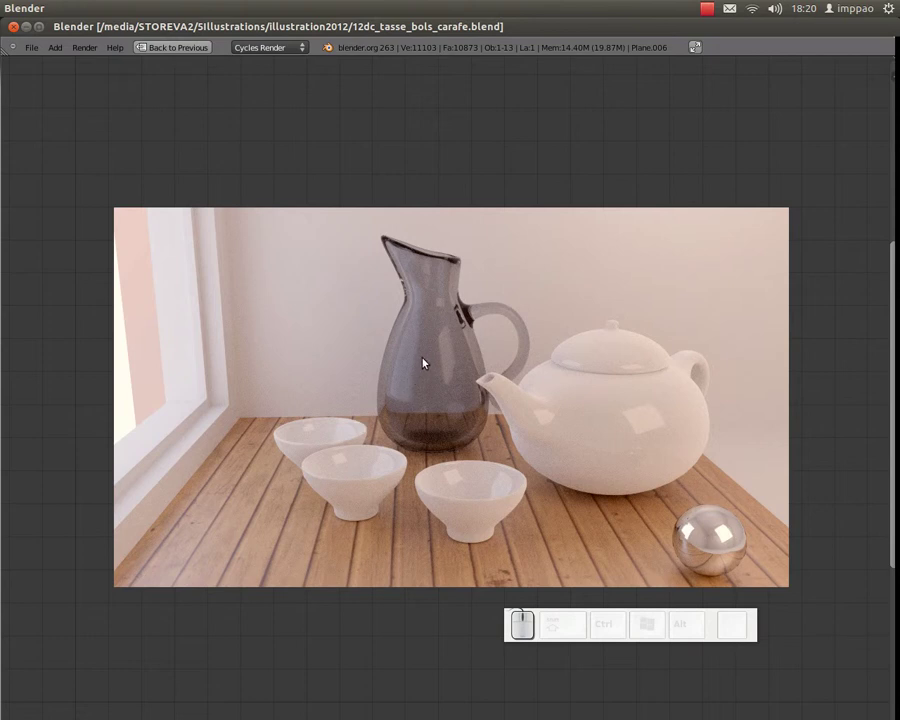
Step: Review the Cycles still-life tutorial in Firefox and return to Blender's File menu
{"action": "key", "text": "alt+Tab"}
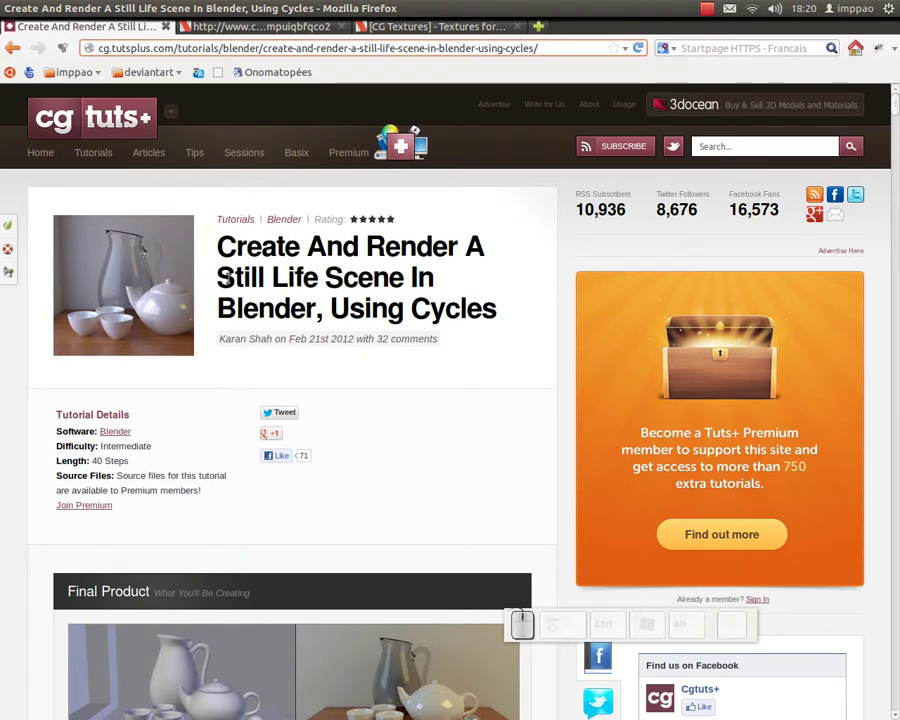
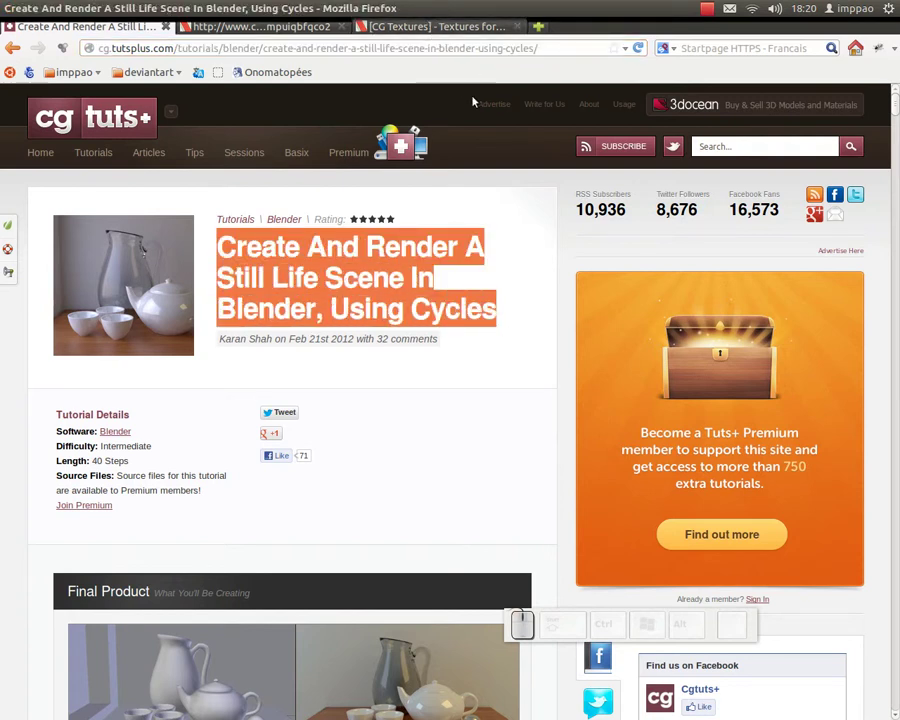
{"action": "key", "text": "alt+Tab"}
{"action": "left_click", "coordinate": [33, 46]}
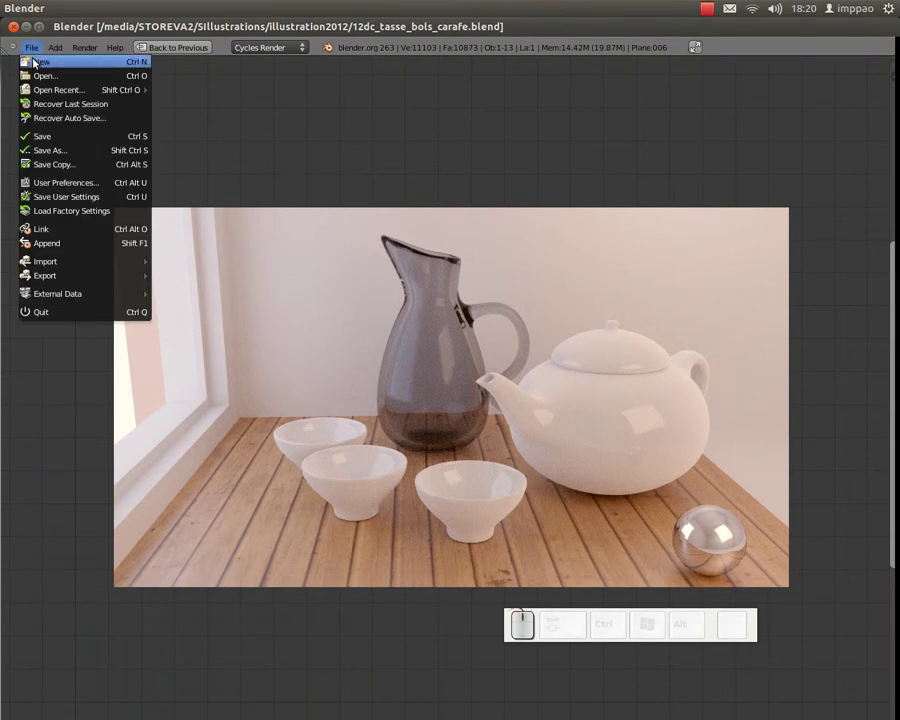
Step: Reload the start-up file and delete the default cube, keeping camera and lamp
{"action": "left_click", "coordinate": [32, 58]}
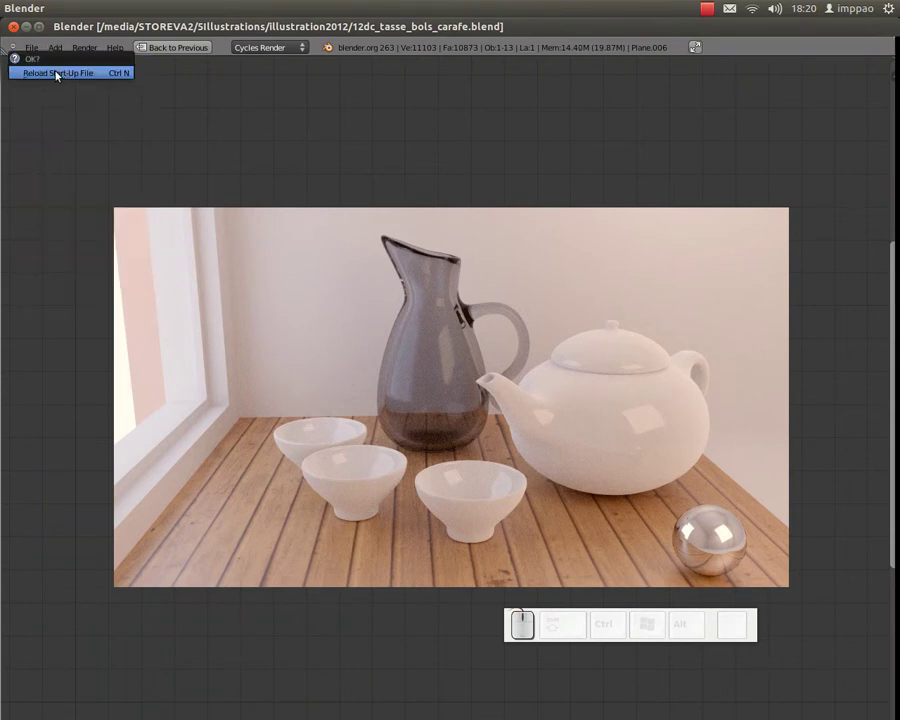
{"action": "left_click", "coordinate": [69, 77]}
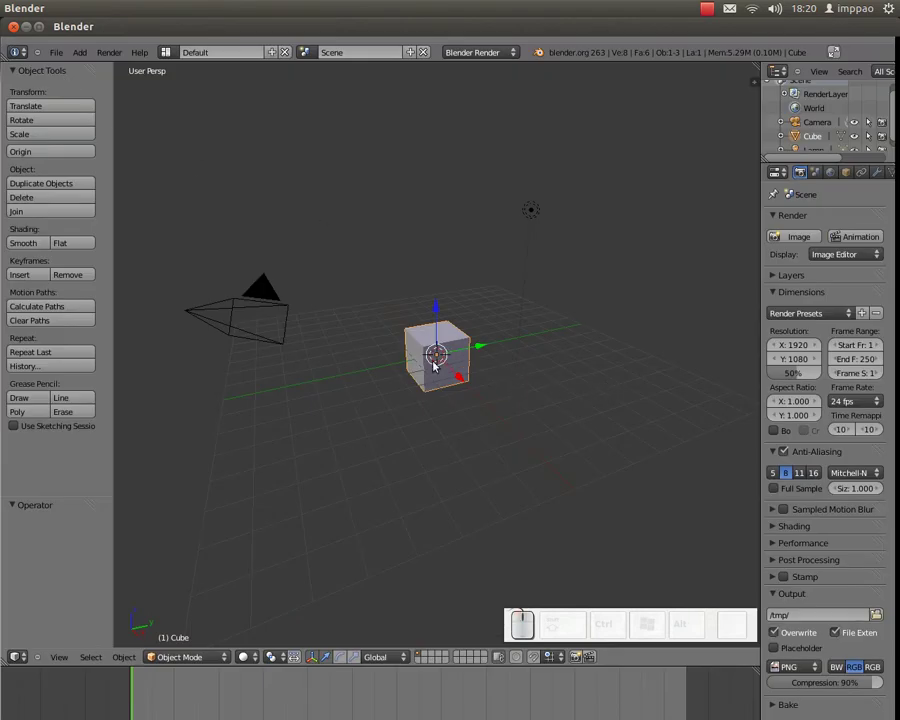
{"action": "key", "text": "Delete"}
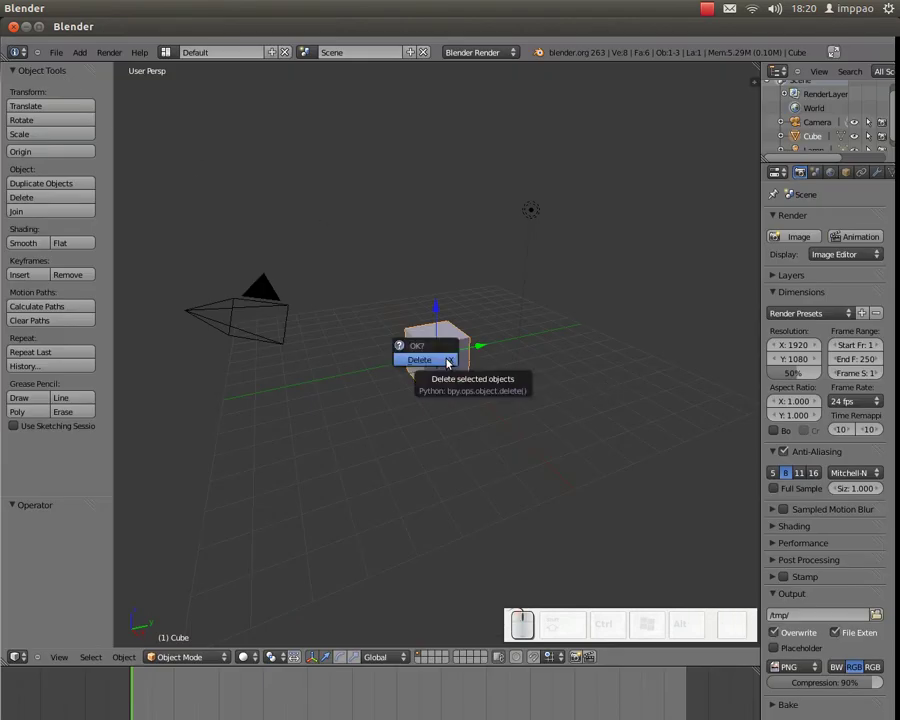
{"action": "left_click", "coordinate": [453, 360]}
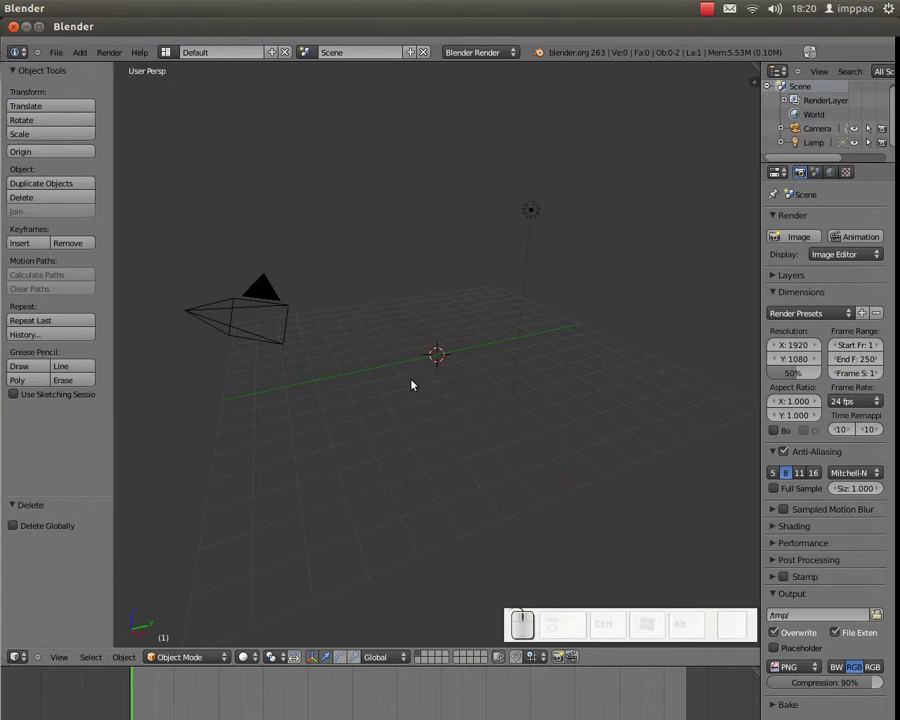
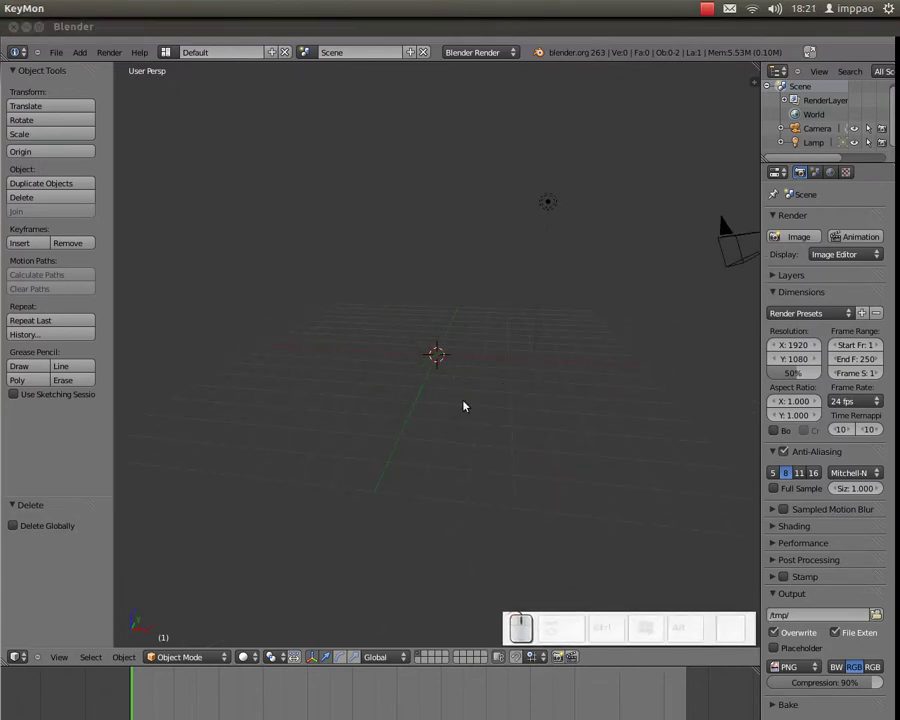
Step: Add a circle mesh at the scene centre and reduce its vertices to 12
{"action": "scroll", "scroll_direction": "up", "scroll_amount": 3}
{"action": "scroll", "scroll_direction": "up", "scroll_amount": 3}
{"action": "left_click", "coordinate": [82, 52]}
{"action": "left_click", "coordinate": [79, 54]}
{"action": "left_click", "coordinate": [172, 94]}
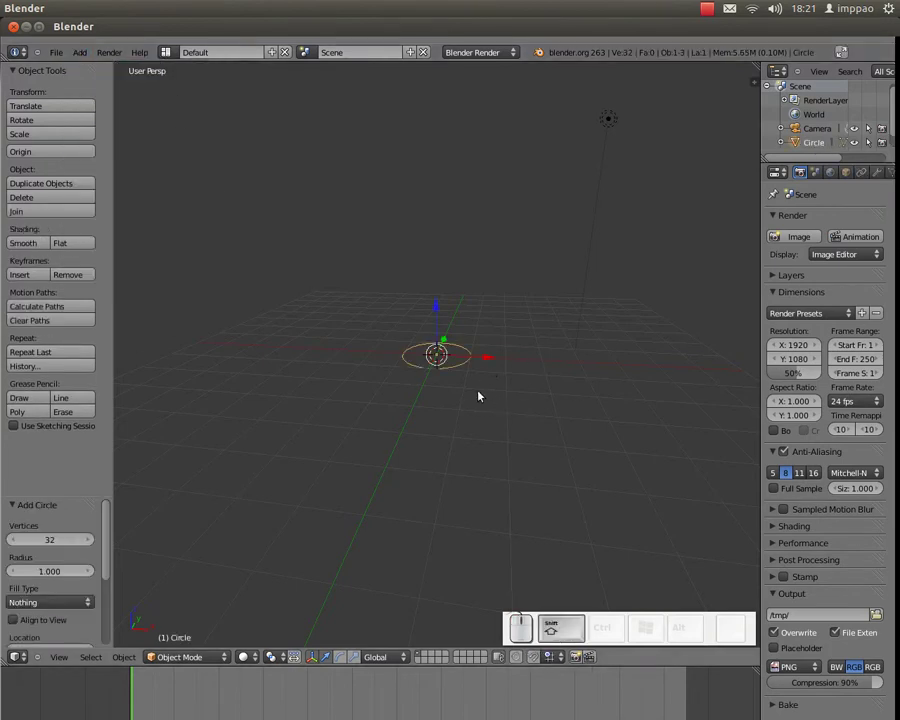
{"action": "key", "text": "shift+a"}
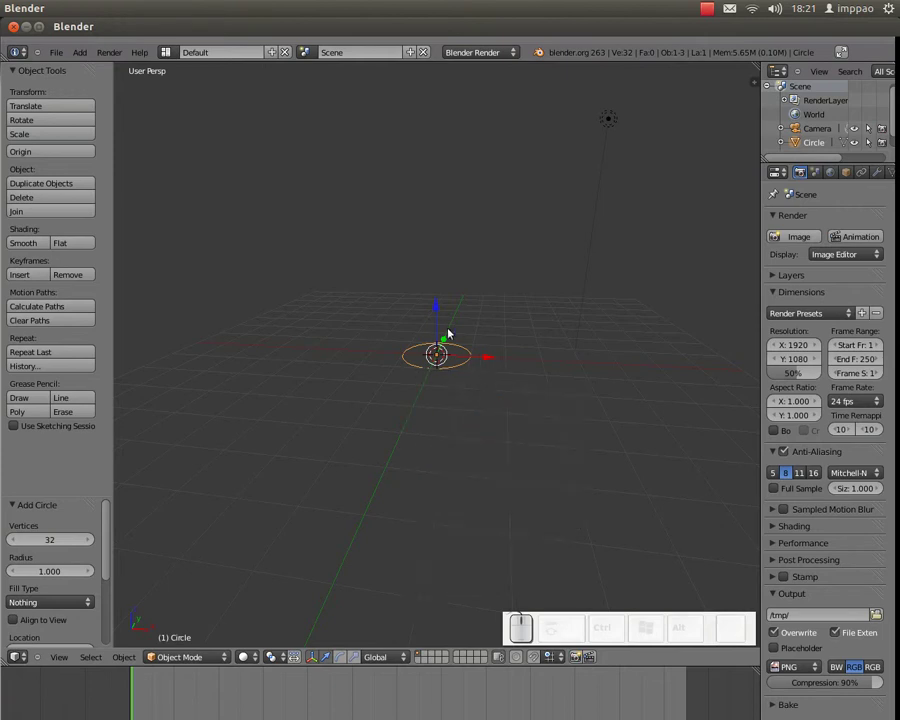
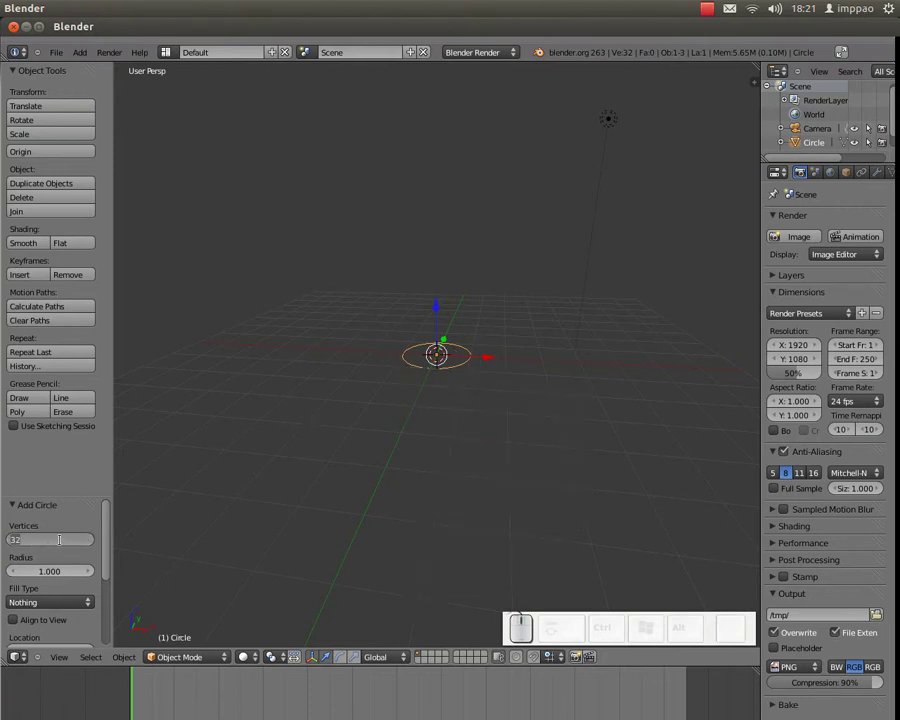
{"action": "key", "text": "KP_1"}
{"action": "key", "text": "KP_Enter"}
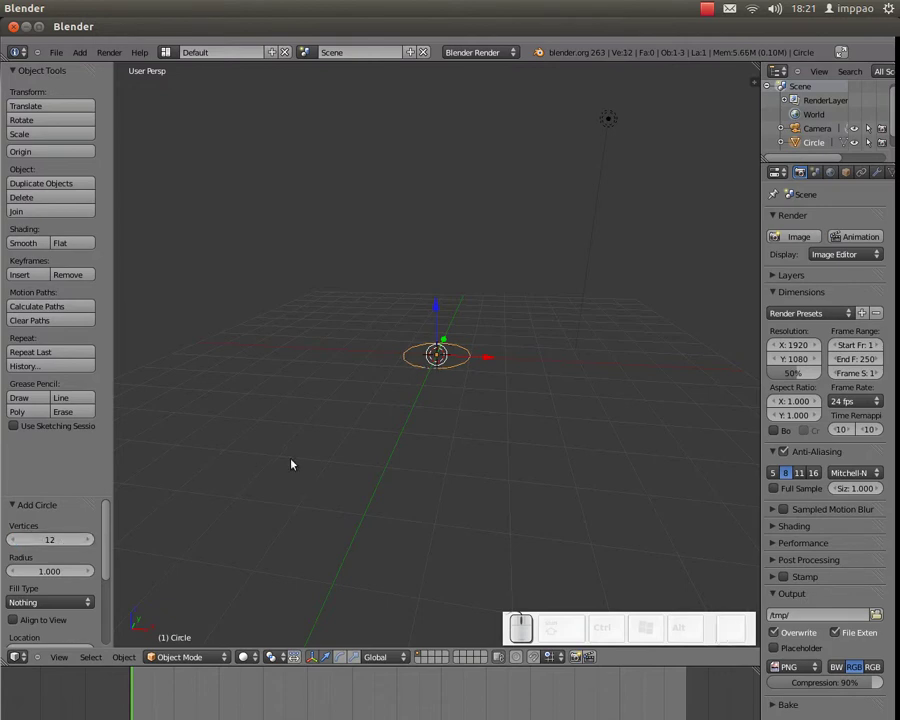
Step: Browse the interaction mode list and leave the circle in Object Mode
{"action": "scroll", "scroll_direction": "up", "scroll_amount": 3}
{"action": "scroll", "scroll_direction": "up", "scroll_amount": 3}
{"action": "left_click", "coordinate": [199, 660]}
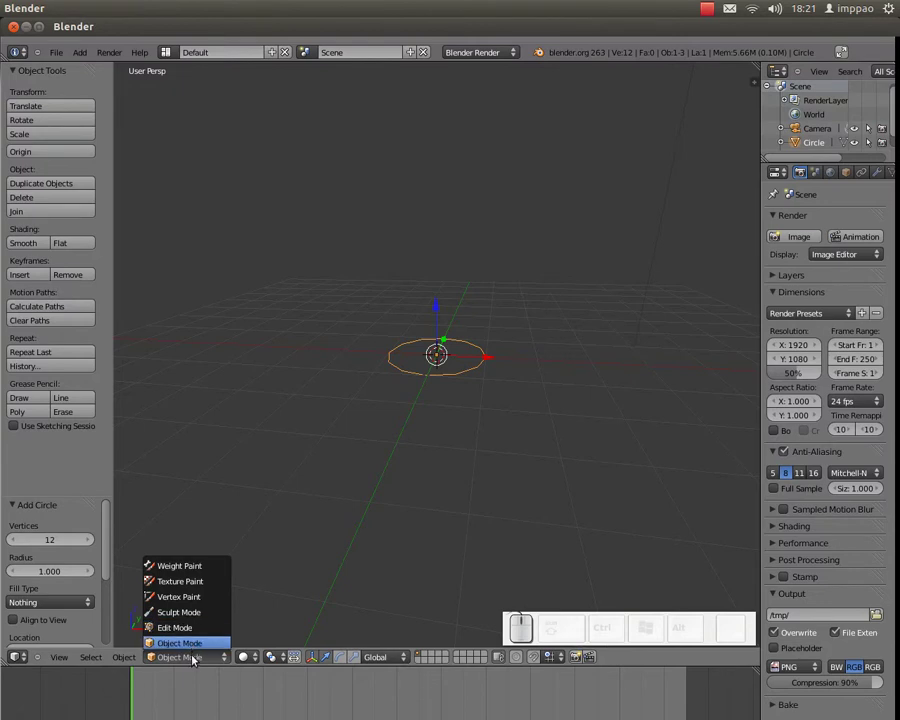
{"action": "left_click", "coordinate": [198, 658]}
{"action": "left_click", "coordinate": [195, 659]}
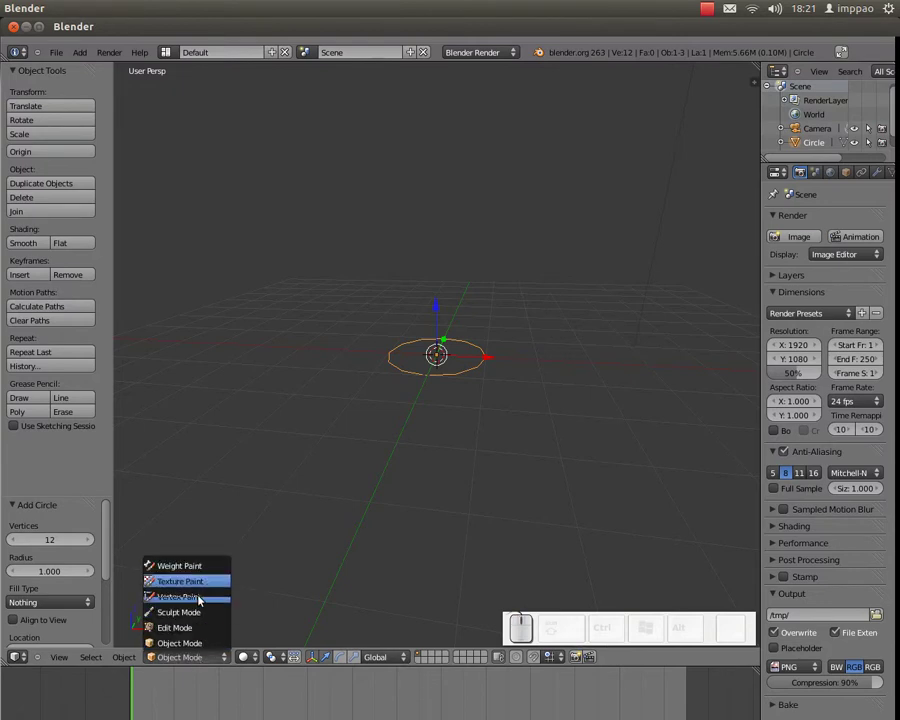
{"action": "left_click", "coordinate": [206, 660]}
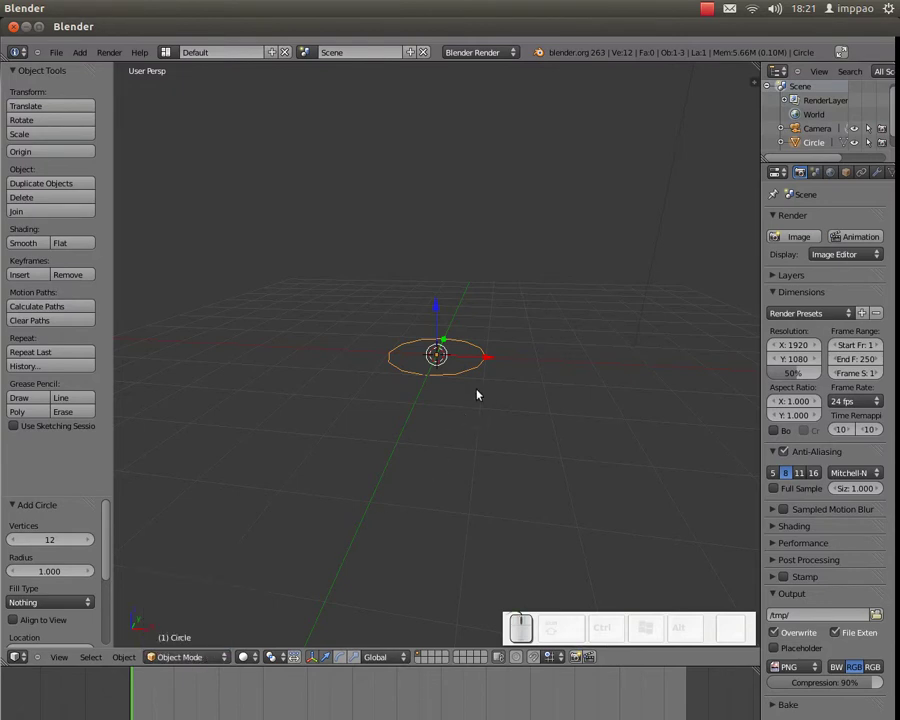
Step: Toggle the circle between Edit and Object Mode to inspect its vertices
{"action": "key", "text": "Tab"}
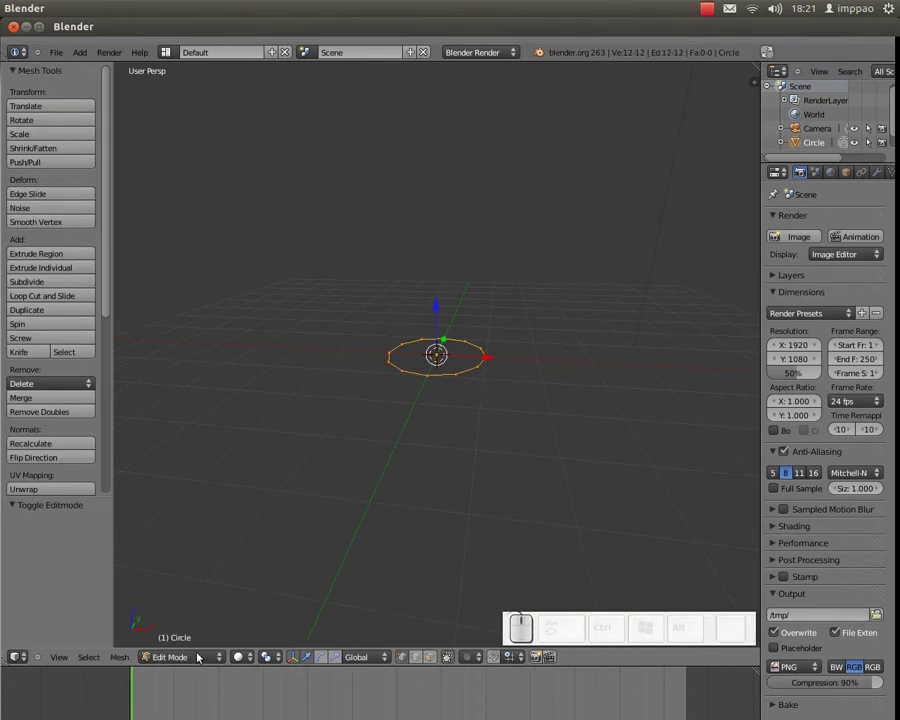
{"action": "key", "text": "Tab"}
{"action": "key", "text": "Tab"}
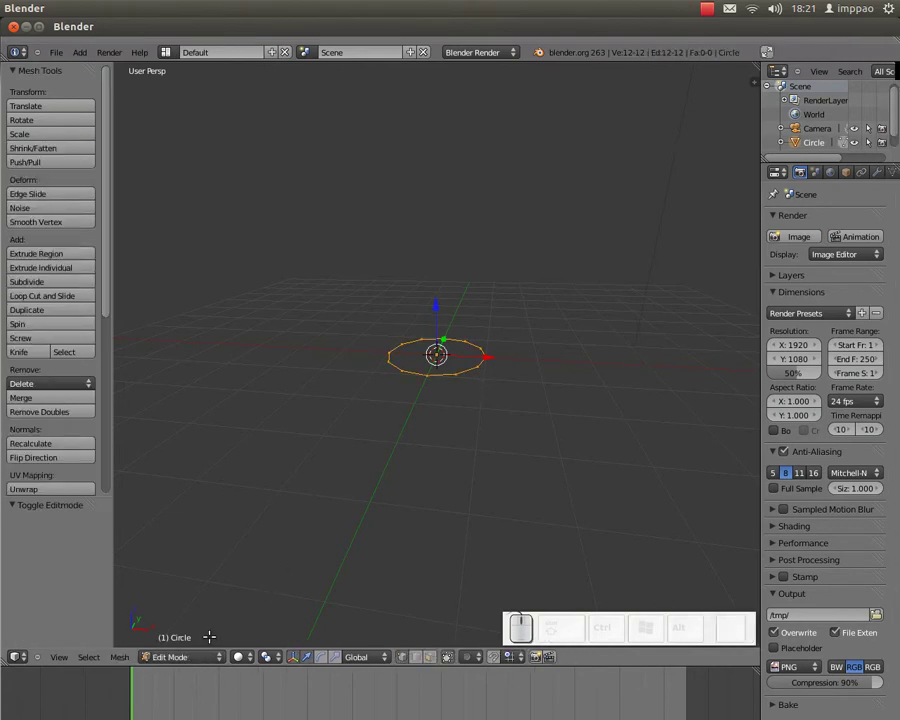
{"action": "key", "text": "Tab"}
{"action": "key", "text": "Tab"}
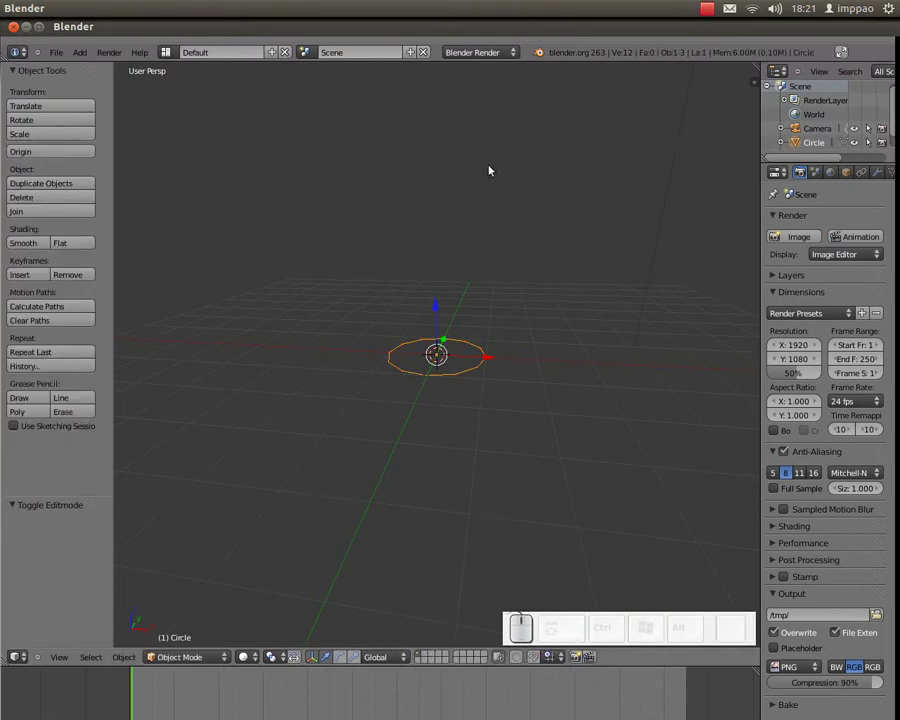
{"action": "key", "text": "Tab"}
{"action": "key", "text": "Tab"}
{"action": "key", "text": "Tab"}
{"action": "key", "text": "Tab"}
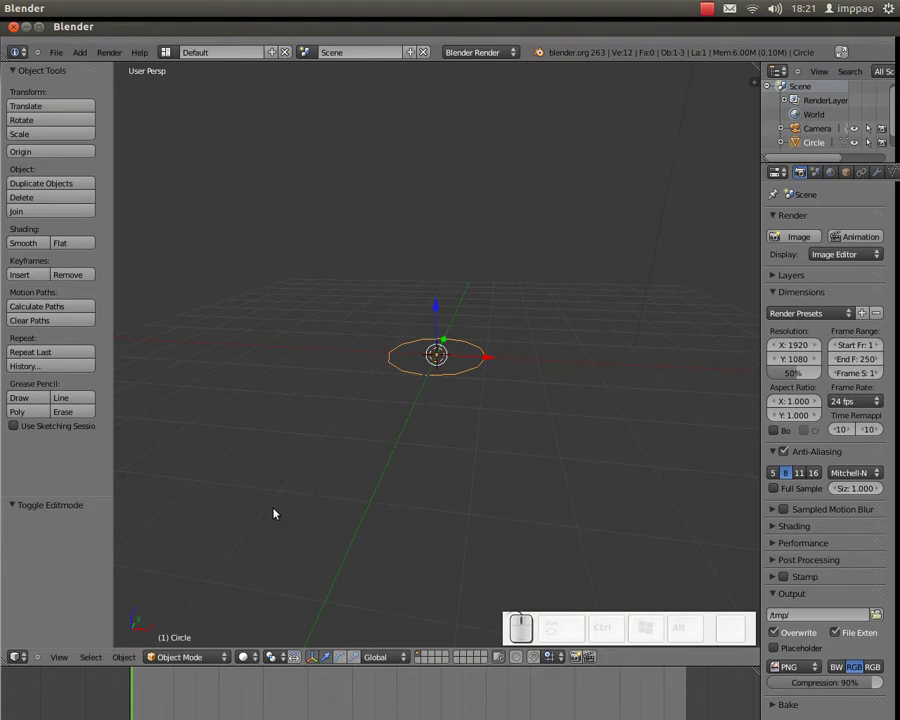
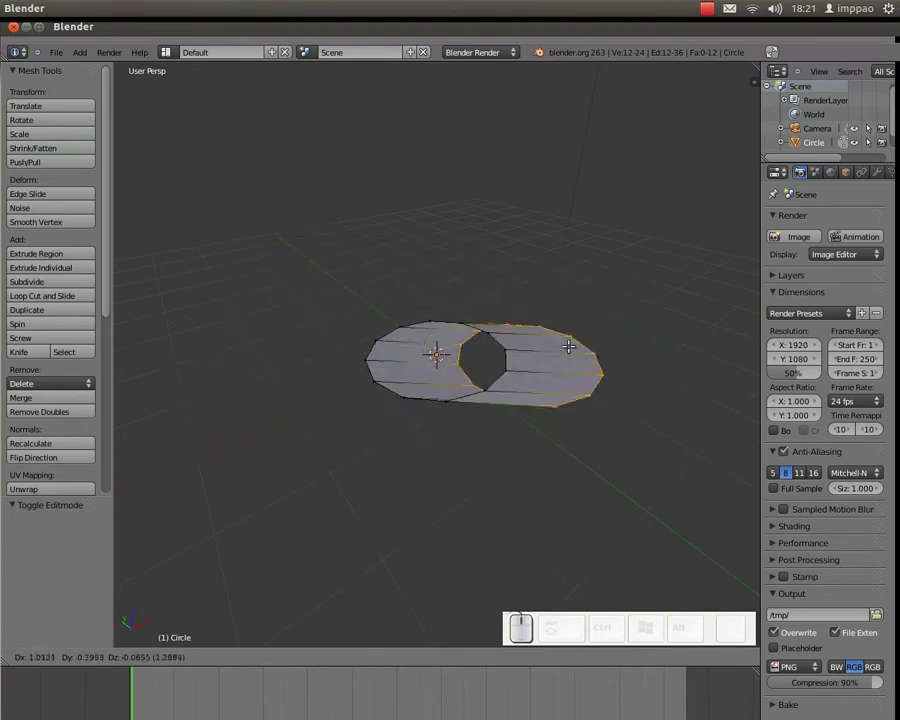
Step: Test-move the duplicated ring and cancel, keeping it over the original
{"action": "key", "text": "Escape"}
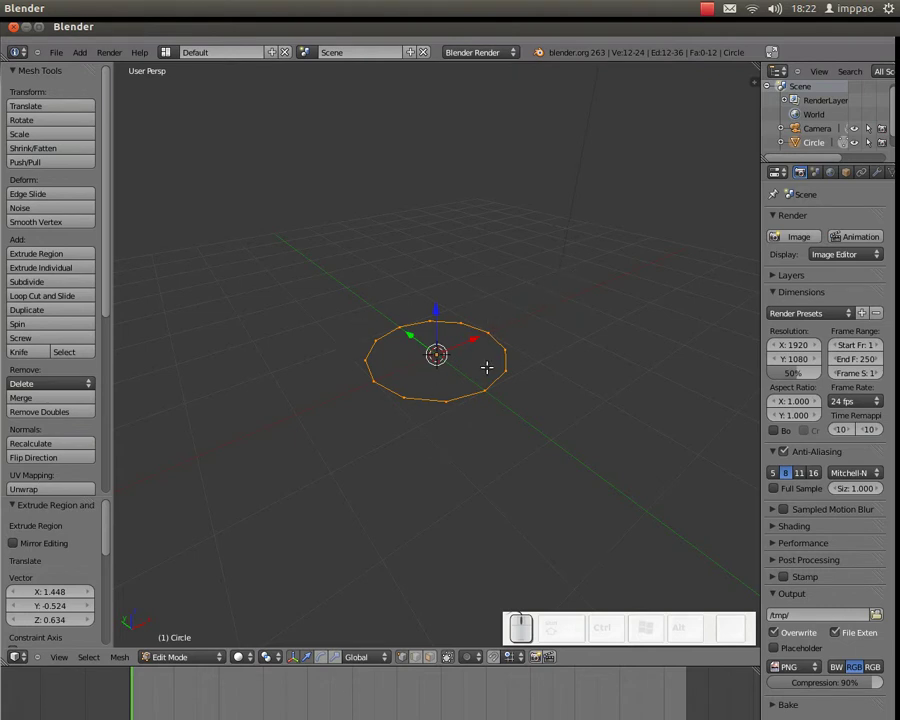
{"action": "key", "text": "g"}
{"action": "key", "text": "Escape"}
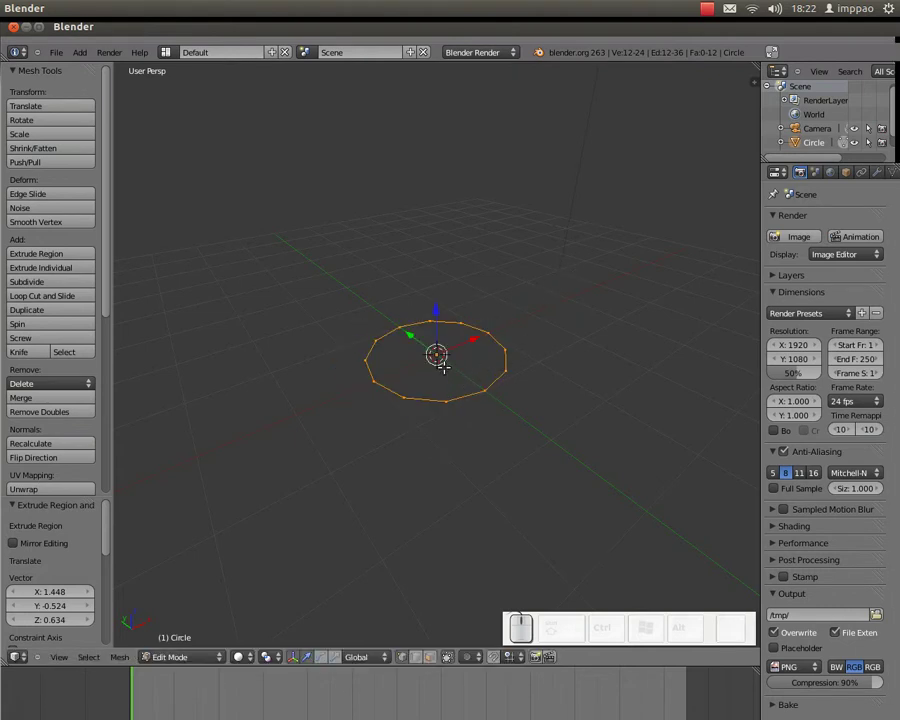
{"action": "key", "text": "g"}
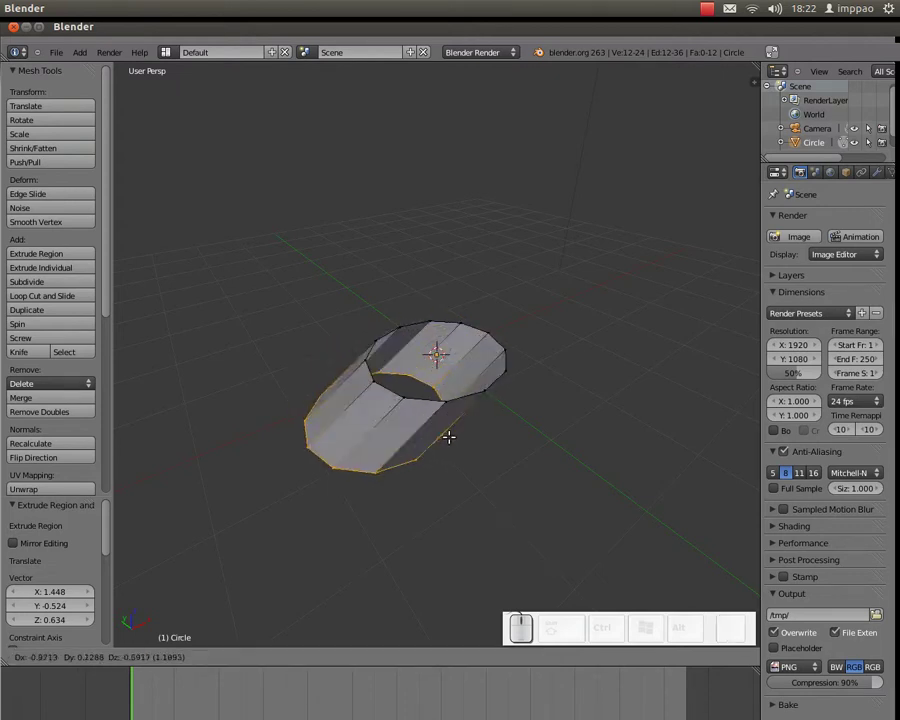
{"action": "key", "text": "Escape"}
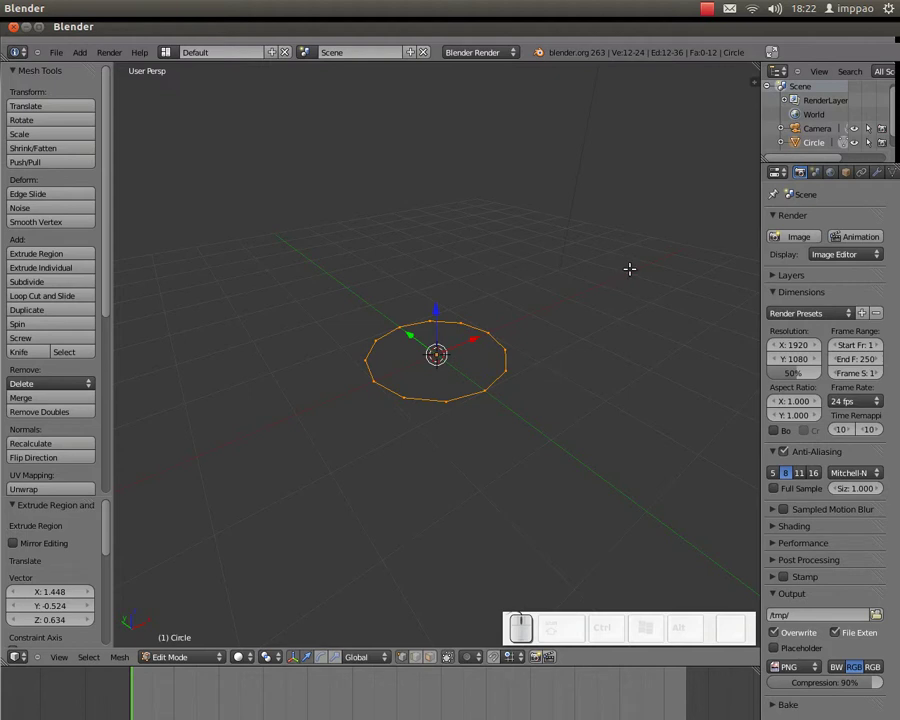
Step: Scale the inner ring to 0 and remove doubles, merging 11 vertices at the centre
{"action": "key", "text": "s"}
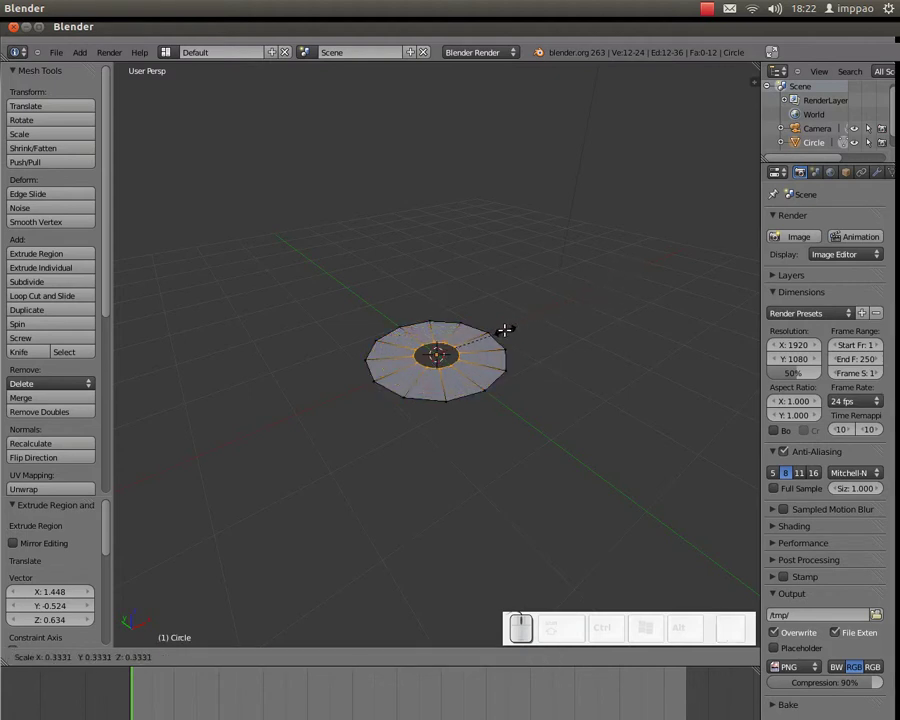
{"action": "key", "text": "KP_0"}
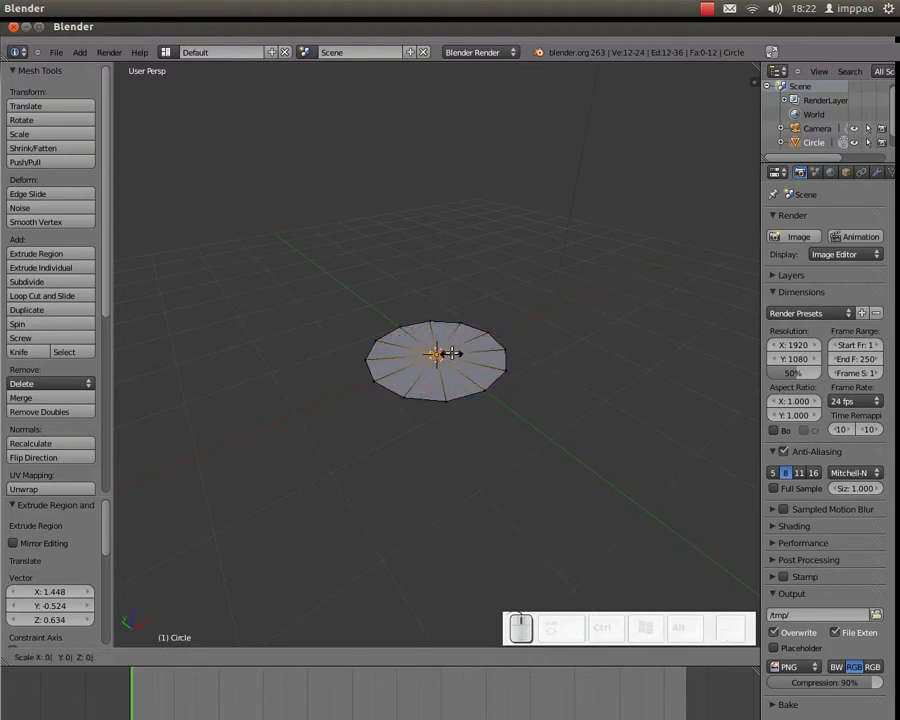
{"action": "key", "text": "KP_Enter"}
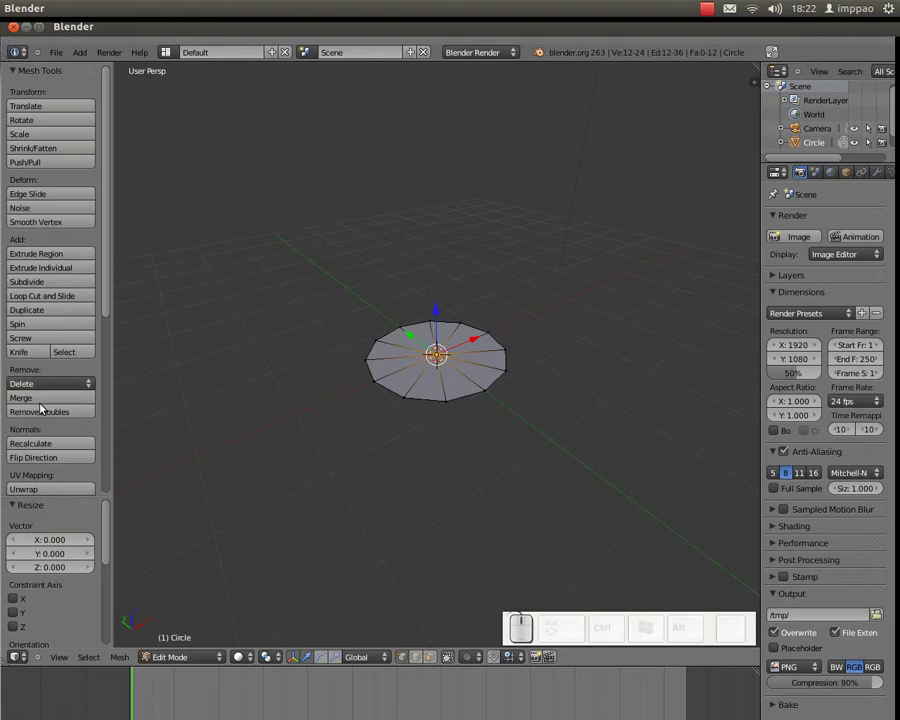
{"action": "left_click", "coordinate": [53, 412]}
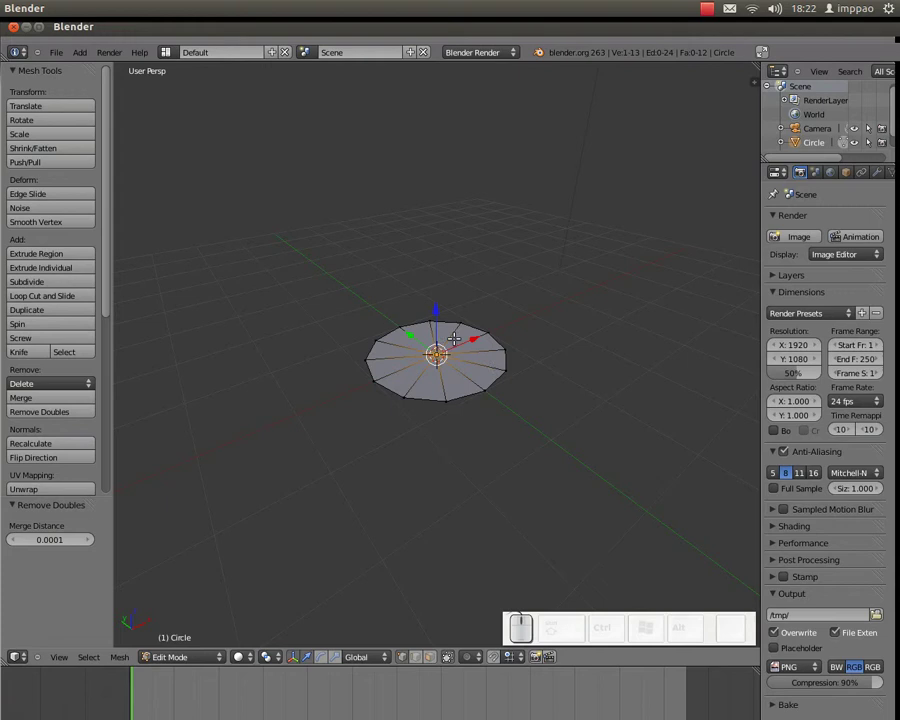
Step: Extrude the disc's outer ring twice along Z into a short rim and tall walls
{"action": "key", "text": "a"}
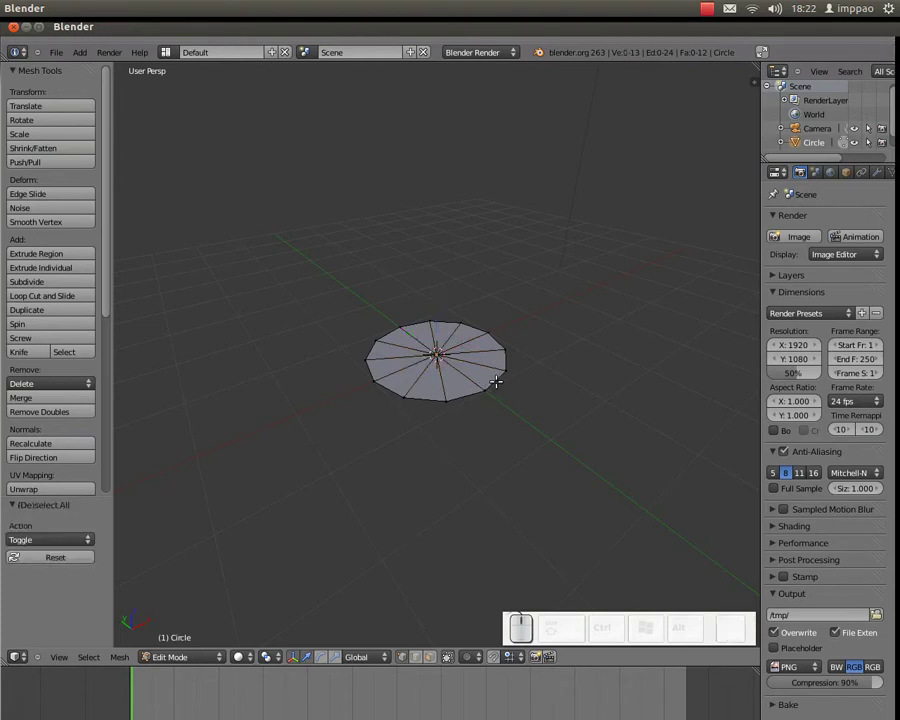
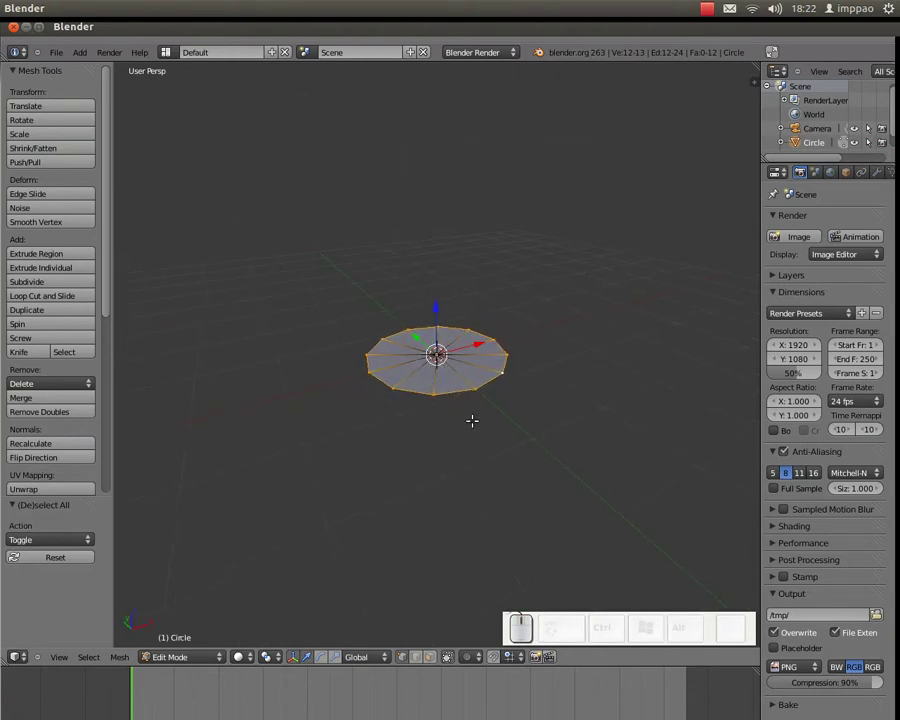
{"action": "key", "text": "e"}
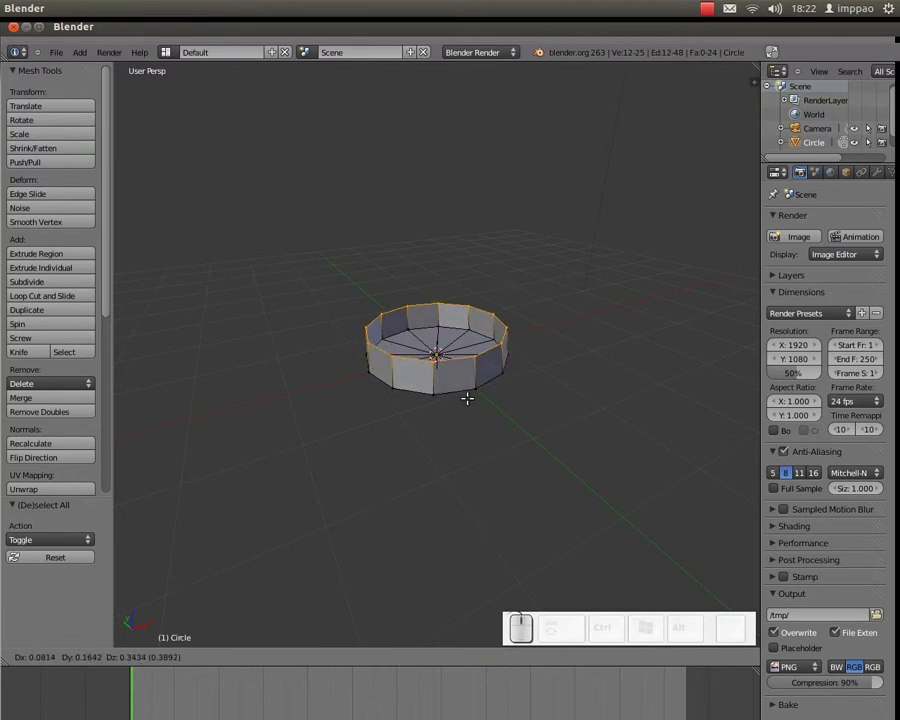
{"action": "key", "text": "z"}
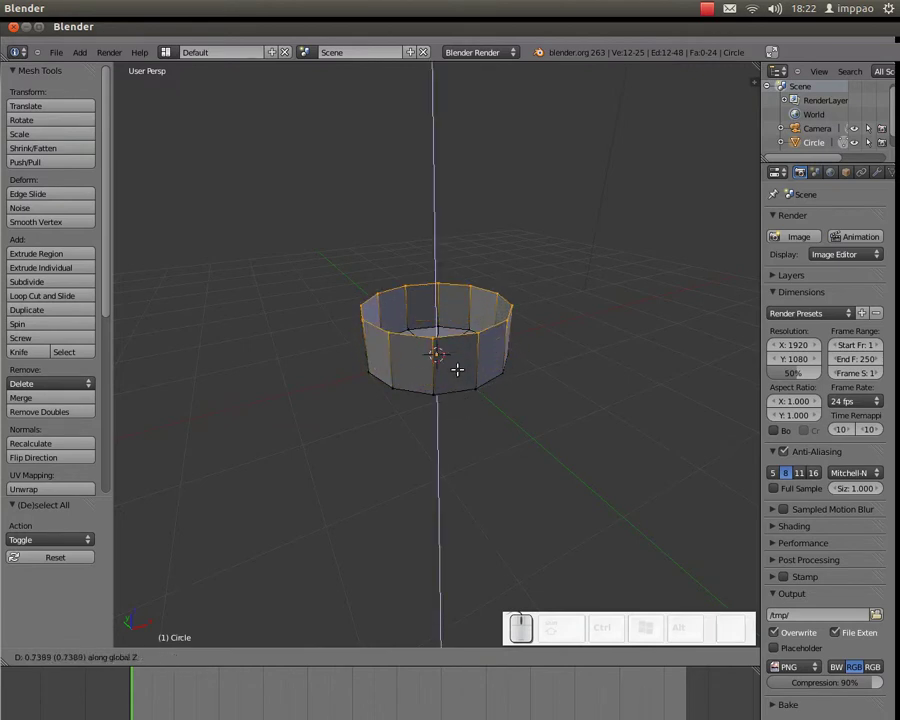
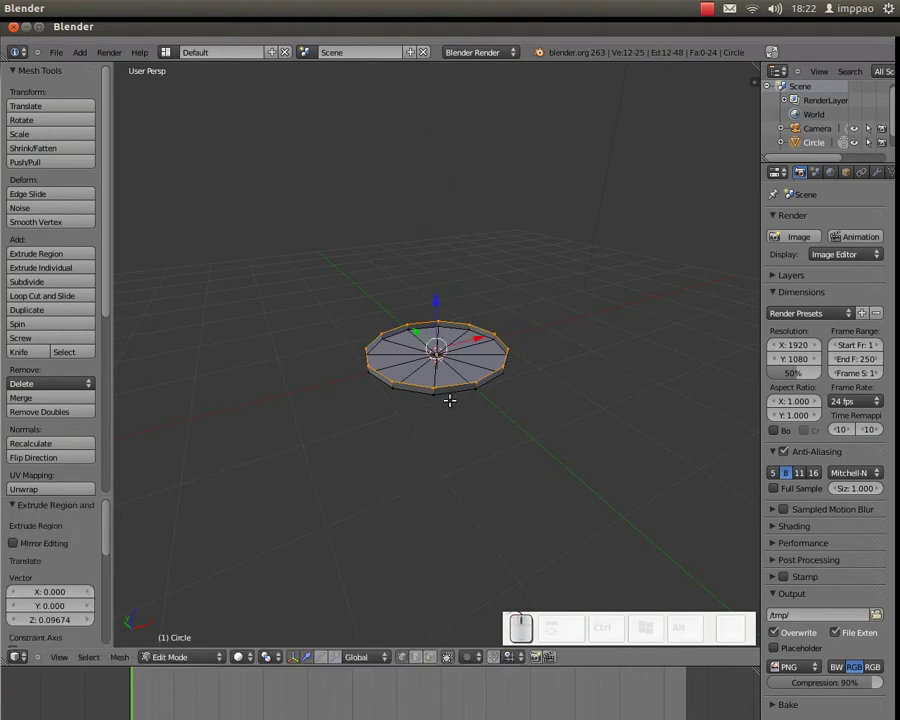
{"action": "key", "text": "e"}
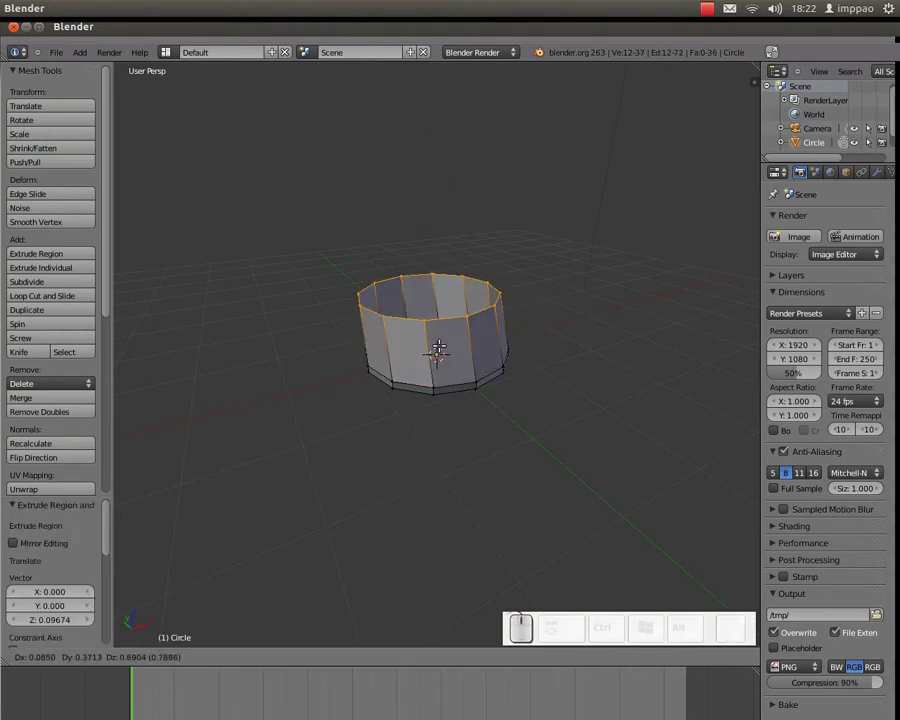
{"action": "key", "text": "z"}
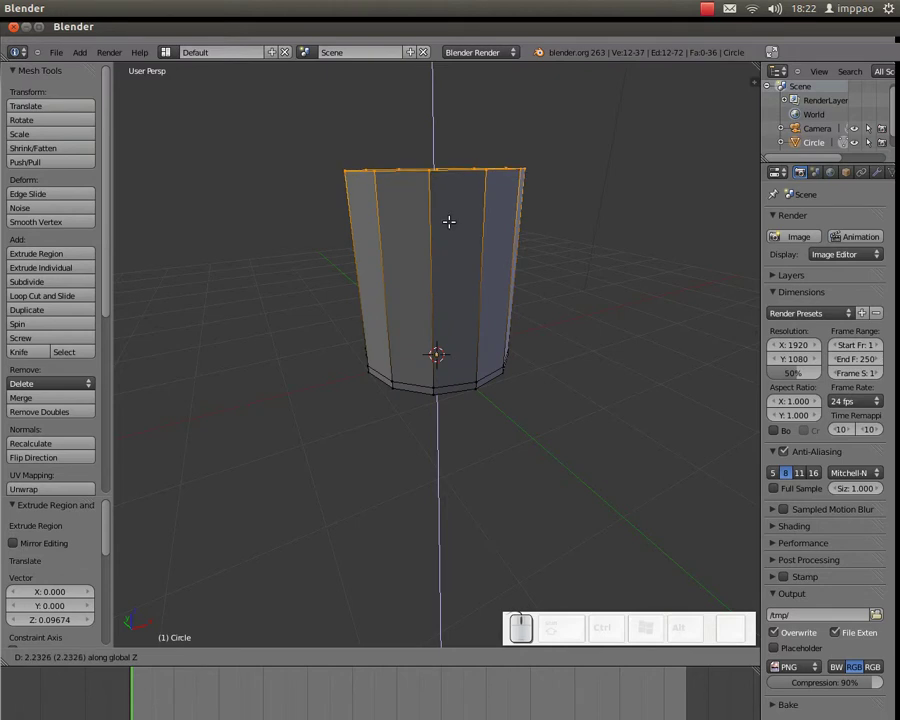
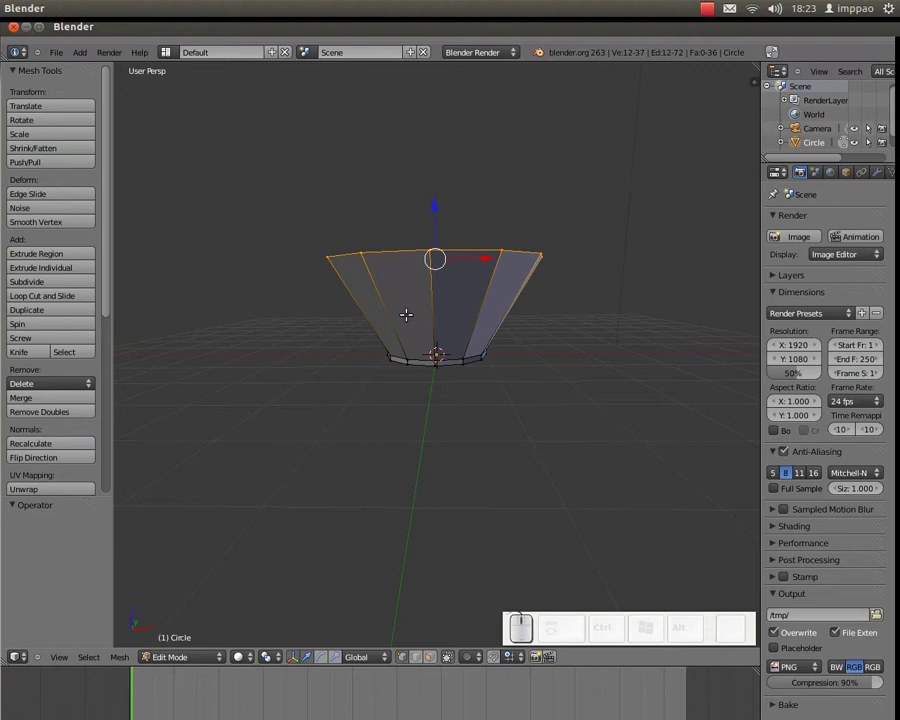
Step: Delete only the top cap's edges and faces and start a loop cut around the wall
{"action": "key", "text": "Delete"}
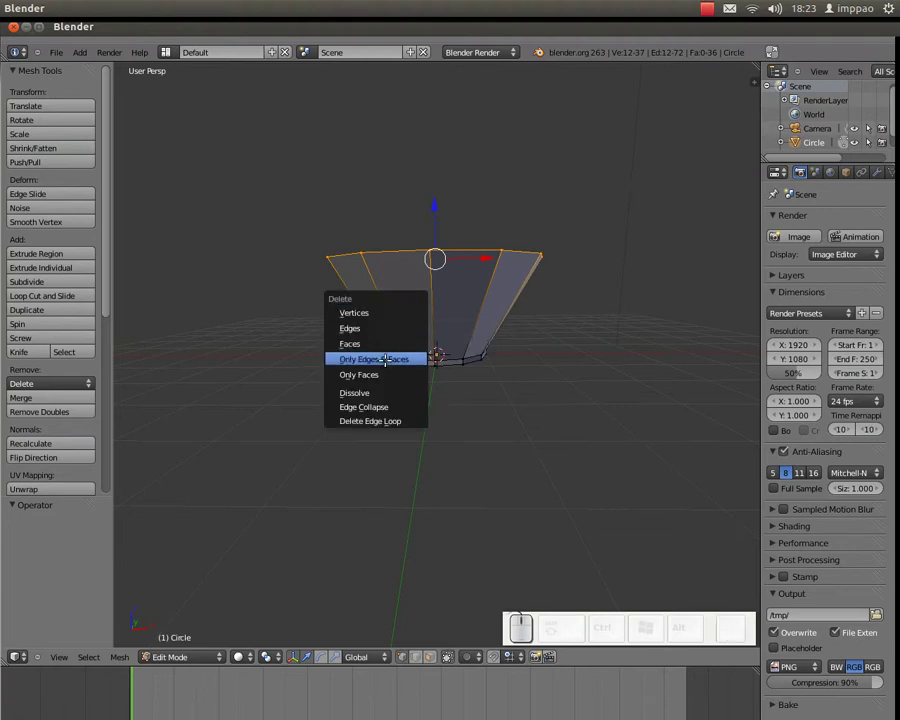
{"action": "key", "text": "Escape"}
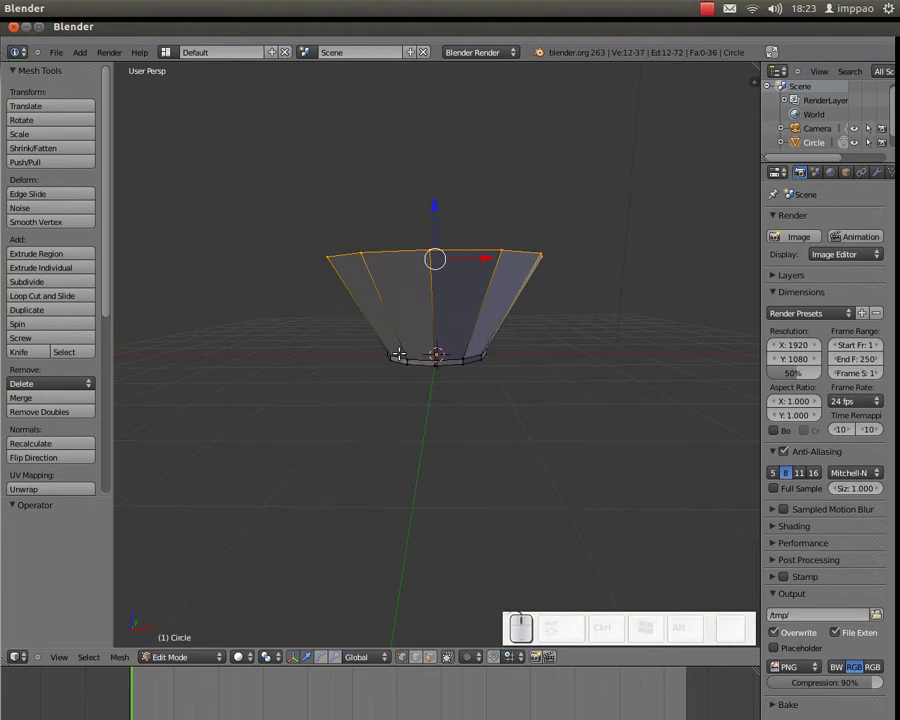
{"action": "key", "text": "ctrl+r"}
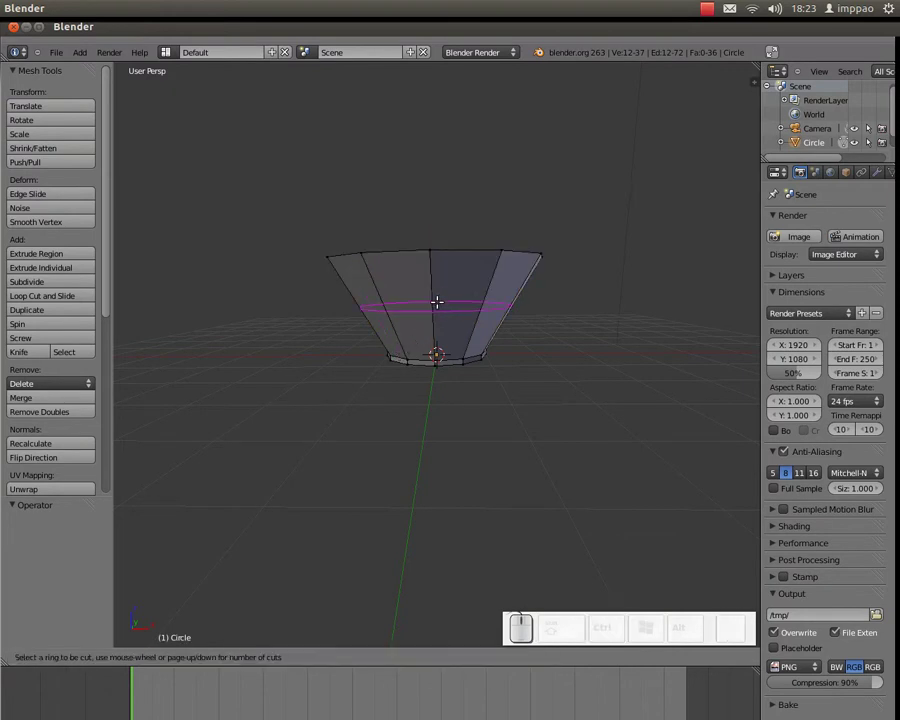
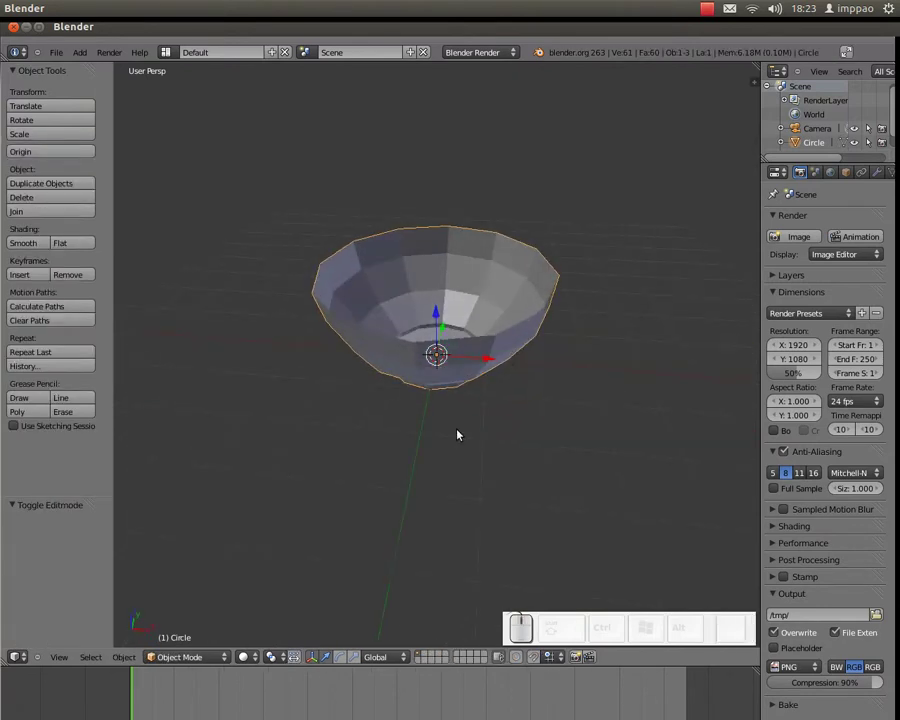
Step: Apply smooth shading to the bowl in Object Mode and orbit to look inside it
{"action": "key", "text": "Tab"}
{"action": "key", "text": "Tab"}
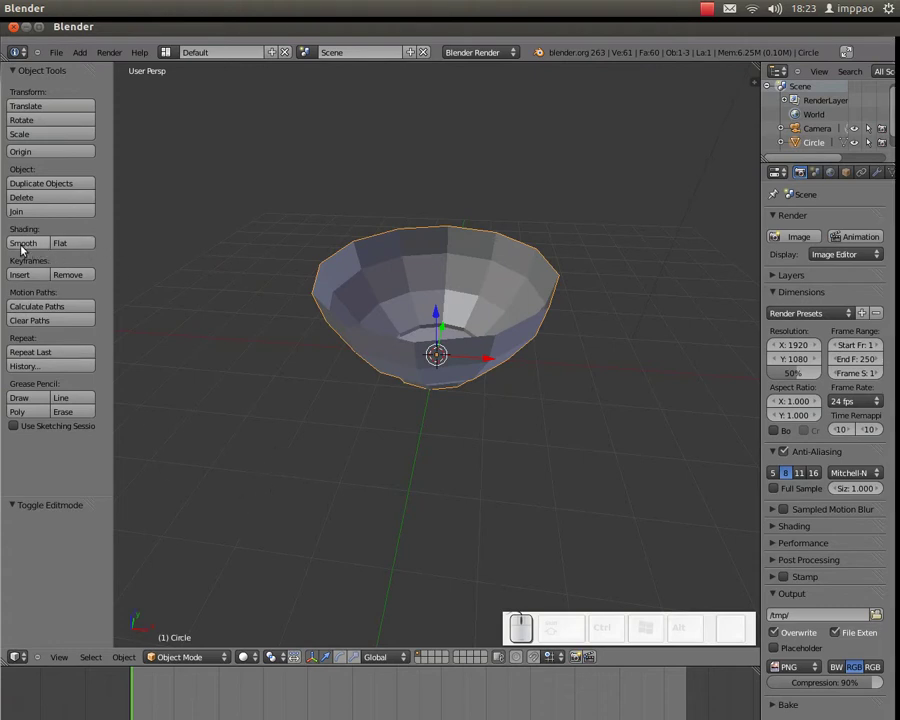
{"action": "left_click", "coordinate": [34, 247]}
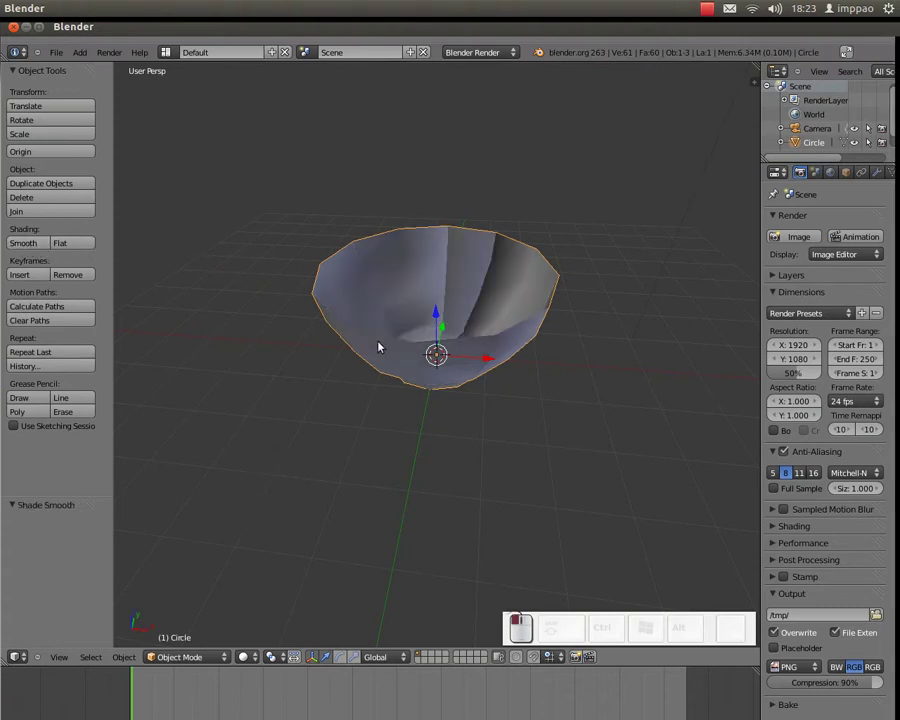
{"action": "left_click_drag", "start_coordinate": [425, 342], "coordinate": [547, 311]}
{"action": "left_click_drag", "start_coordinate": [478, 302], "coordinate": [535, 342]}
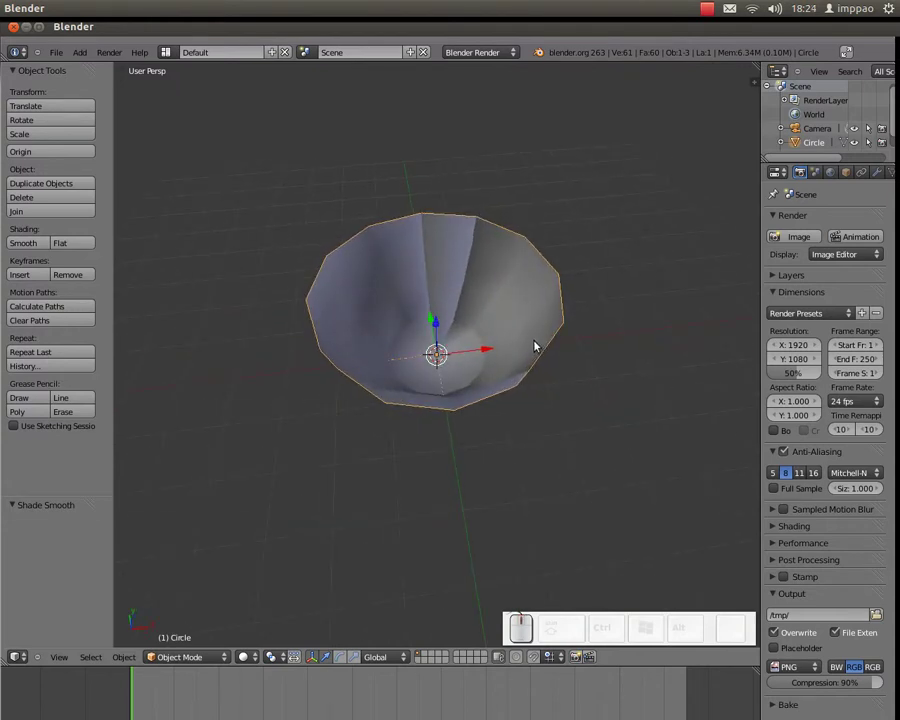
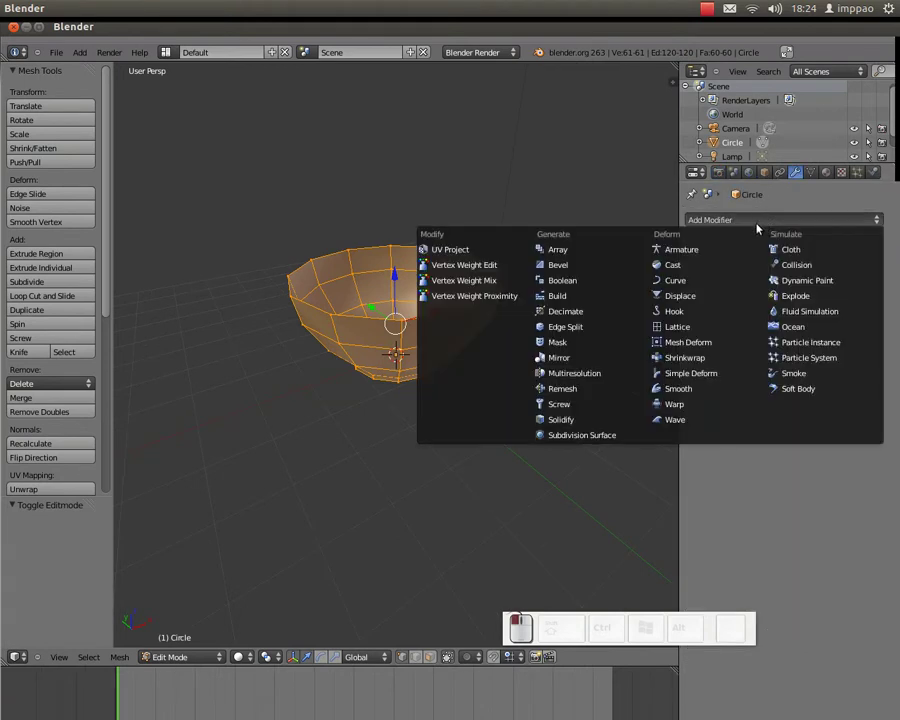
Step: Add a Solidify modifier and raise the bowl wall thickness to about 0.2
{"action": "left_click", "coordinate": [588, 421]}
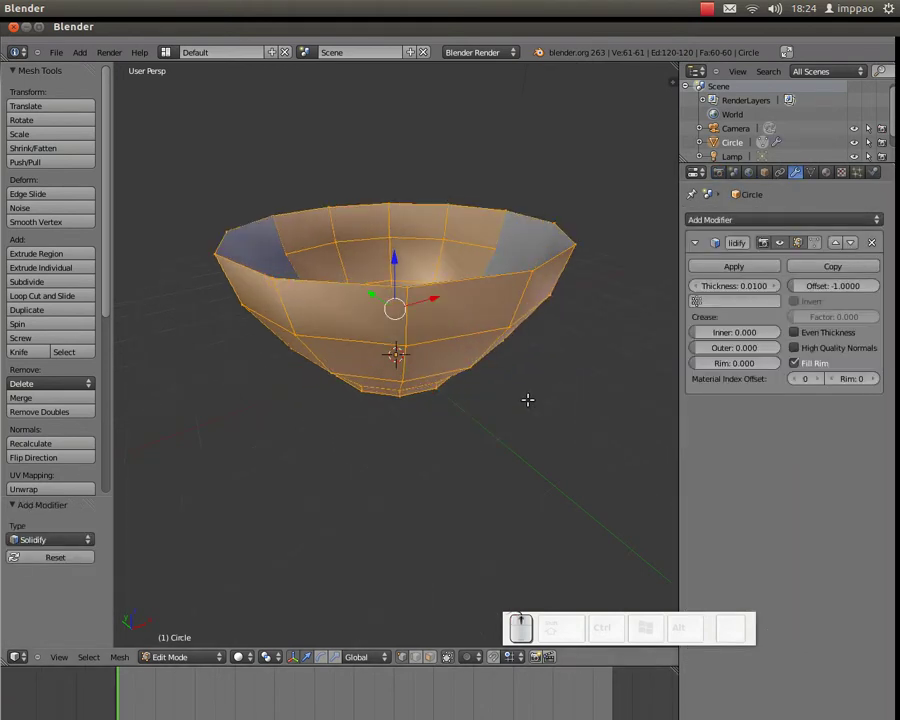
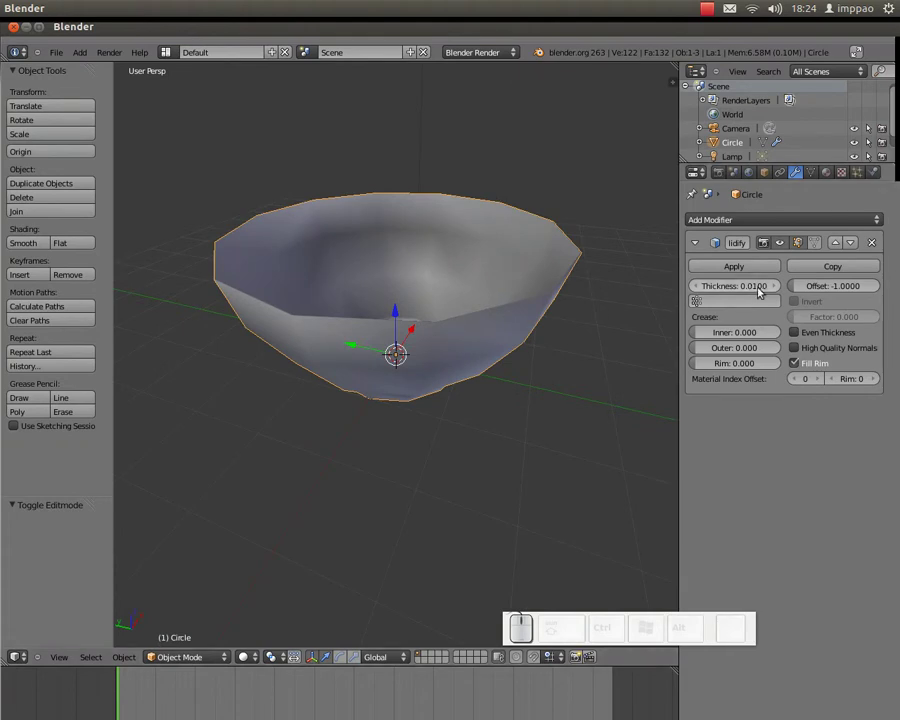
{"action": "left_click_drag", "start_coordinate": [755, 287], "coordinate": [805, 332]}
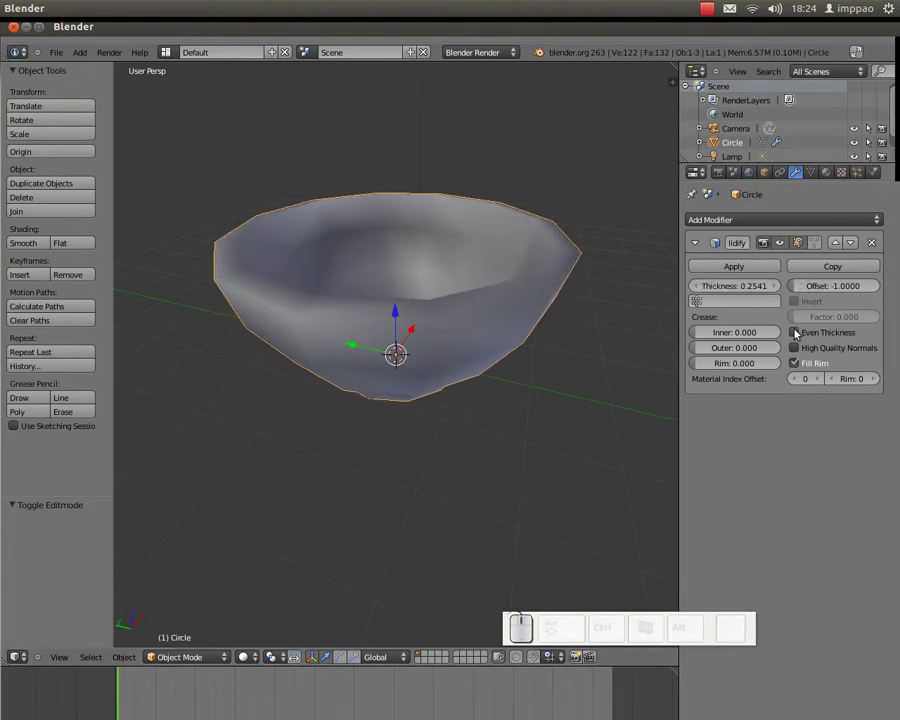
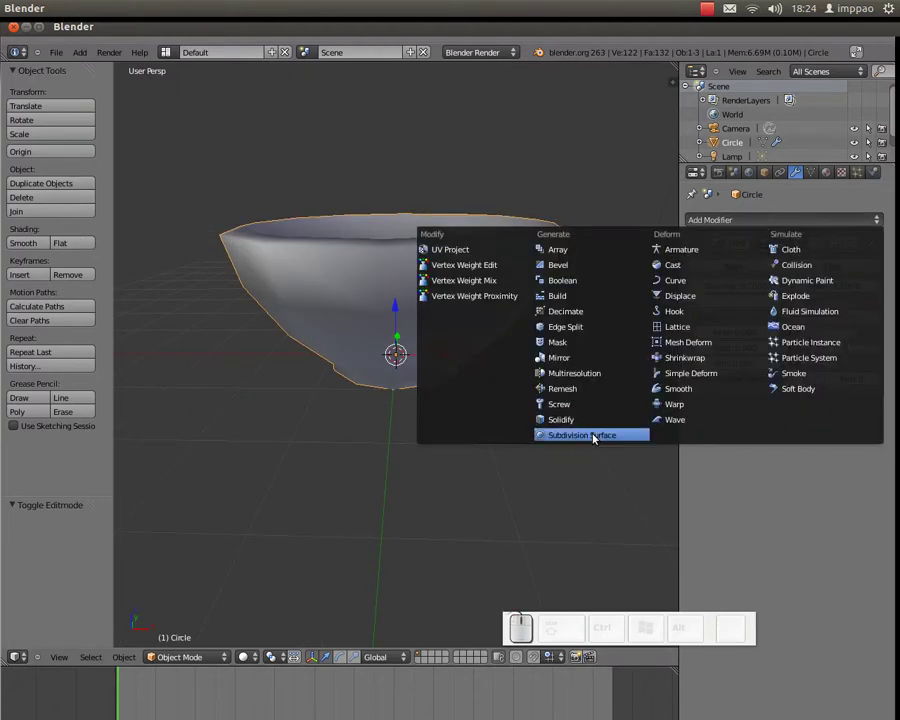
Step: Add a Subdivision Surface modifier with viewport subdivisions set to 2
{"action": "left_click", "coordinate": [592, 434]}
{"action": "middle_click", "coordinate": [458, 314]}
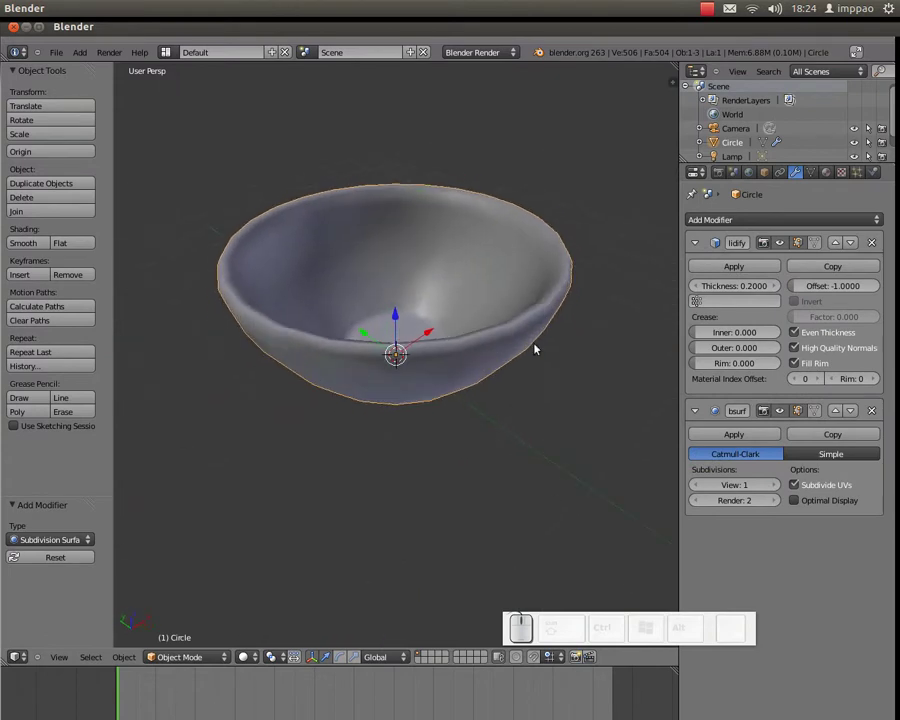
{"action": "left_click", "coordinate": [782, 488]}
{"action": "middle_click", "coordinate": [503, 424]}
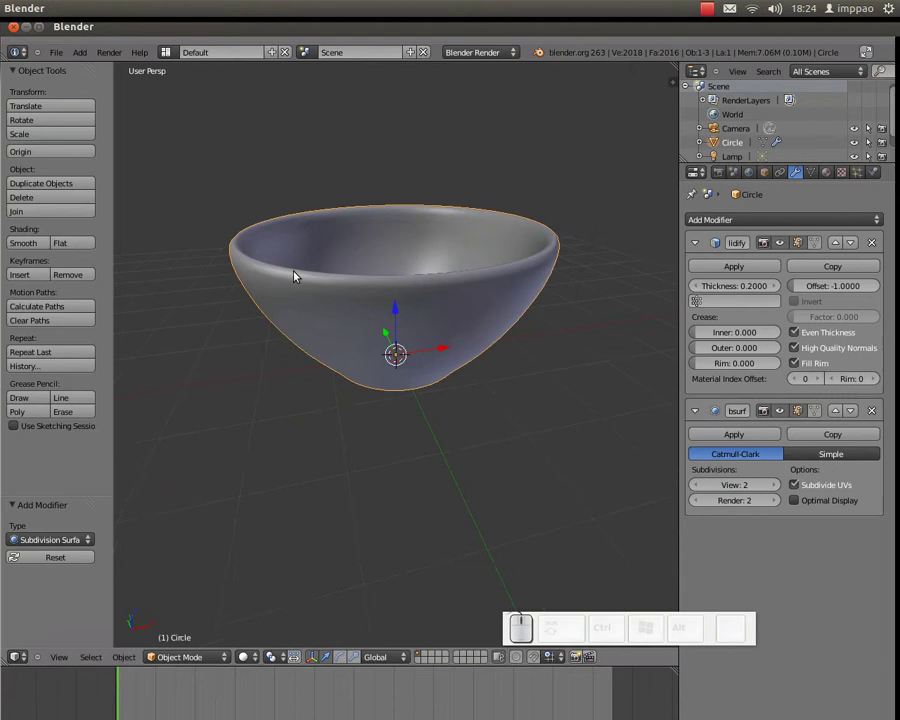
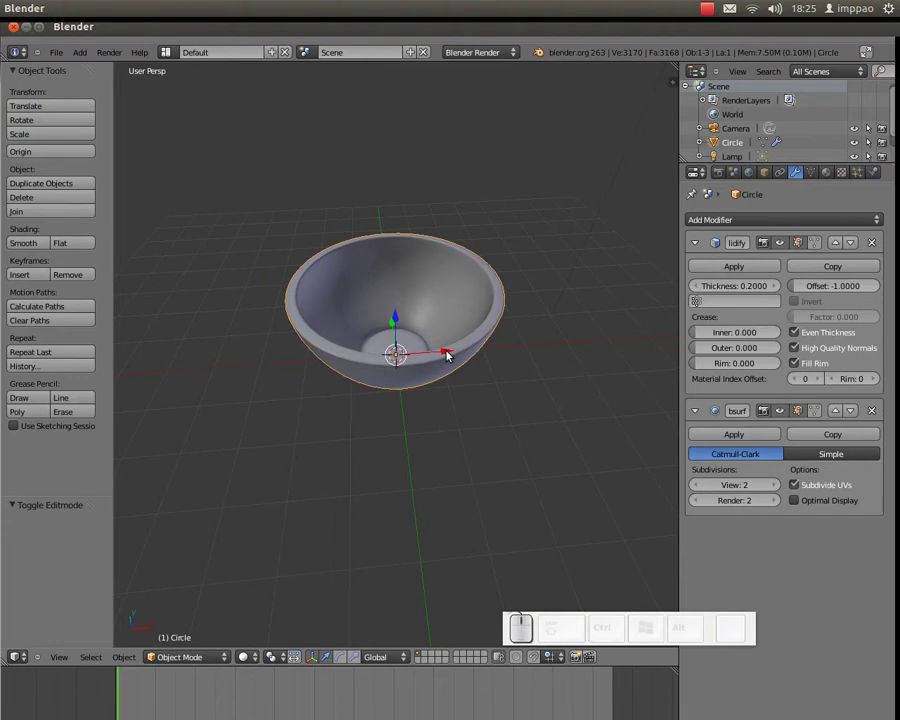
Step: Slide the finished bowl aside along X to clear the scene centre
{"action": "left_click_drag", "start_coordinate": [453, 353], "coordinate": [393, 351]}
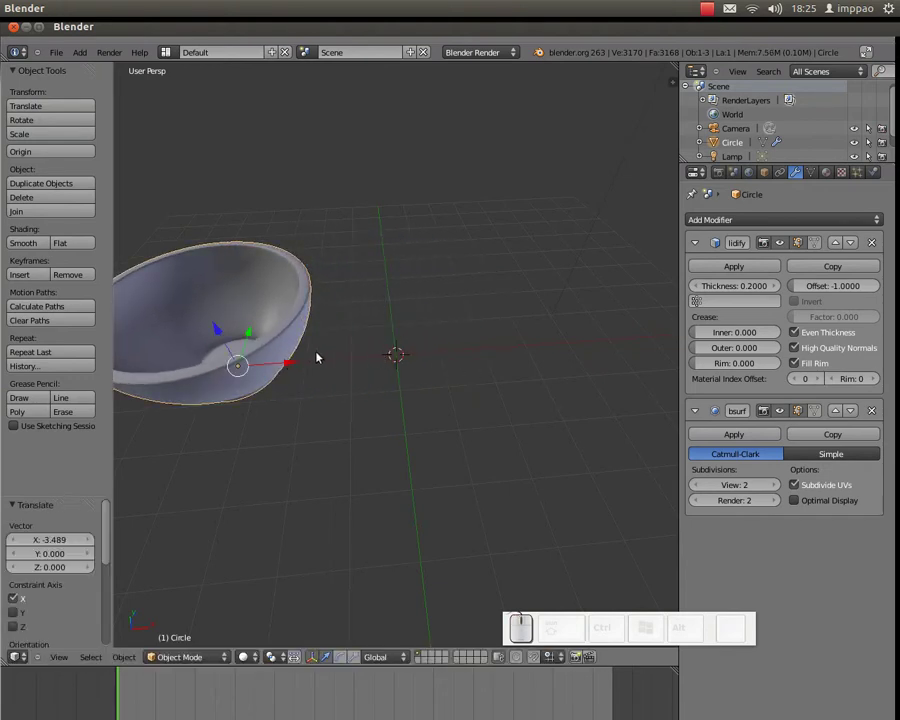
{"action": "left_click_drag", "start_coordinate": [295, 365], "coordinate": [368, 362]}
Step: Add a new mesh circle at the centre and set it to 18 vertices
{"action": "key", "text": "shift+a"}
{"action": "left_click", "coordinate": [418, 395]}
{"action": "left_click", "coordinate": [51, 541]}
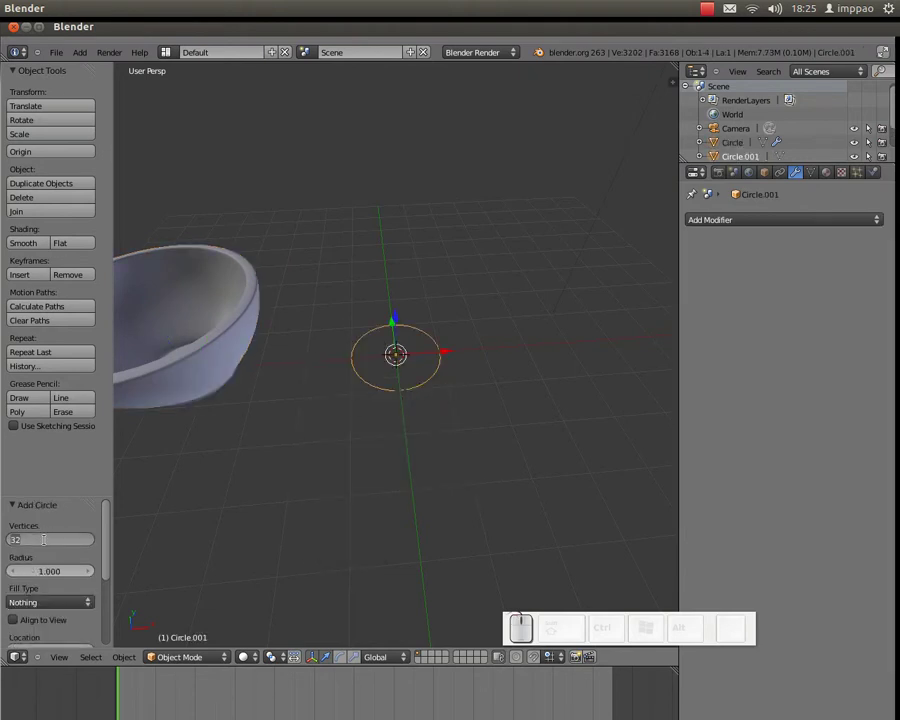
{"action": "key", "text": "KP_1"}
{"action": "key", "text": "KP_8"}
{"action": "key", "text": "KP_Enter"}
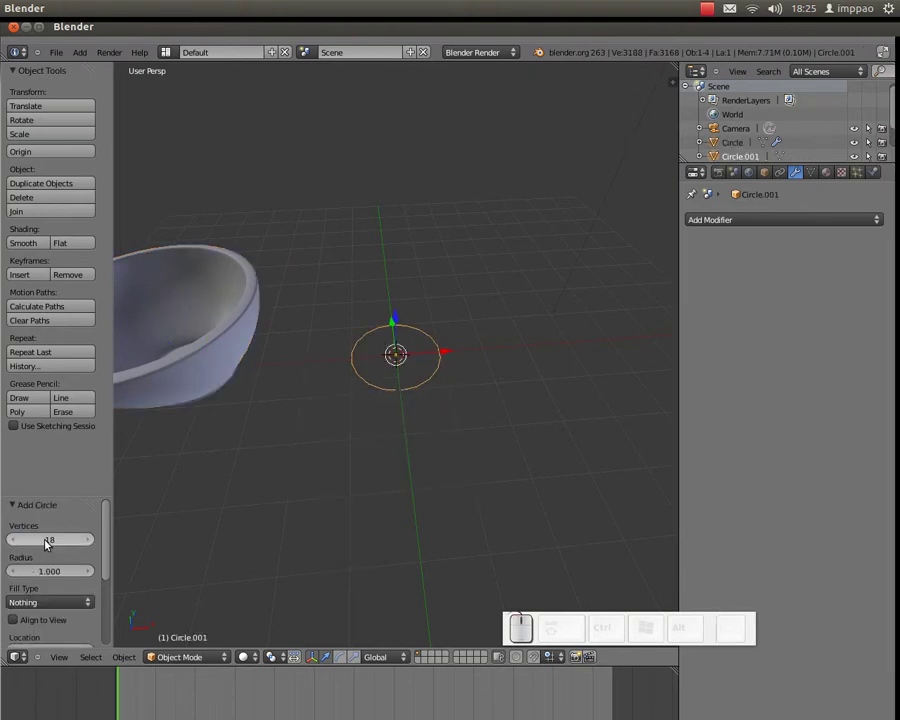
{"action": "middle_click", "coordinate": [73, 538]}
{"action": "left_click_drag", "start_coordinate": [30, 570], "coordinate": [495, 377]}
{"action": "middle_click", "coordinate": [464, 373]}
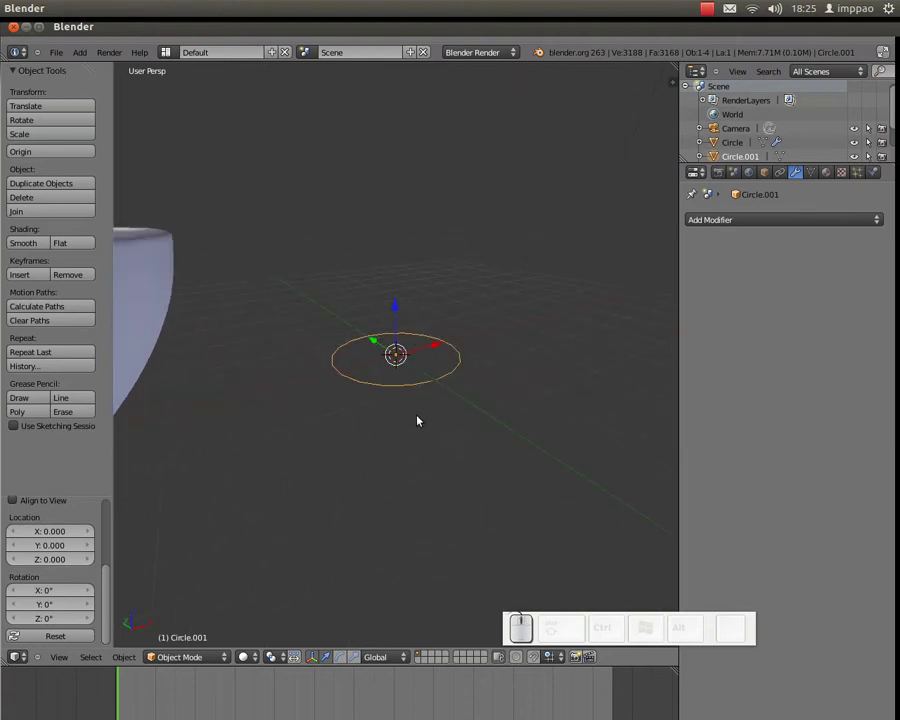
Step: In Edit Mode, extrude the circle upward and scale the inner ring to 0 to fill it
{"action": "key", "text": "Tab"}
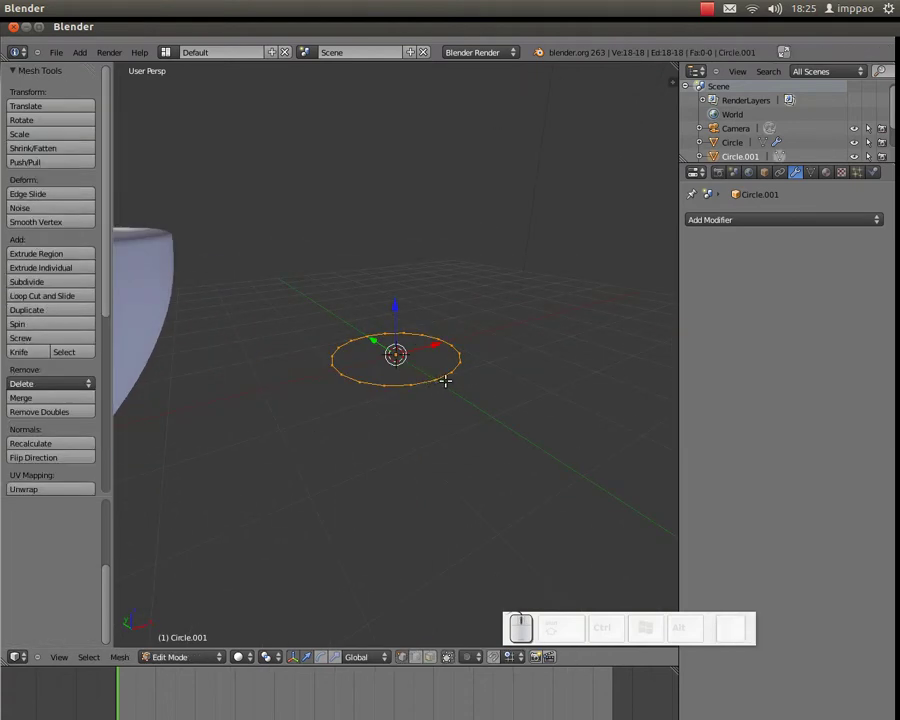
{"action": "key", "text": "e"}
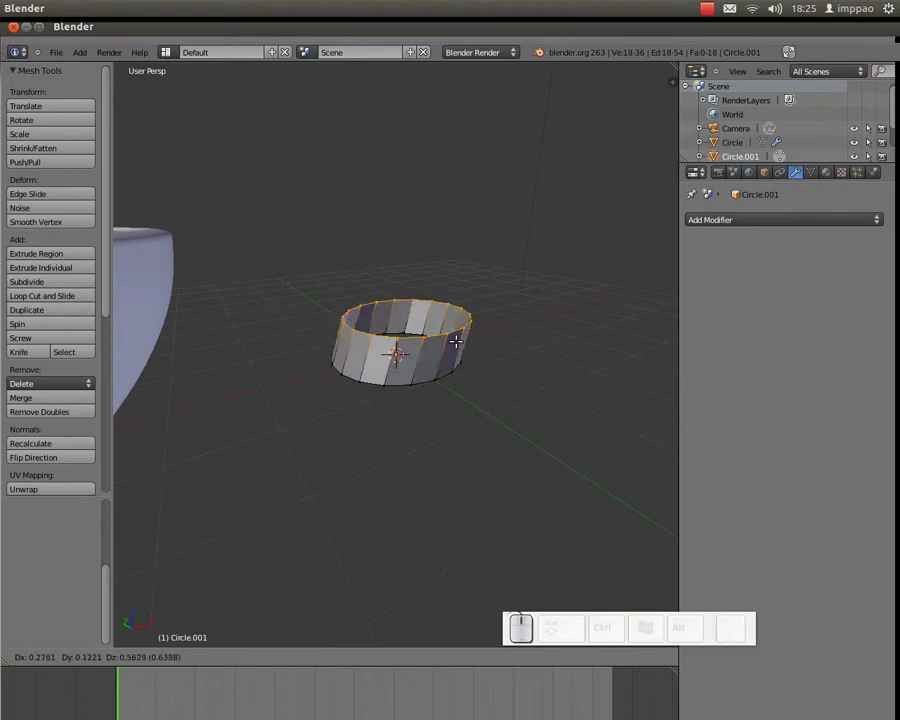
{"action": "key", "text": "Escape"}
{"action": "key", "text": "s"}
{"action": "key", "text": "KP_0"}
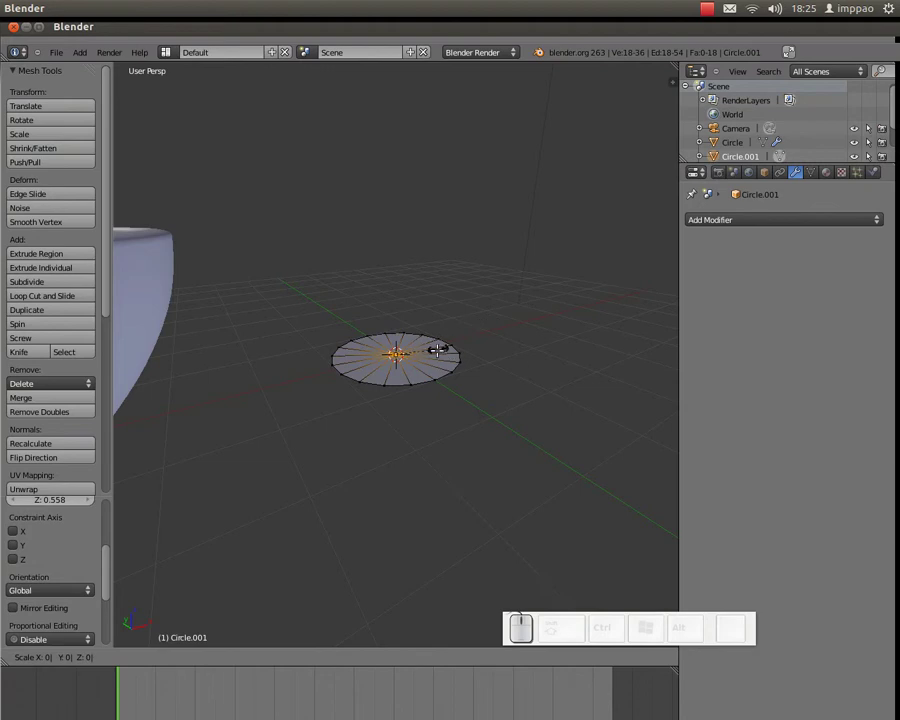
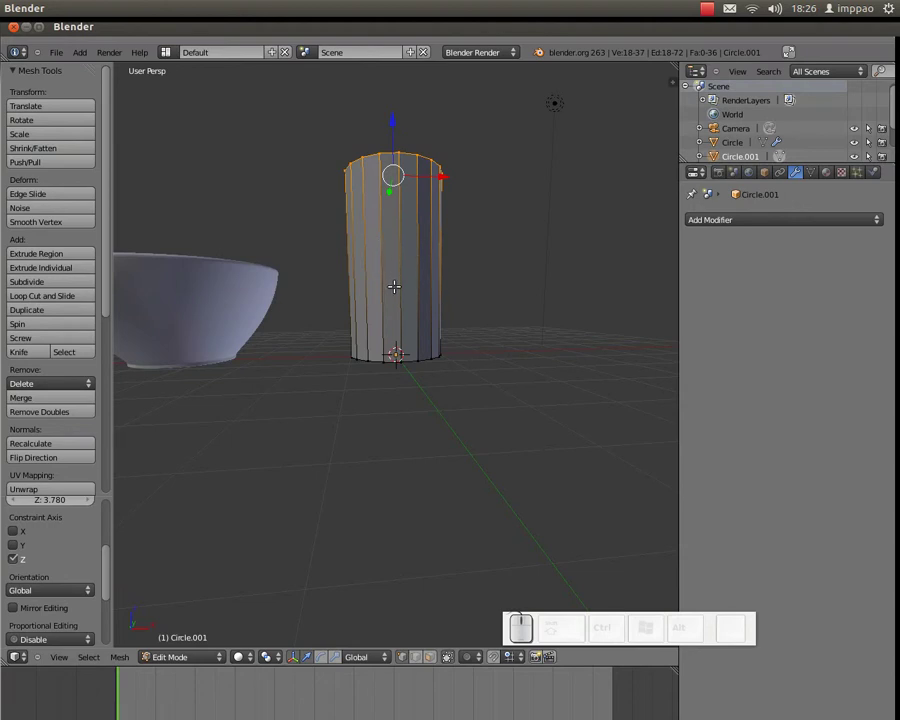
Step: Add several horizontal loop cuts around the cylinder wall and deselect everything
{"action": "key", "text": "ctrl+r"}
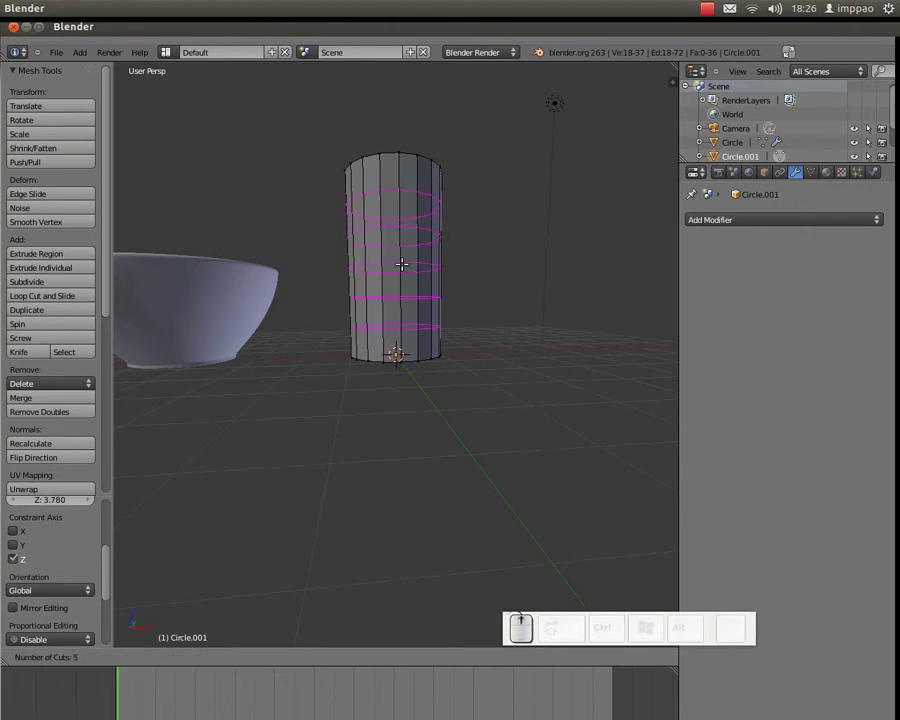
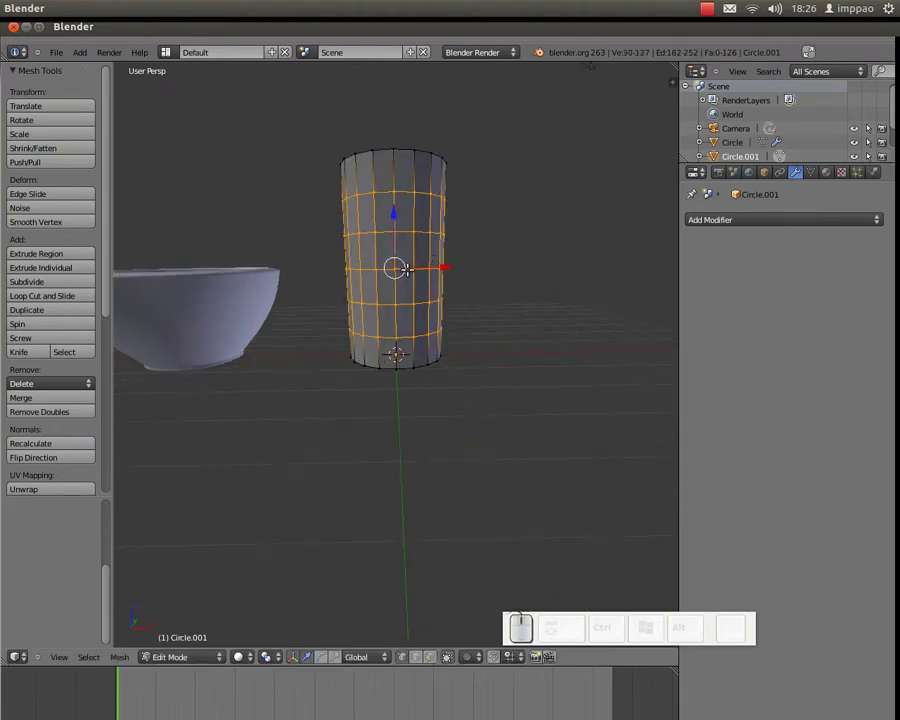
{"action": "key", "text": "a"}
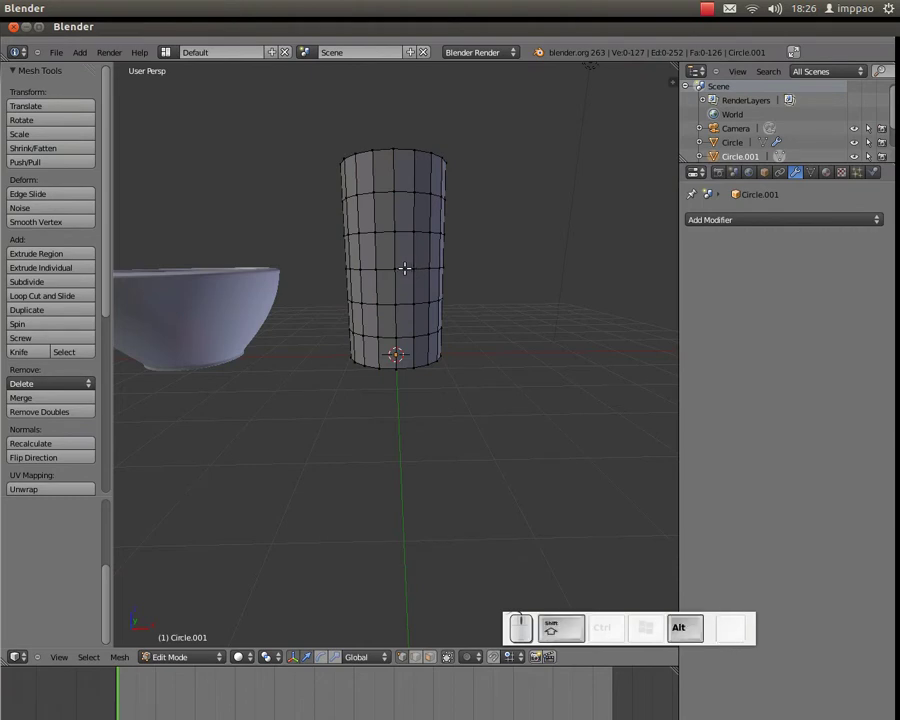
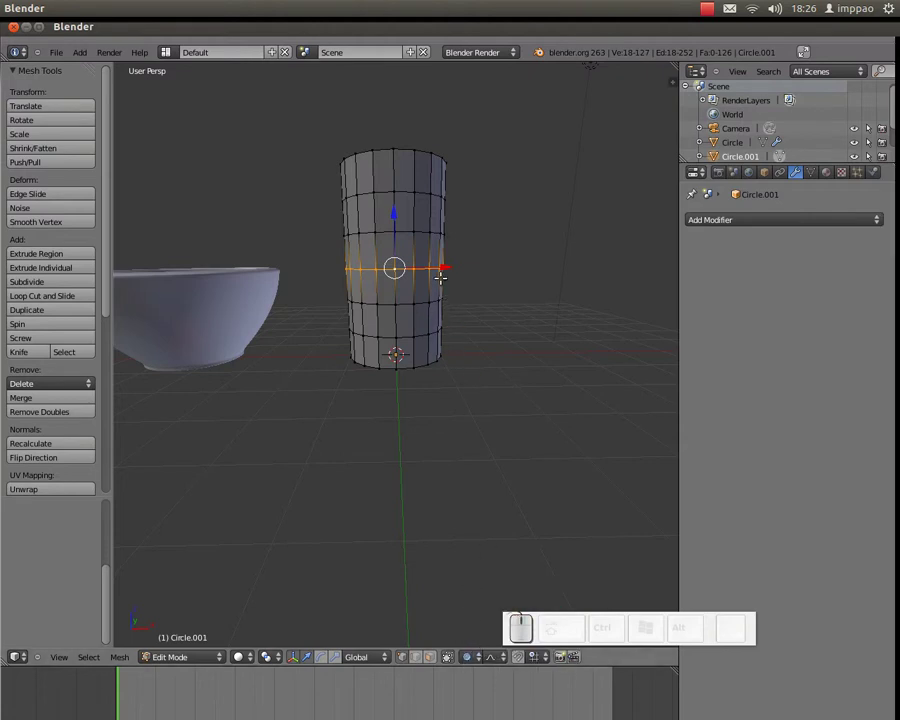
Step: Scale the middle ring outward with proportional falloff to bulge the belly
{"action": "key", "text": "s"}
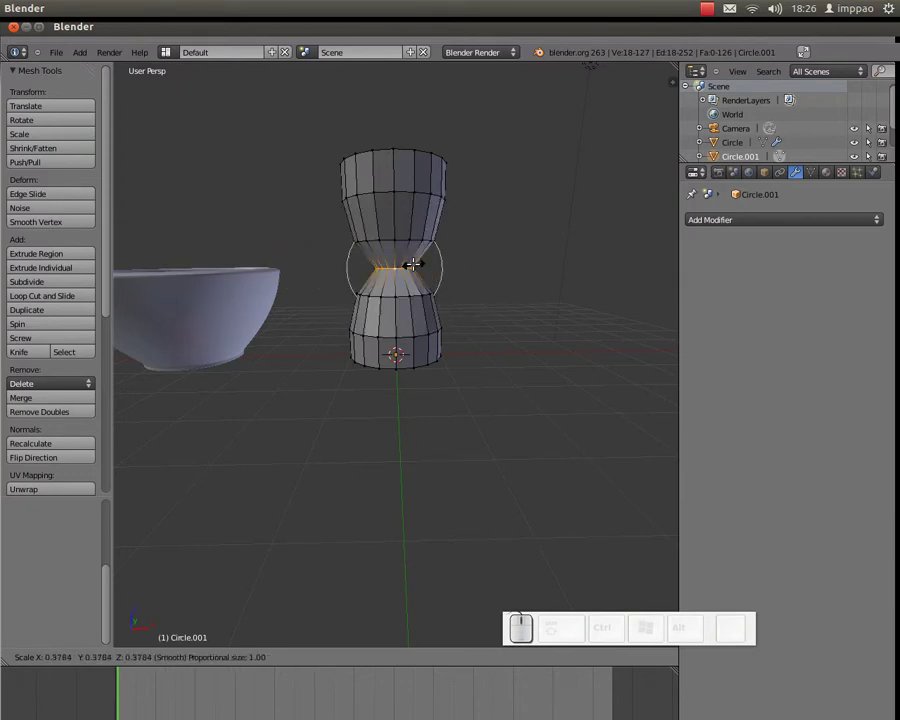
{"action": "scroll", "scroll_direction": "down", "scroll_amount": 3}
{"action": "scroll", "scroll_direction": "up", "scroll_amount": 3}
{"action": "scroll", "scroll_direction": "down", "scroll_amount": 3}
{"action": "scroll", "scroll_direction": "down", "scroll_amount": 3}
{"action": "scroll", "scroll_direction": "up", "scroll_amount": 3}
{"action": "scroll", "scroll_direction": "down", "scroll_amount": 3}
{"action": "scroll", "scroll_direction": "up", "scroll_amount": 3}
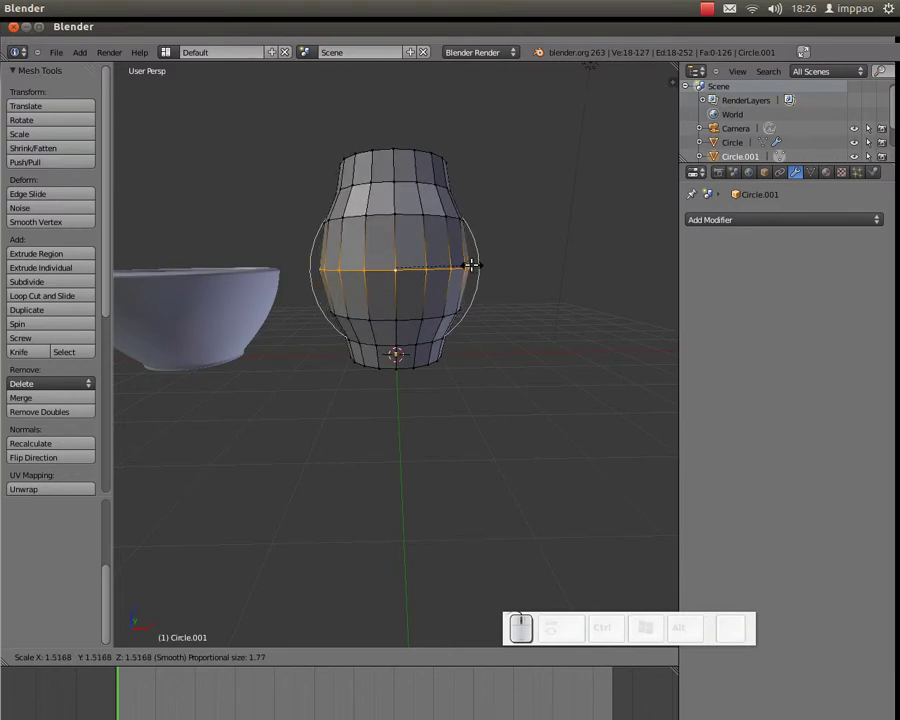
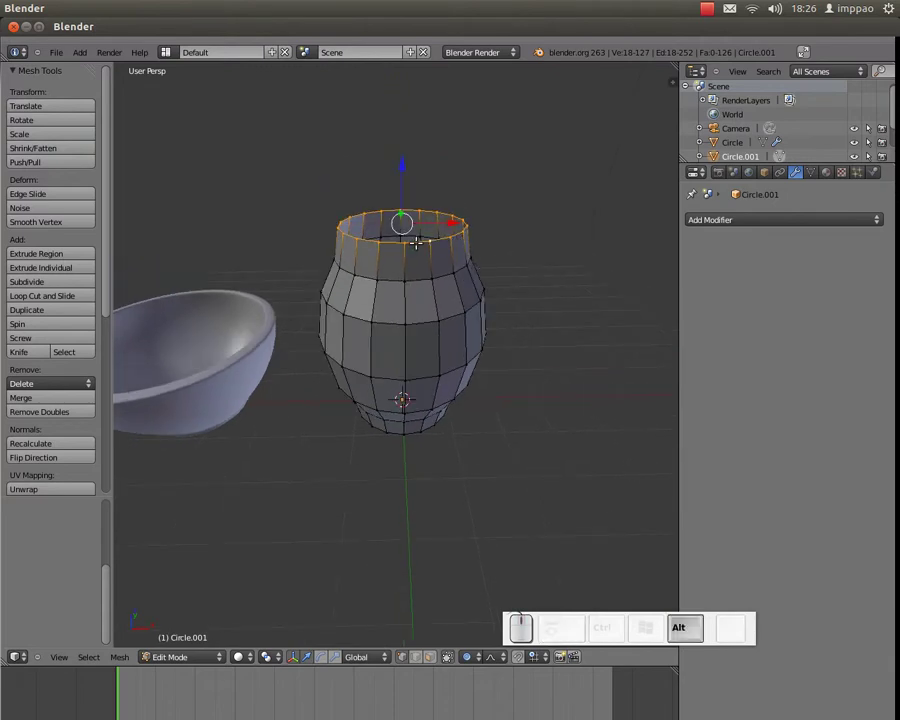
Step: Narrow the top ring to form the jug's neck
{"action": "key", "text": "alt+s"}
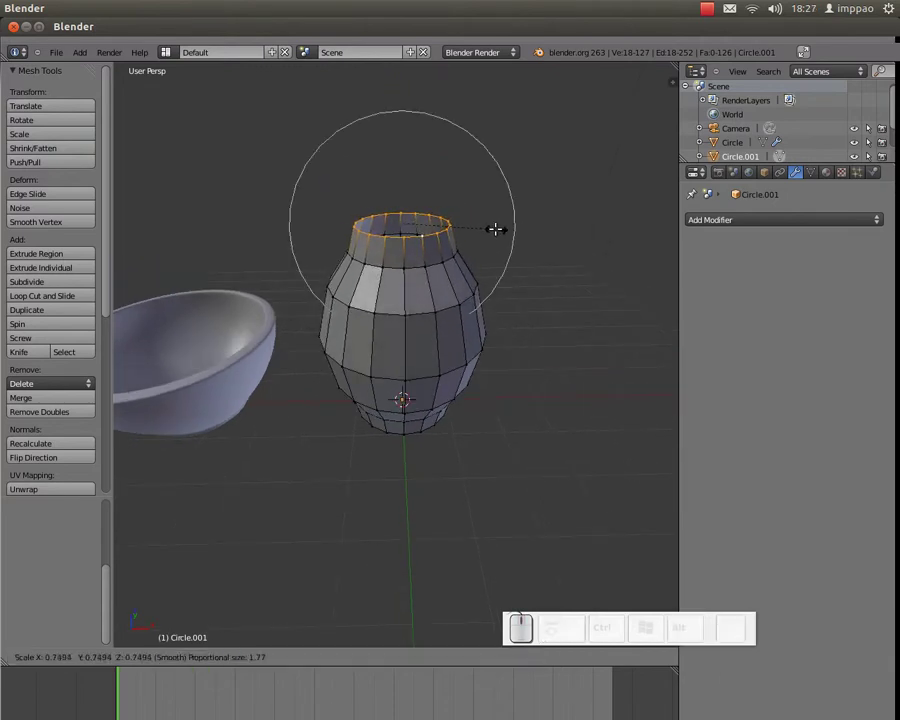
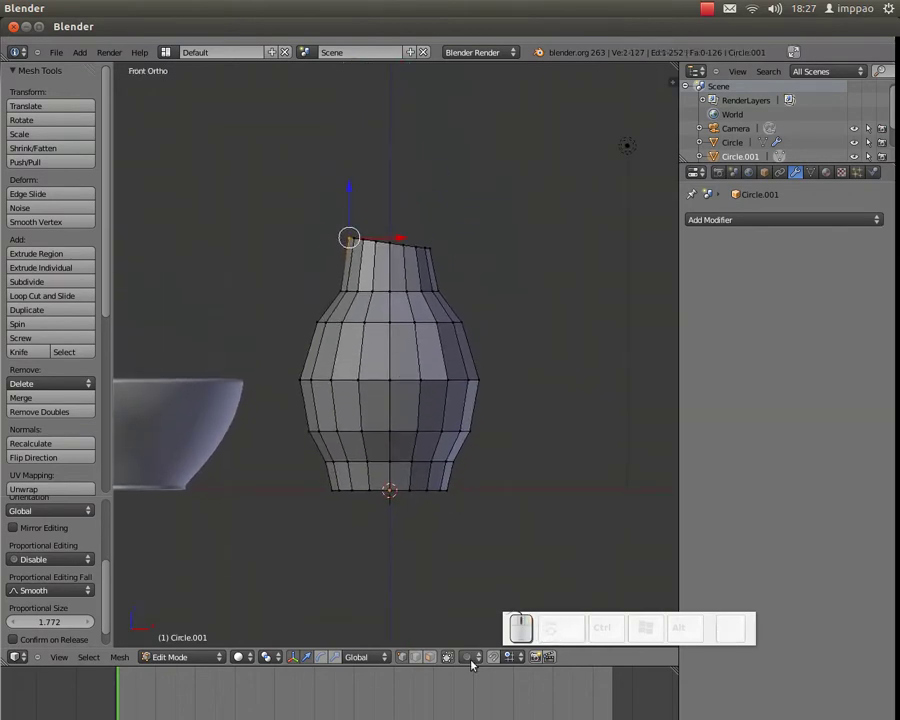
Step: Raise the rim's left corner vertex with proportional editing into a pouring lip
{"action": "left_click", "coordinate": [476, 661]}
{"action": "left_click", "coordinate": [481, 621]}
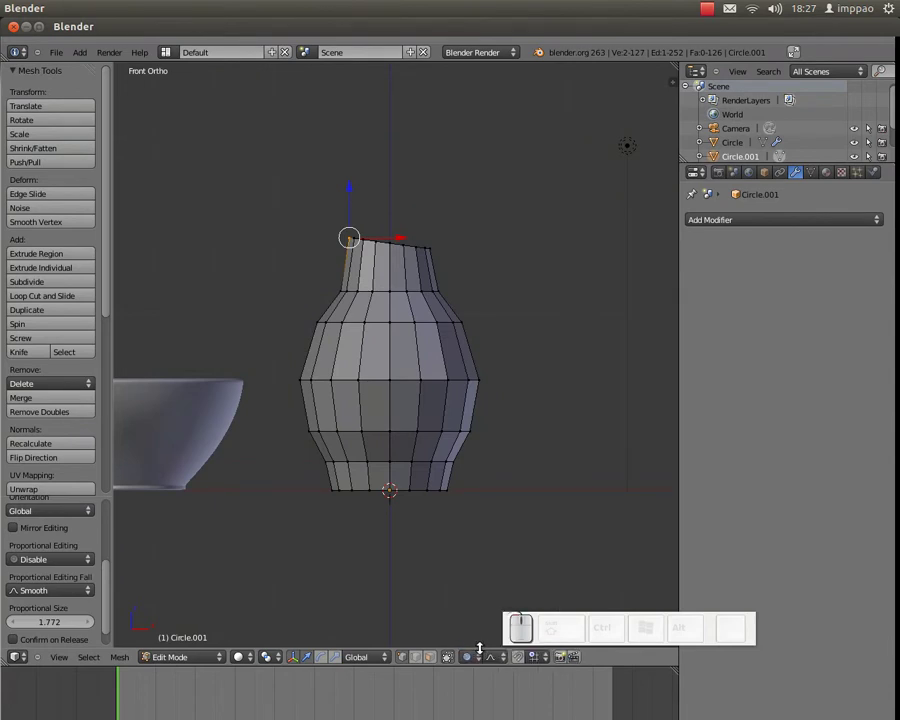
{"action": "key", "text": "g"}
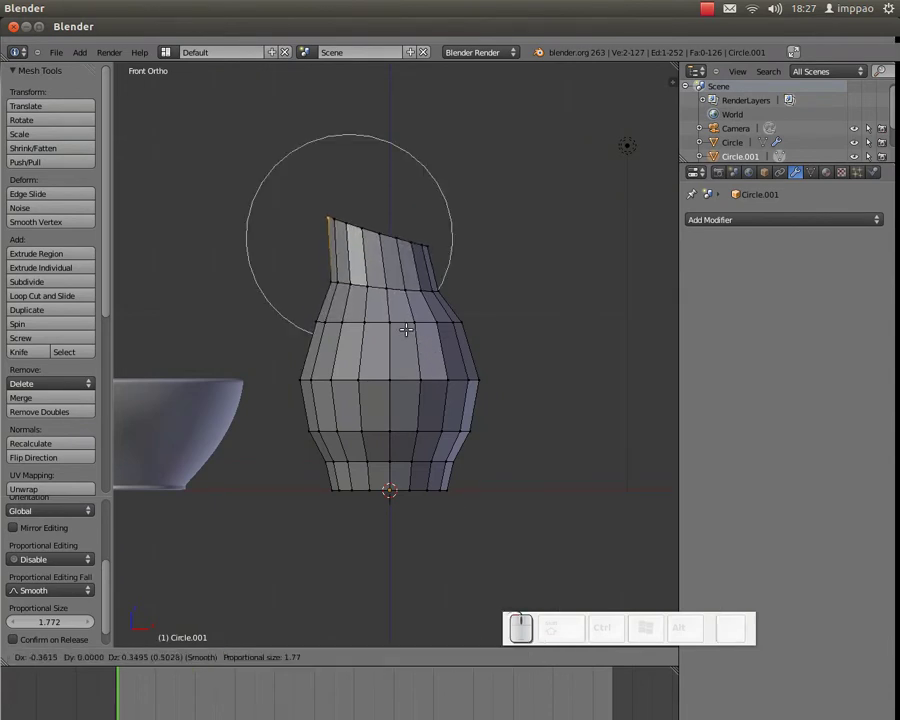
{"action": "scroll", "scroll_direction": "down", "scroll_amount": 3}
{"action": "scroll", "scroll_direction": "up", "scroll_amount": 3}
{"action": "scroll", "scroll_direction": "up", "scroll_amount": 3}
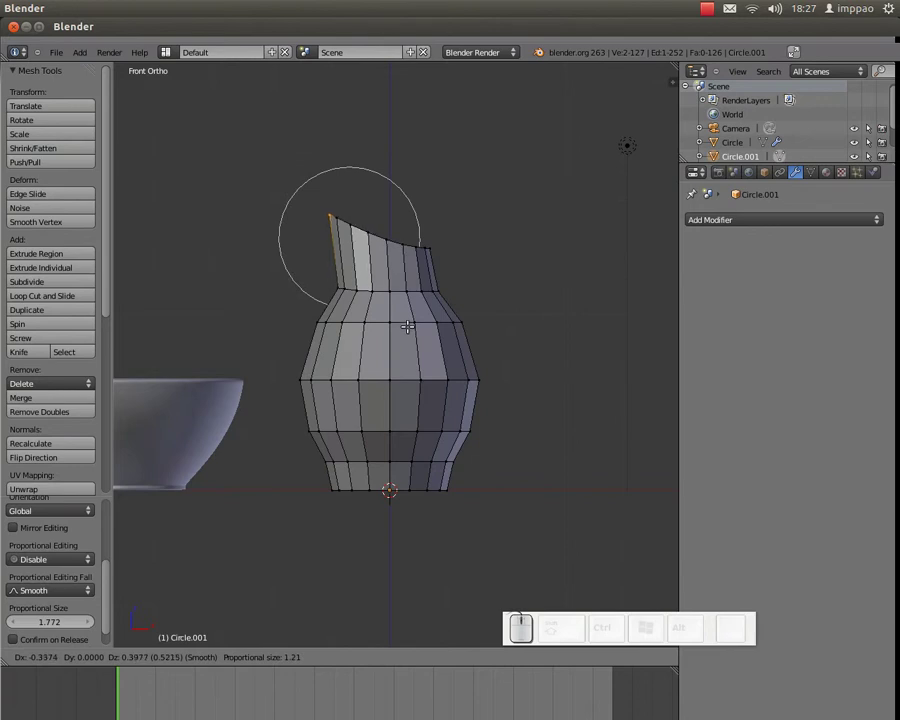
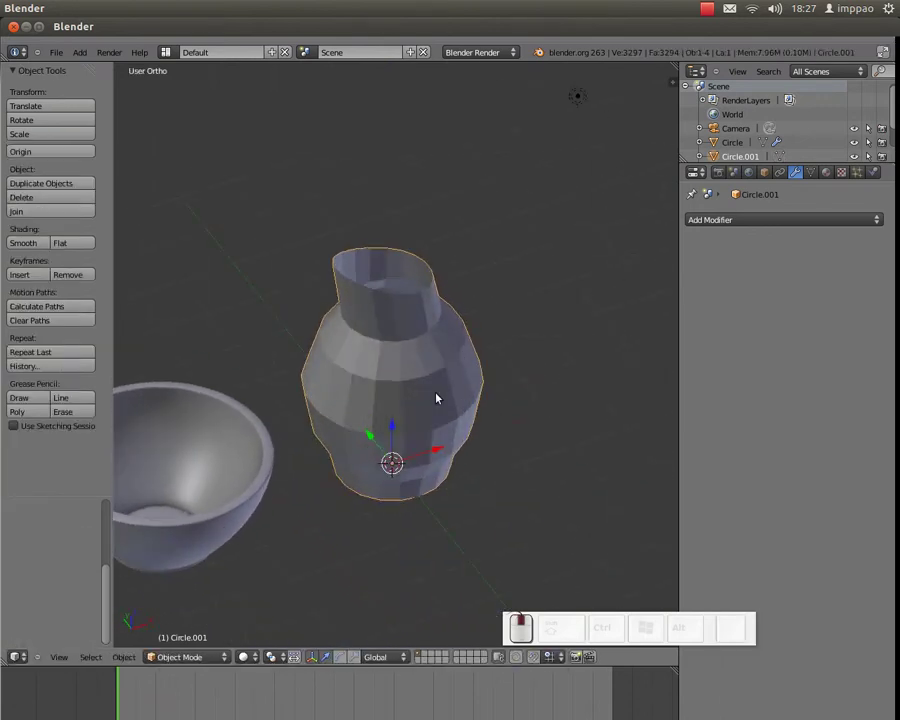
Step: Apply Smooth shading to the jug and orbit to view the whole form
{"action": "left_click", "coordinate": [34, 242]}
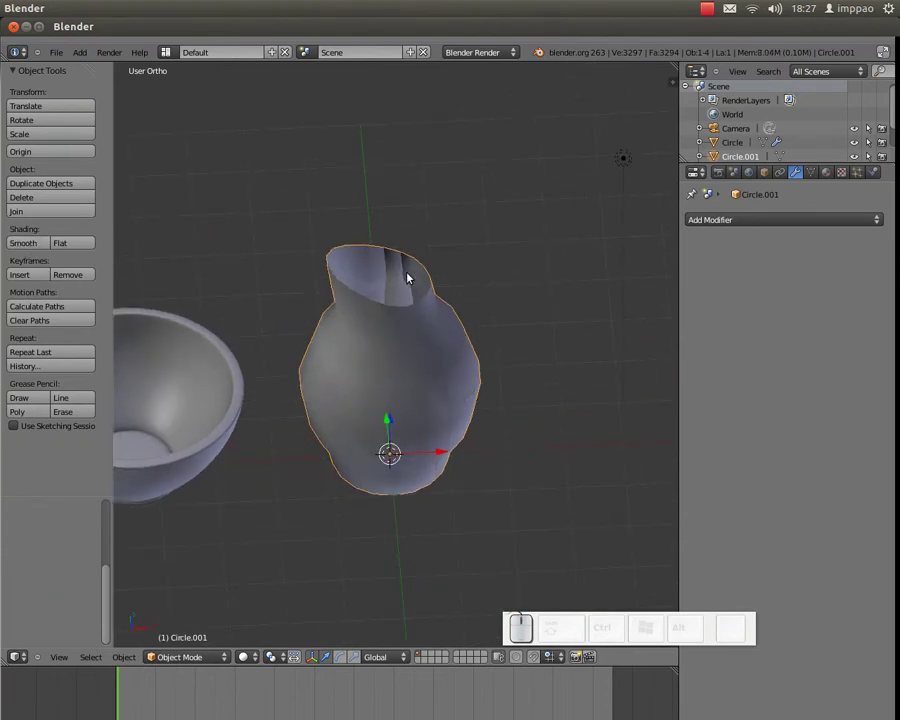
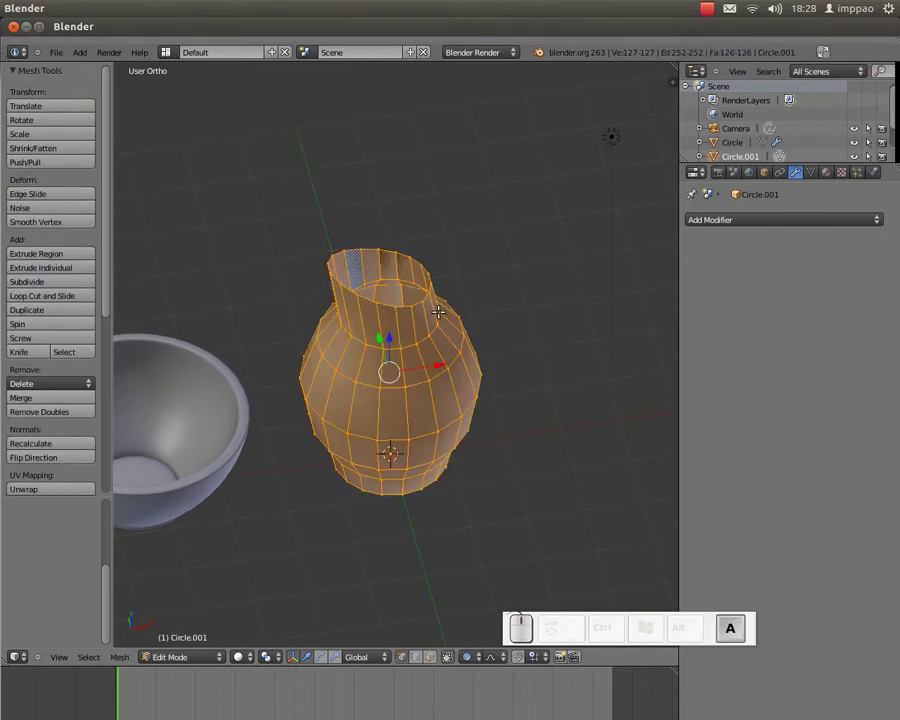
{"action": "key", "text": "ctrl+n"}
{"action": "left_click_drag", "start_coordinate": [446, 315], "coordinate": [590, 319]}
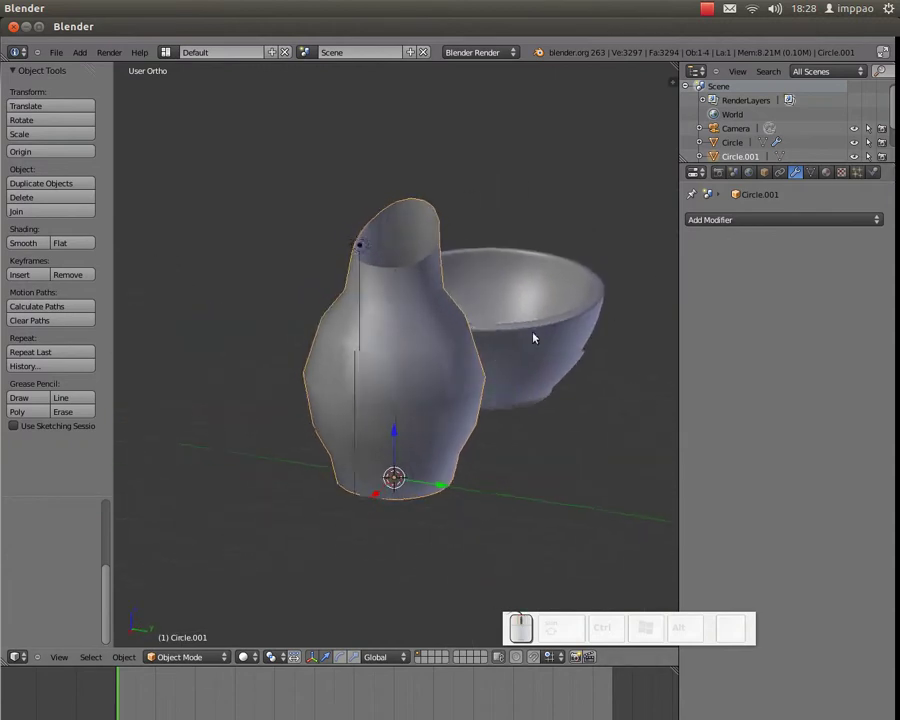
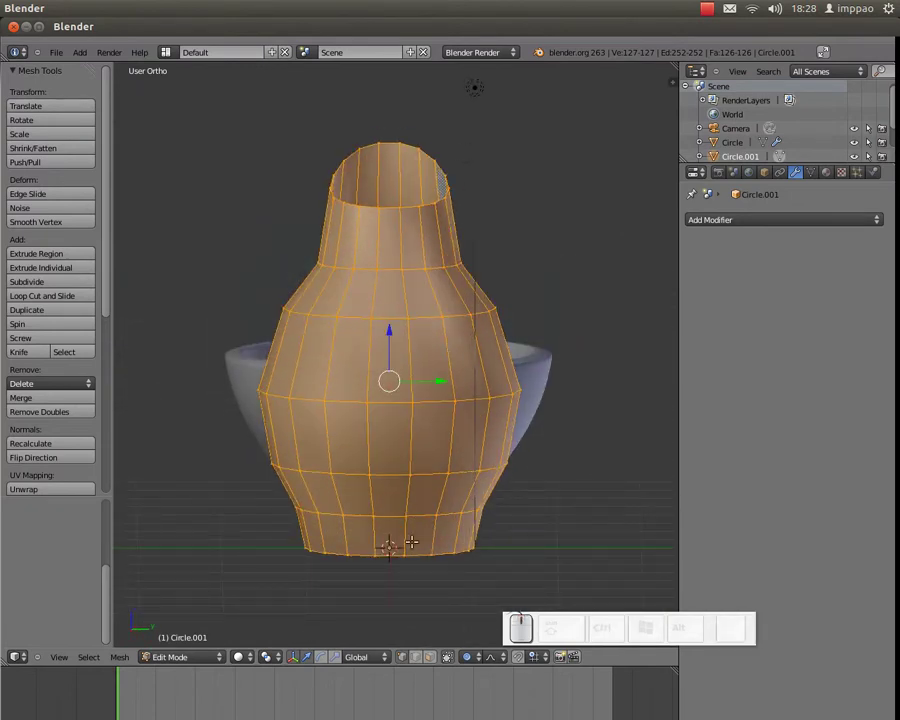
Step: Deselect all geometry and switch to Face select mode
{"action": "key", "text": "a"}
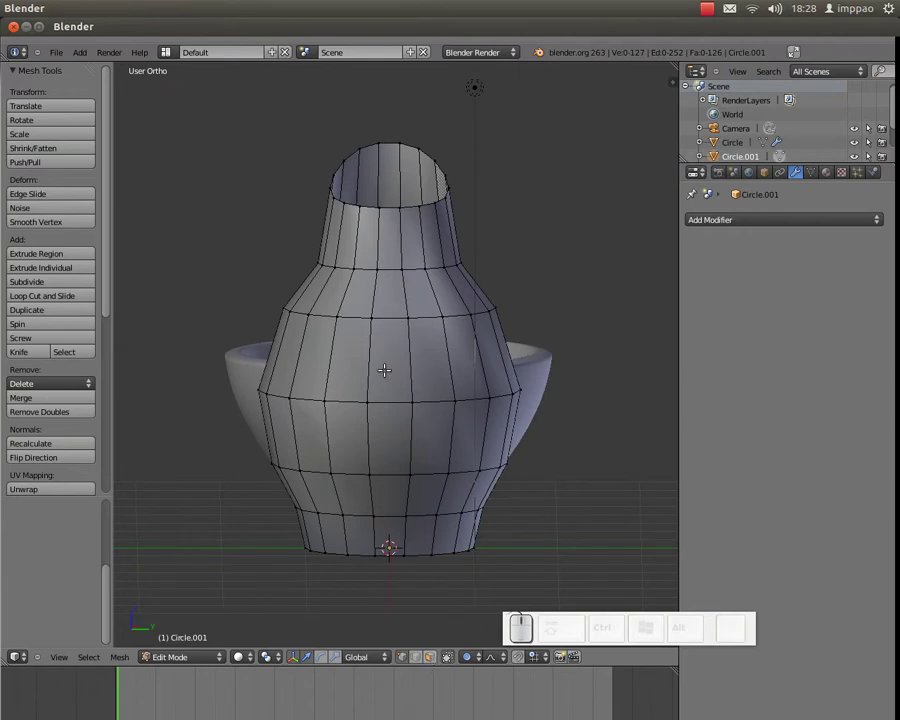
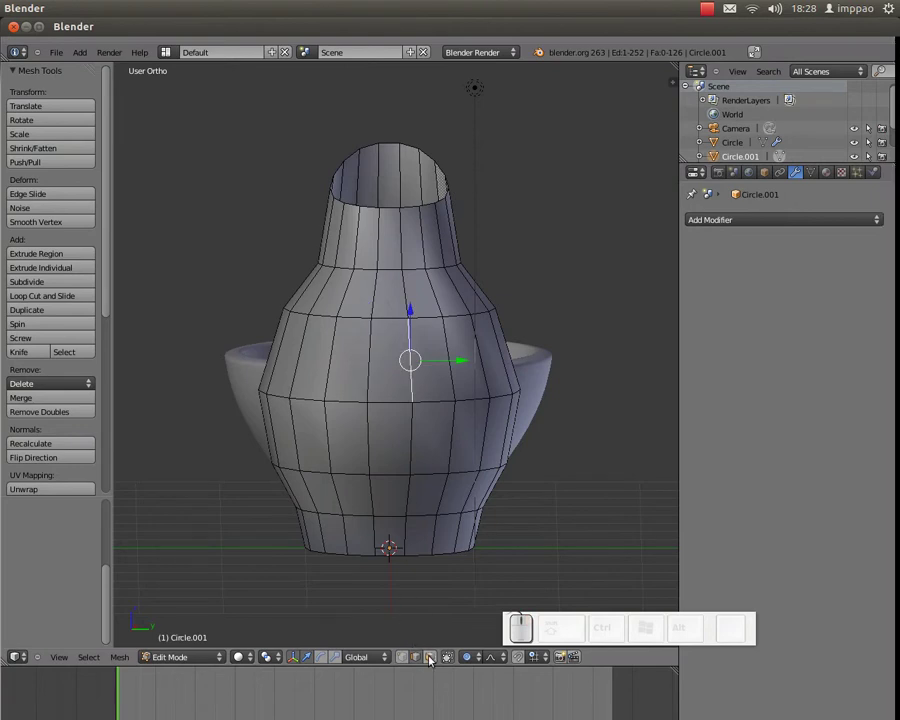
{"action": "left_click", "coordinate": [432, 656]}
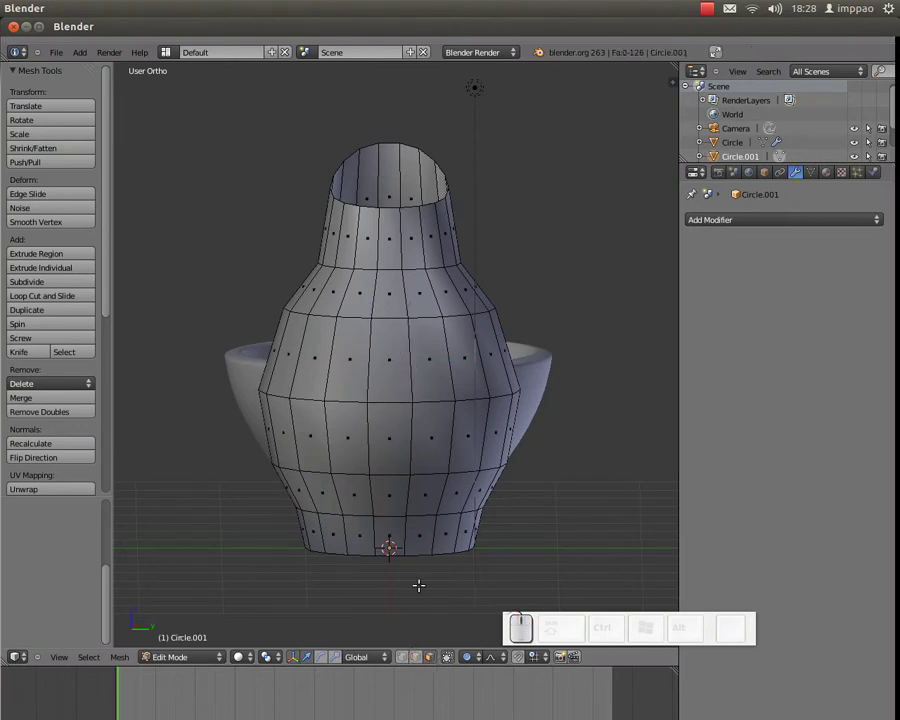
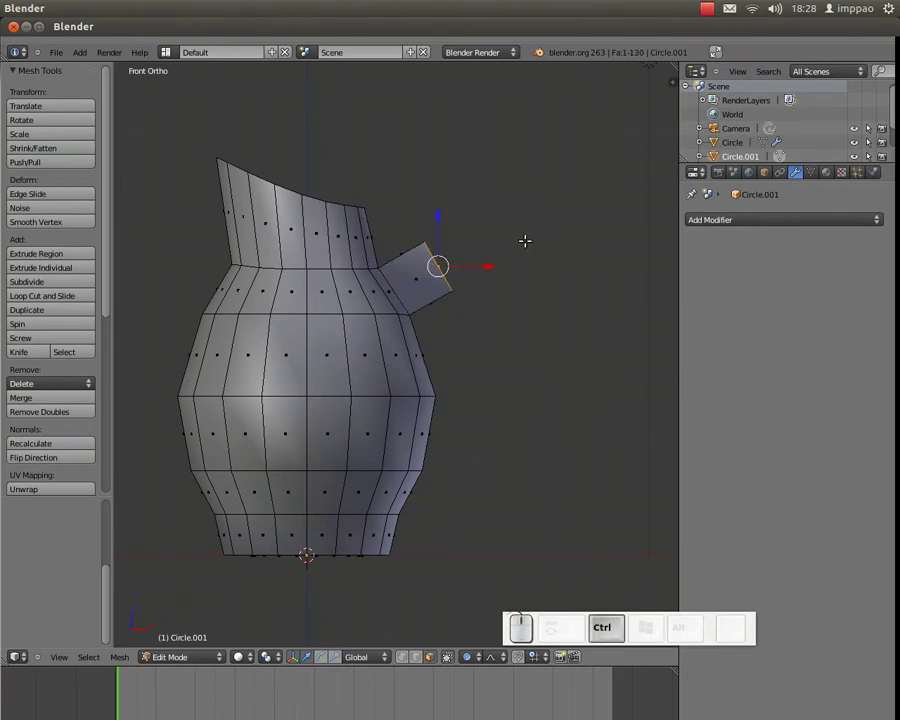
Step: Zoom in on the jug's shoulder to start extruding the handle stub
{"action": "scroll", "scroll_direction": "up", "scroll_amount": 3}
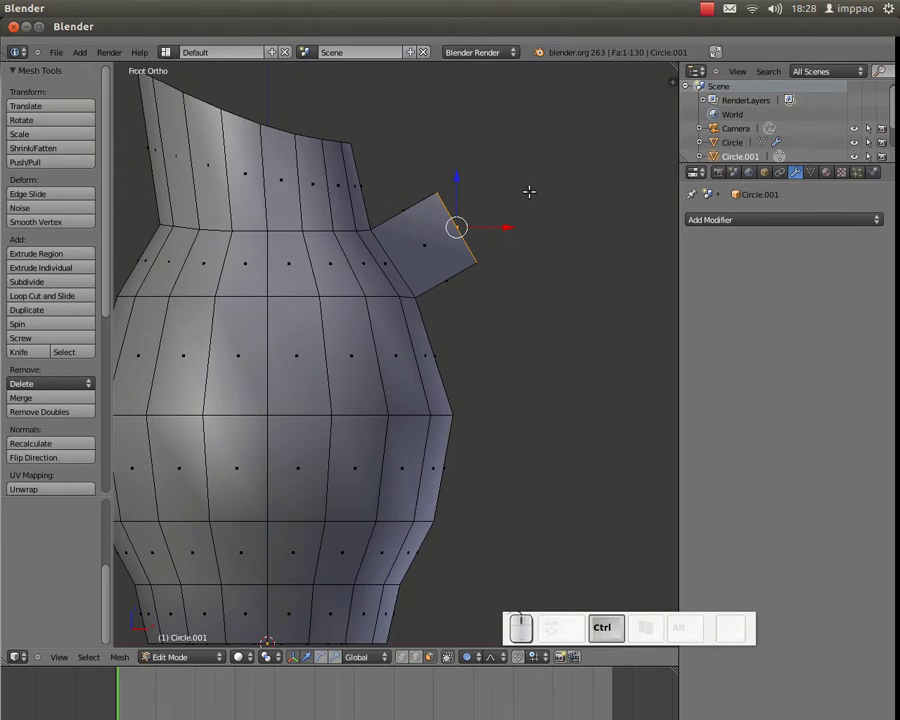
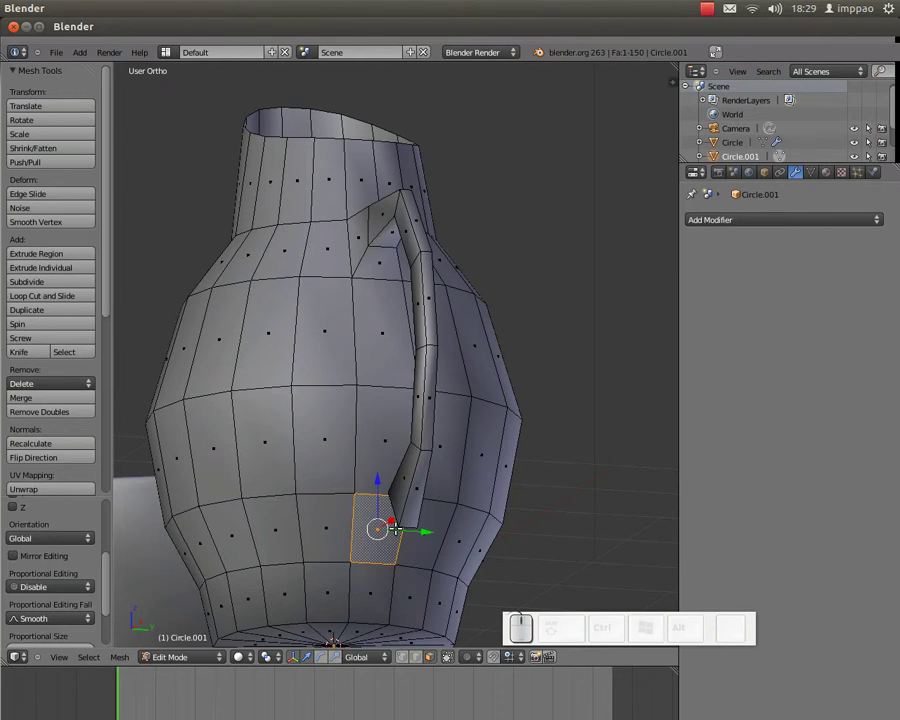
Step: Delete the facing faces so the handle end can join the body
{"action": "key", "text": "Delete"}
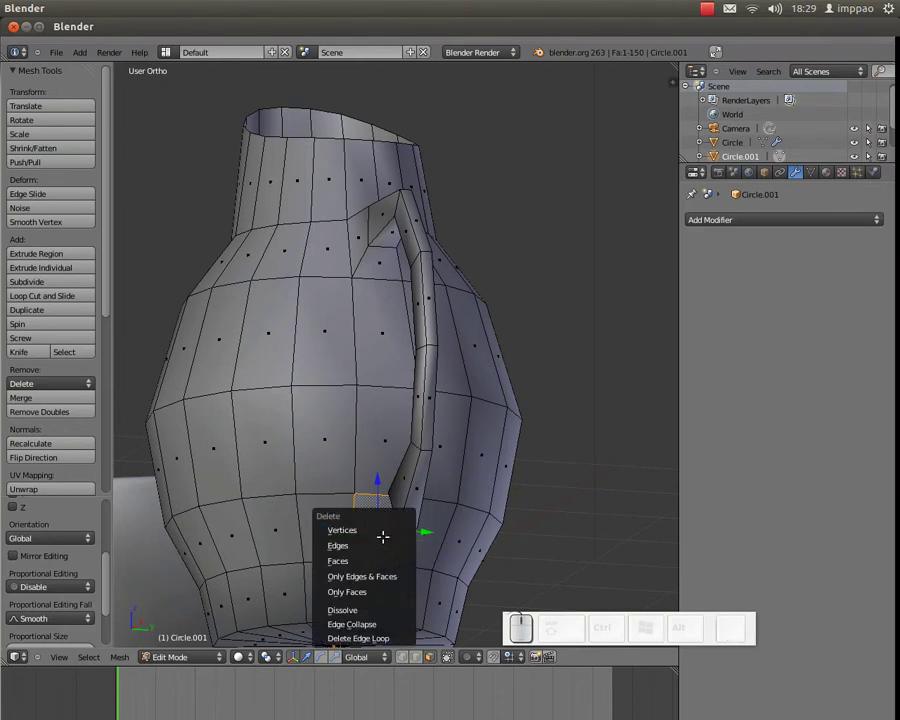
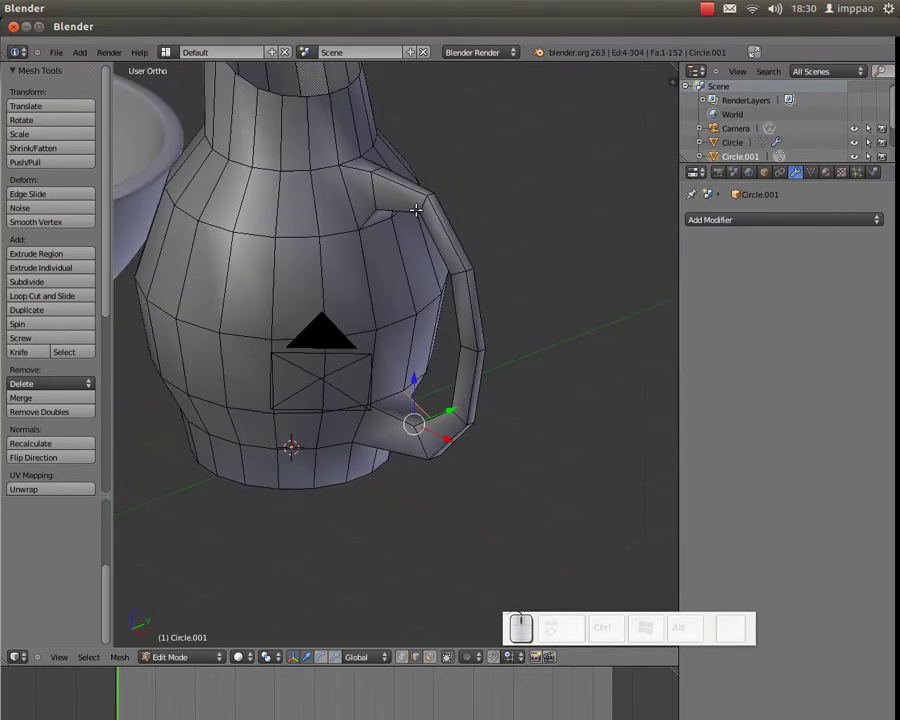
Step: Select the handle faces and rescale them along Y to adjust the handle's thickness
{"action": "key", "text": "ctrl+Tab"}
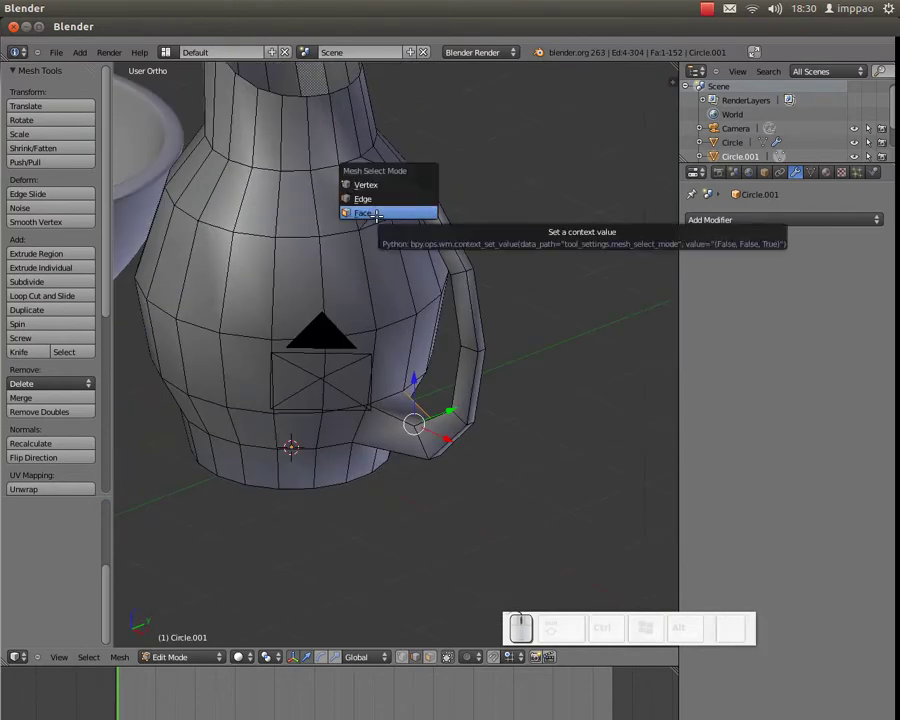
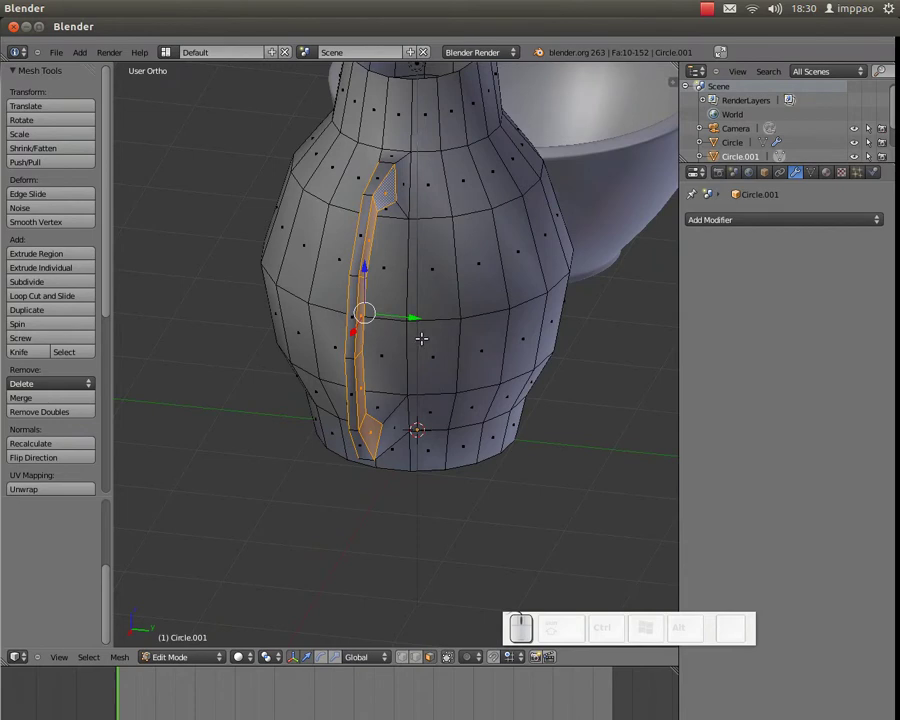
{"action": "key", "text": "s"}
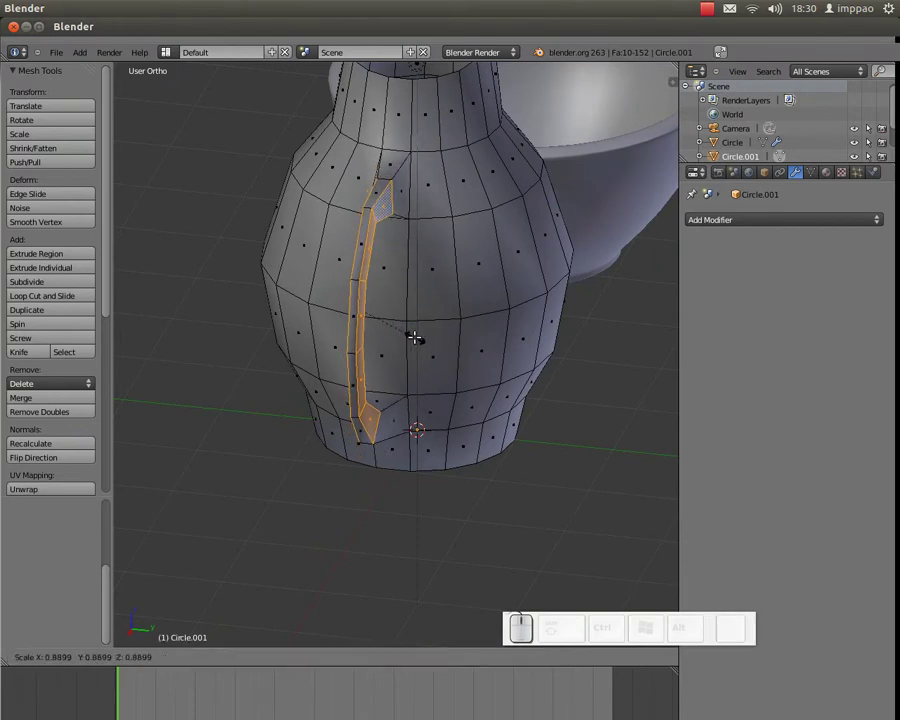
{"action": "key", "text": "y"}
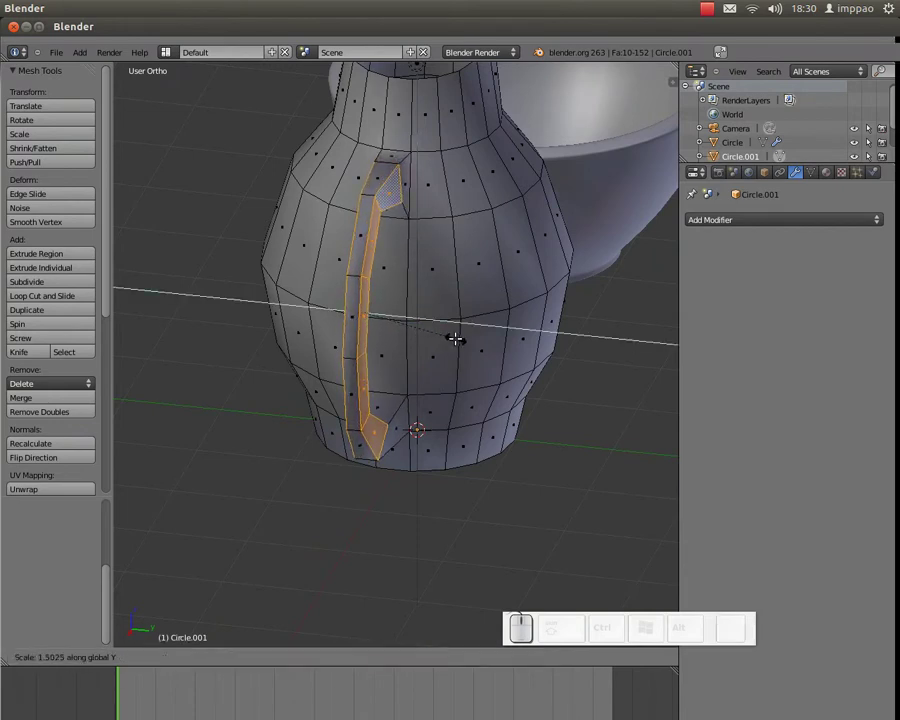
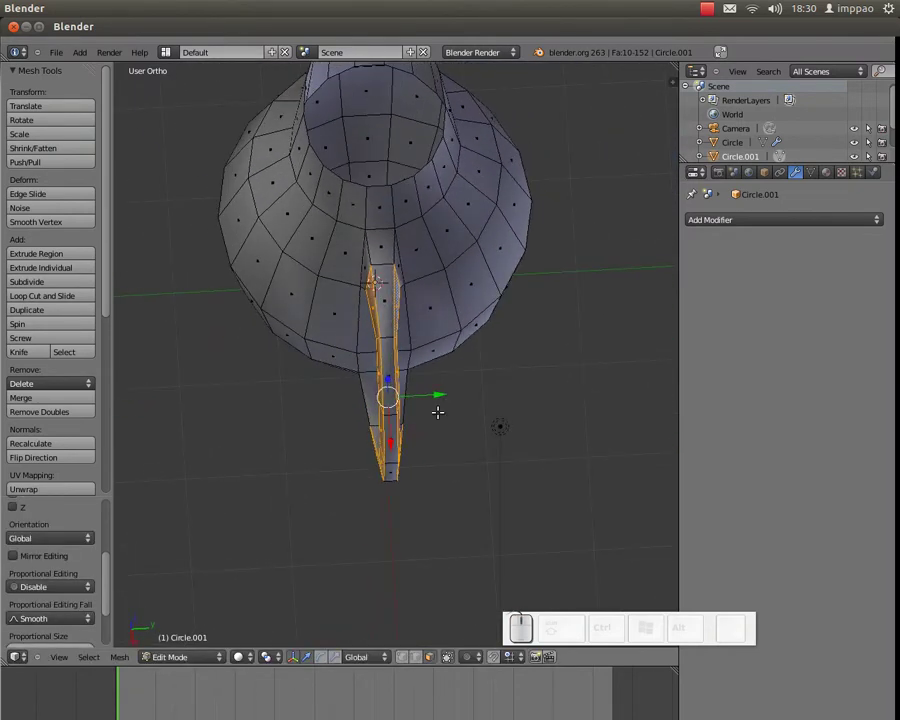
{"action": "key", "text": "s"}
{"action": "key", "text": "y"}
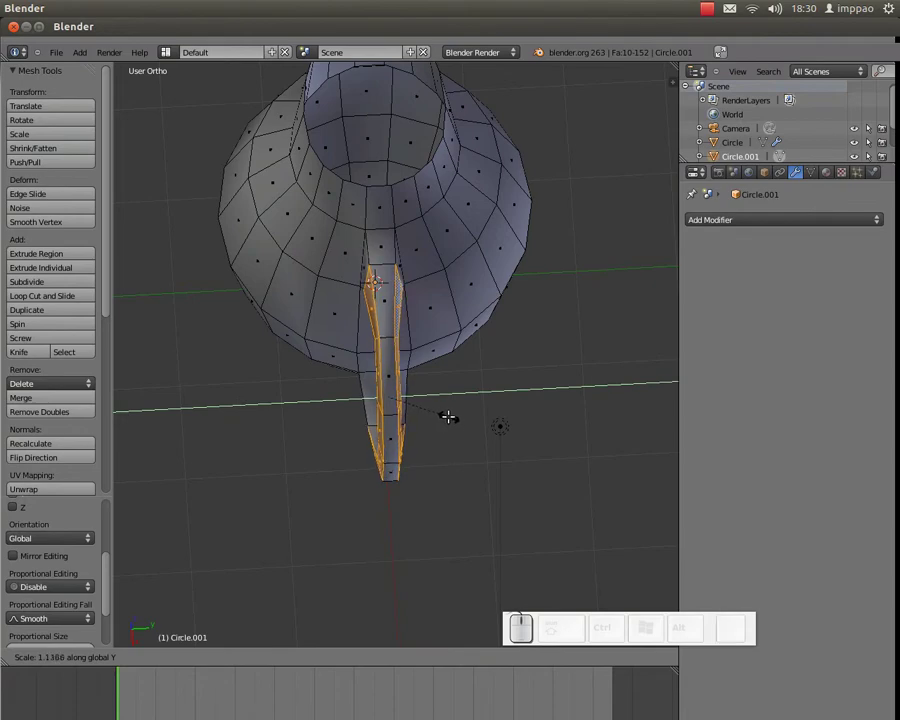
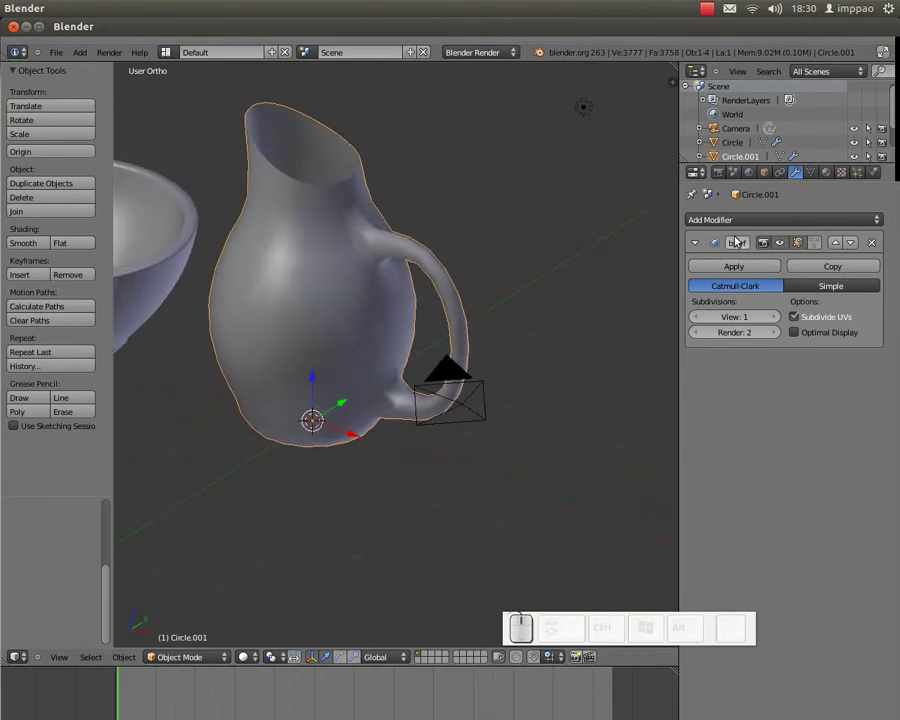
Step: Add a Solidify modifier to the jug with wall thickness 0.1
{"action": "left_click", "coordinate": [753, 218]}
{"action": "left_click", "coordinate": [583, 421]}
{"action": "left_click_drag", "start_coordinate": [762, 412], "coordinate": [398, 259]}
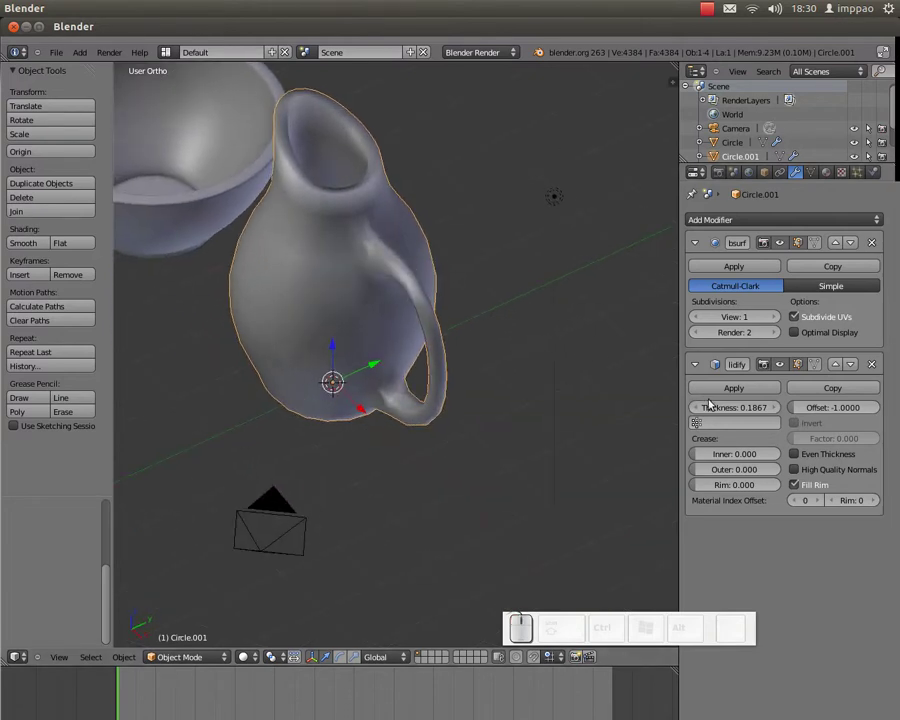
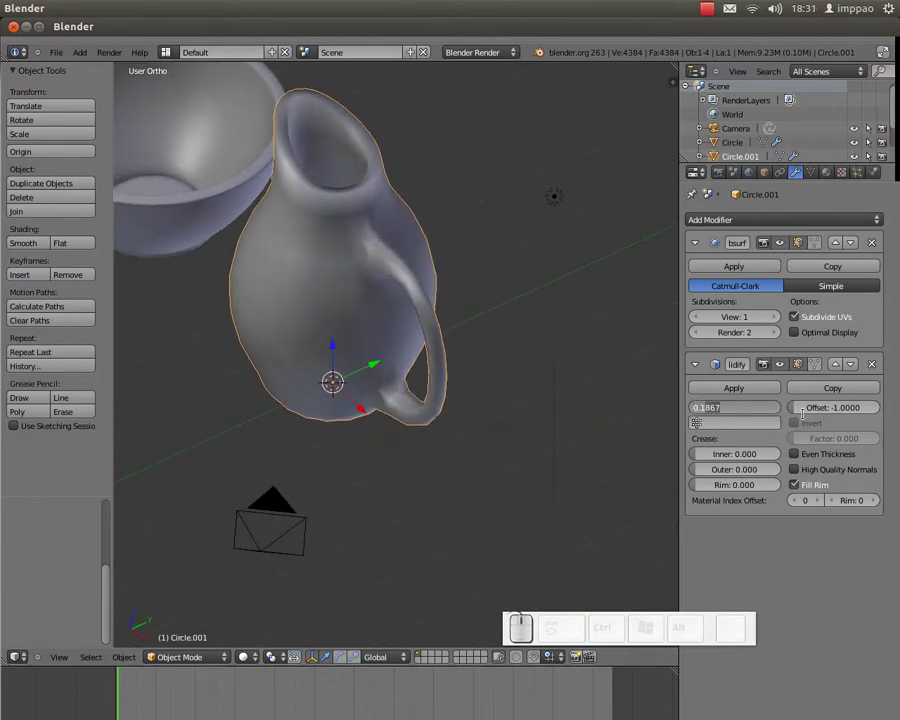
{"action": "key", "text": "BackSpace"}
{"action": "key", "text": "Return"}
Step: Select the jug and shift it off-centre to make room beside it
{"action": "middle_click", "coordinate": [533, 423]}
{"action": "right_click", "coordinate": [171, 261]}
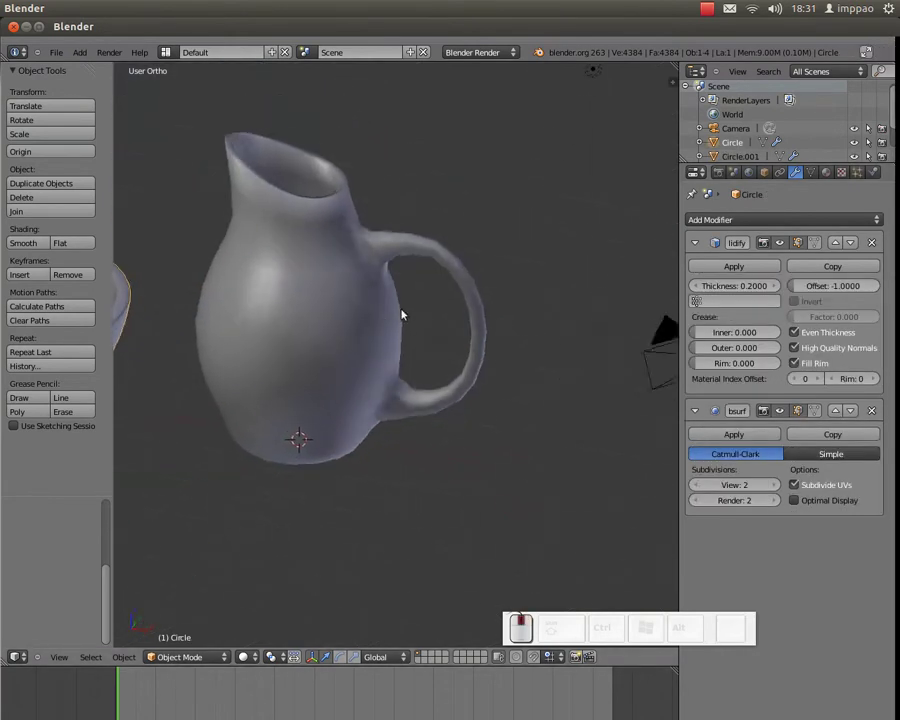
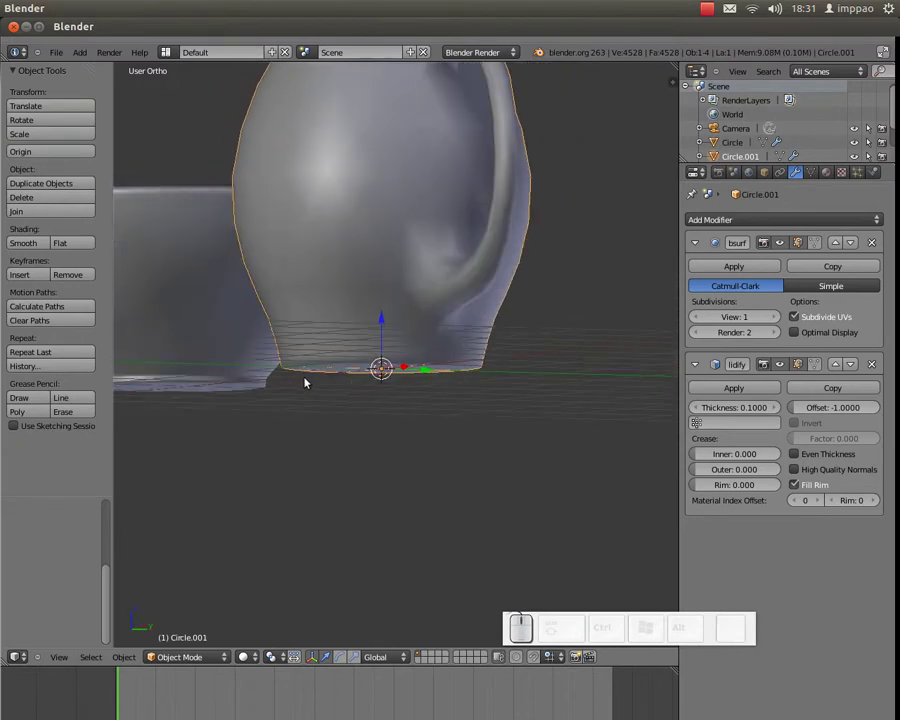
{"action": "middle_click", "coordinate": [357, 358]}
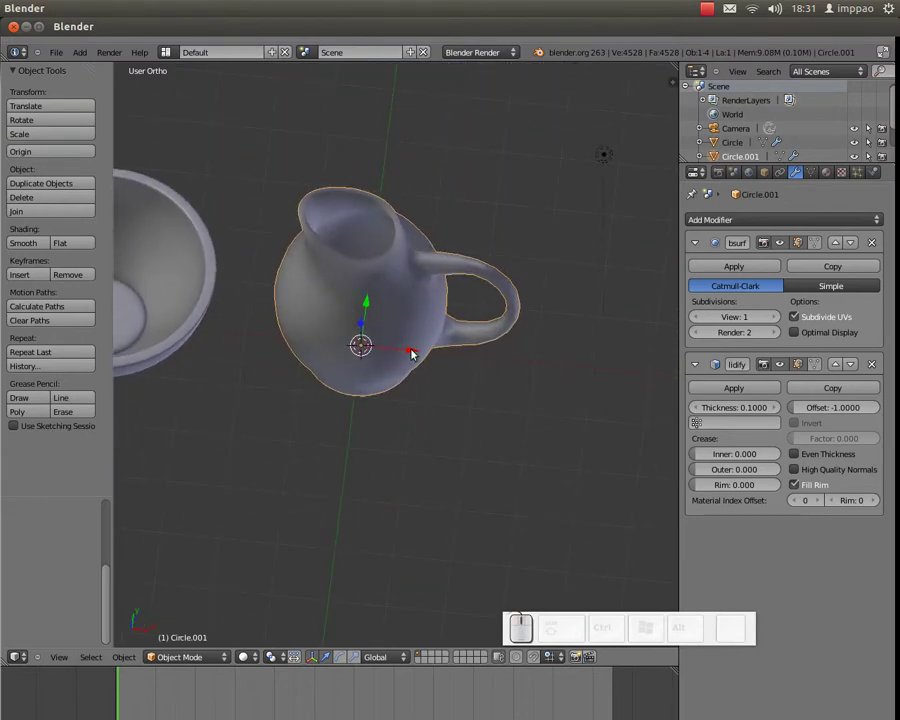
{"action": "left_click_drag", "start_coordinate": [410, 350], "coordinate": [379, 367]}
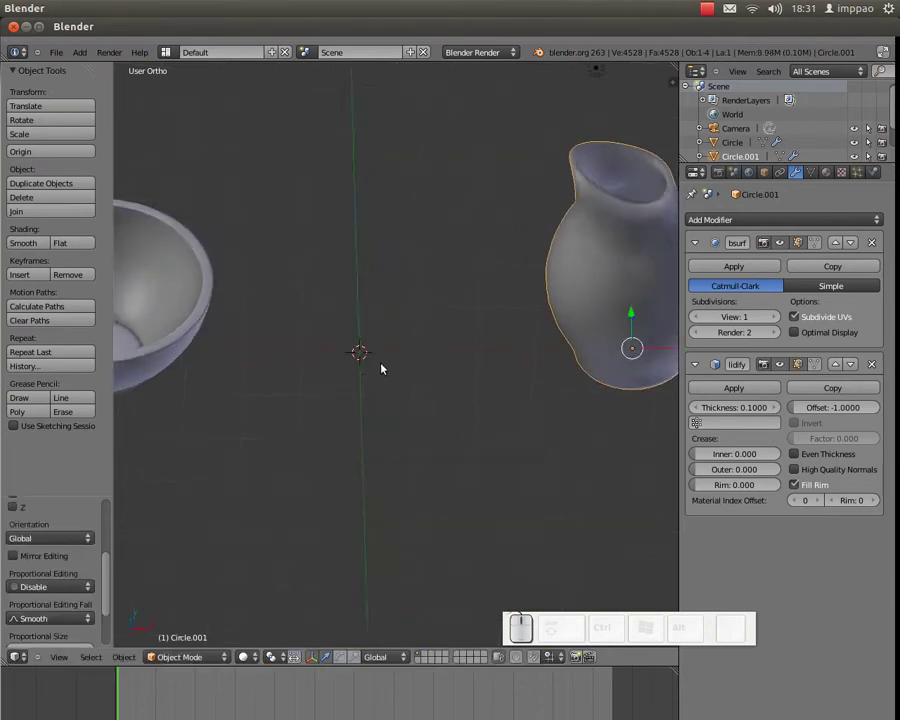
Step: Add a new circle mesh beside the jug and set it to 18 vertices
{"action": "left_click", "coordinate": [464, 347]}
{"action": "key", "text": "shift+a"}
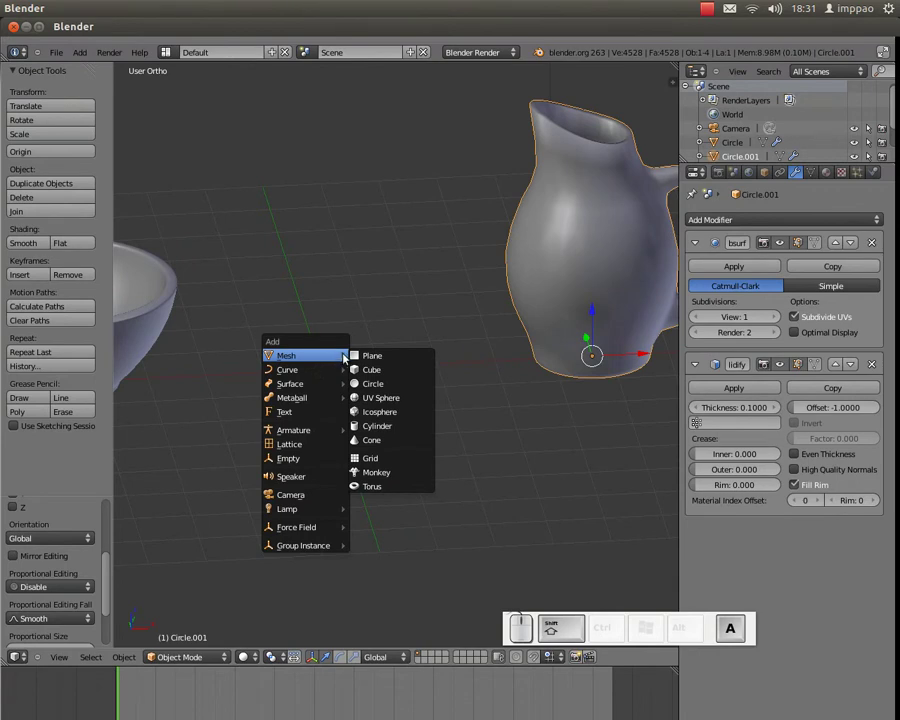
{"action": "left_click", "coordinate": [369, 382]}
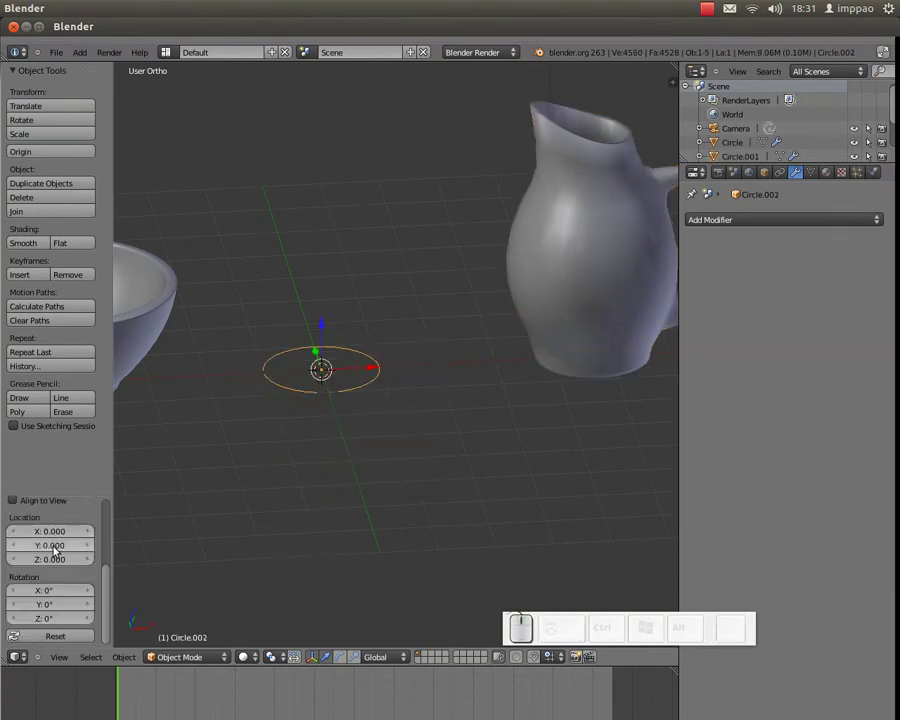
{"action": "left_click", "coordinate": [53, 546]}
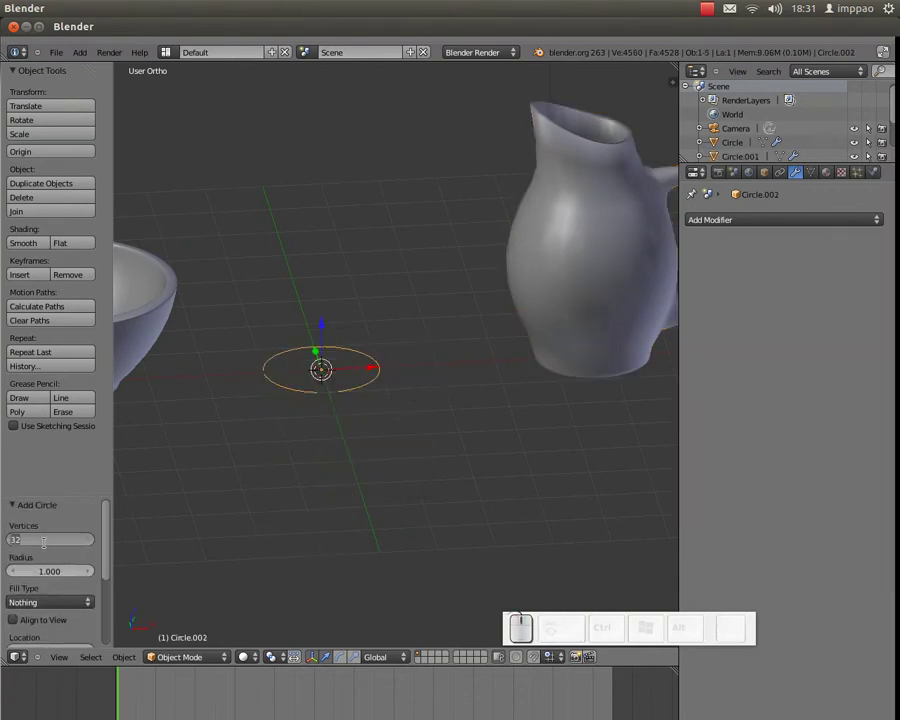
{"action": "key", "text": "KP_1"}
{"action": "key", "text": "KP_8"}
{"action": "key", "text": "KP_Enter"}
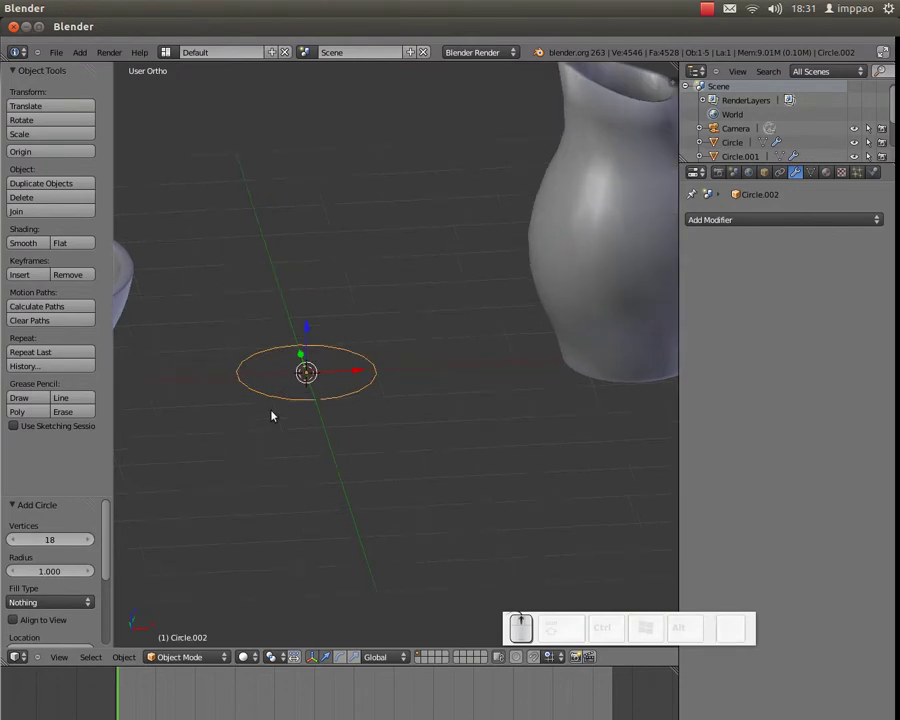
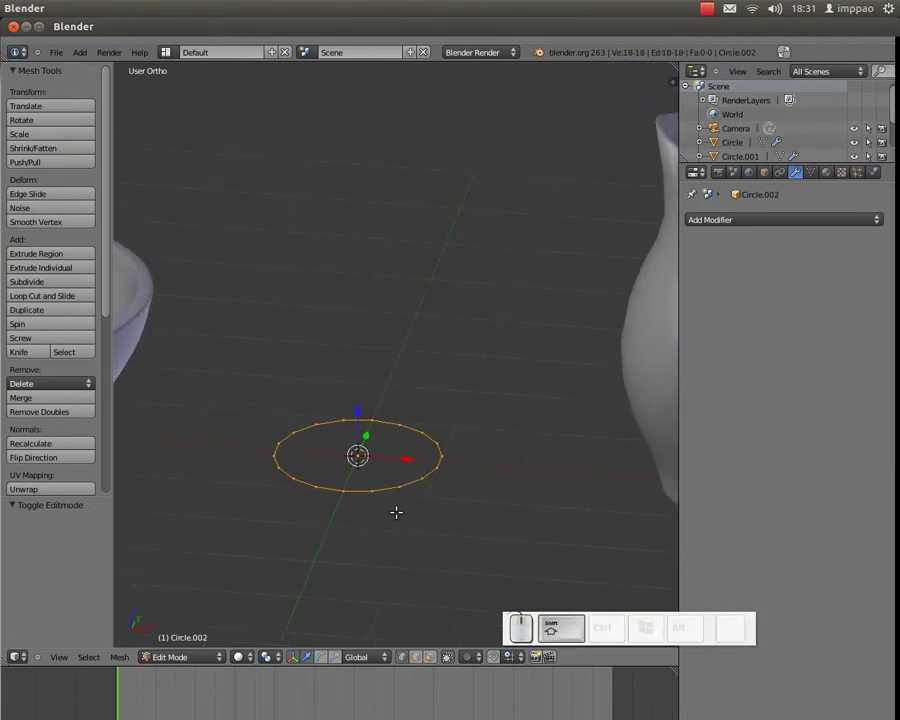
Step: In front view, extrude rings upward along Z from the circle to build the pot body and neck
{"action": "key", "text": "KP_1"}
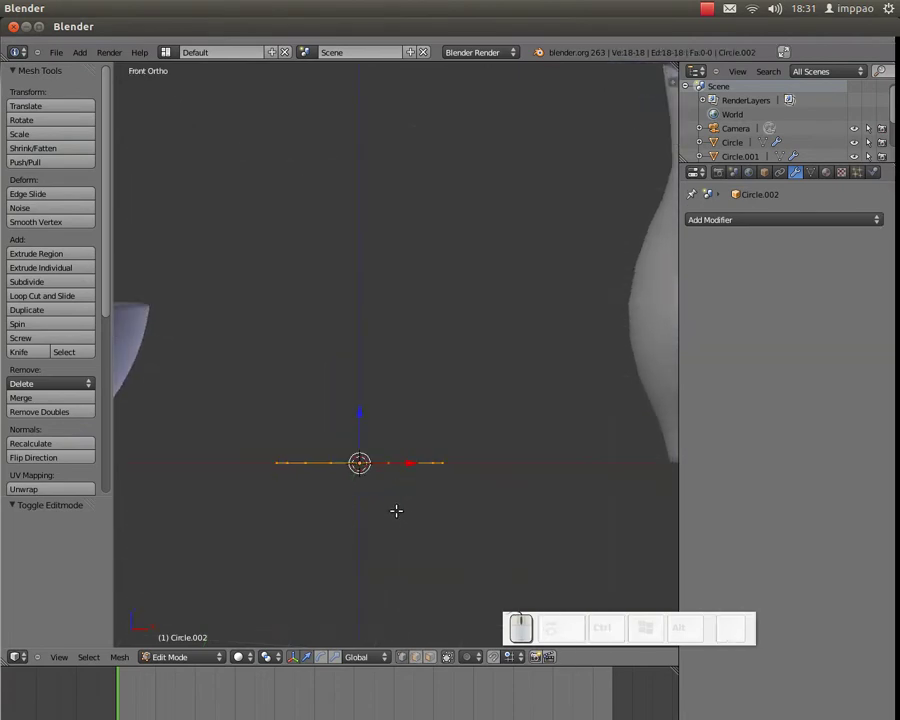
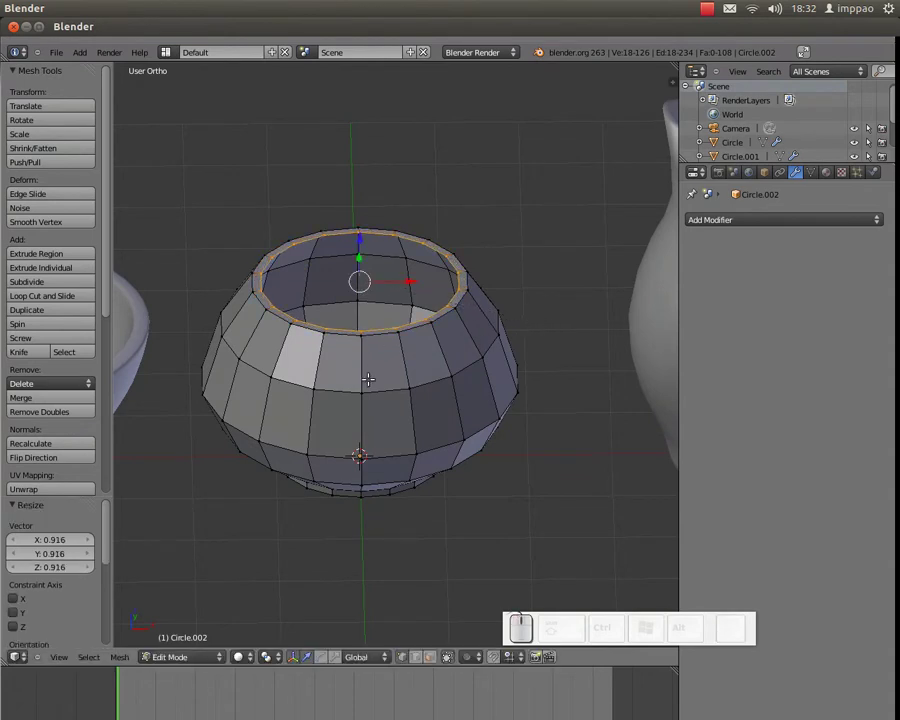
{"action": "key", "text": "e"}
{"action": "key", "text": "Escape"}
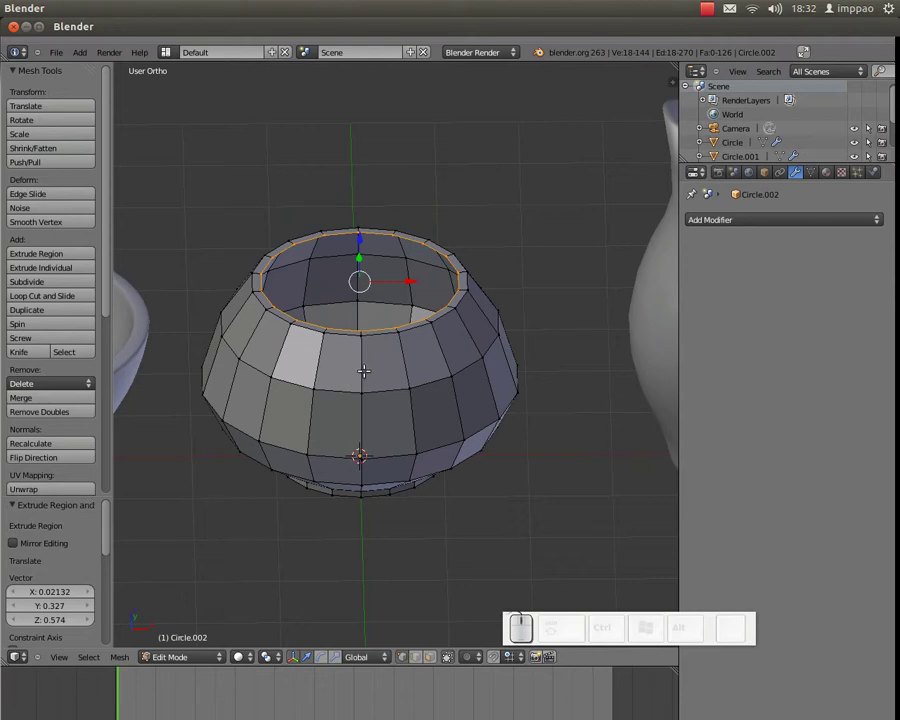
{"action": "key", "text": "g"}
{"action": "key", "text": "z"}
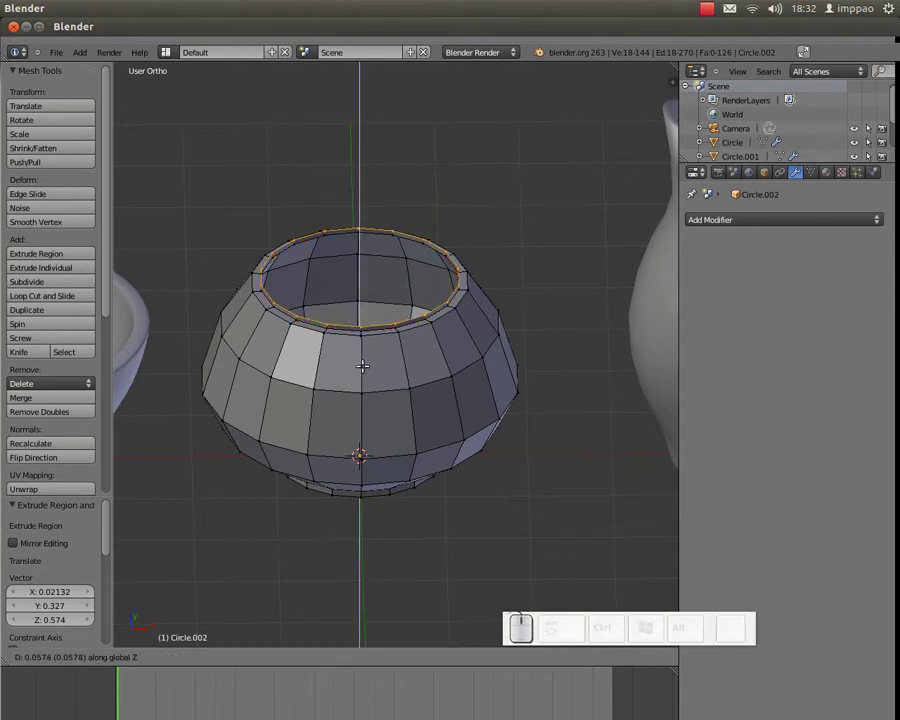
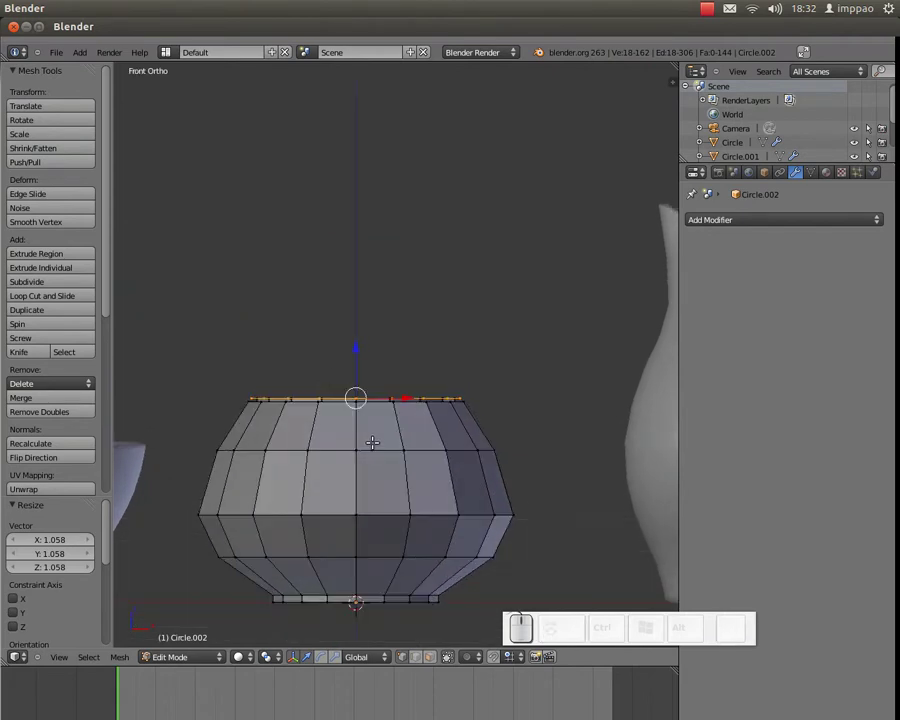
{"action": "key", "text": "e"}
{"action": "key", "text": "z"}
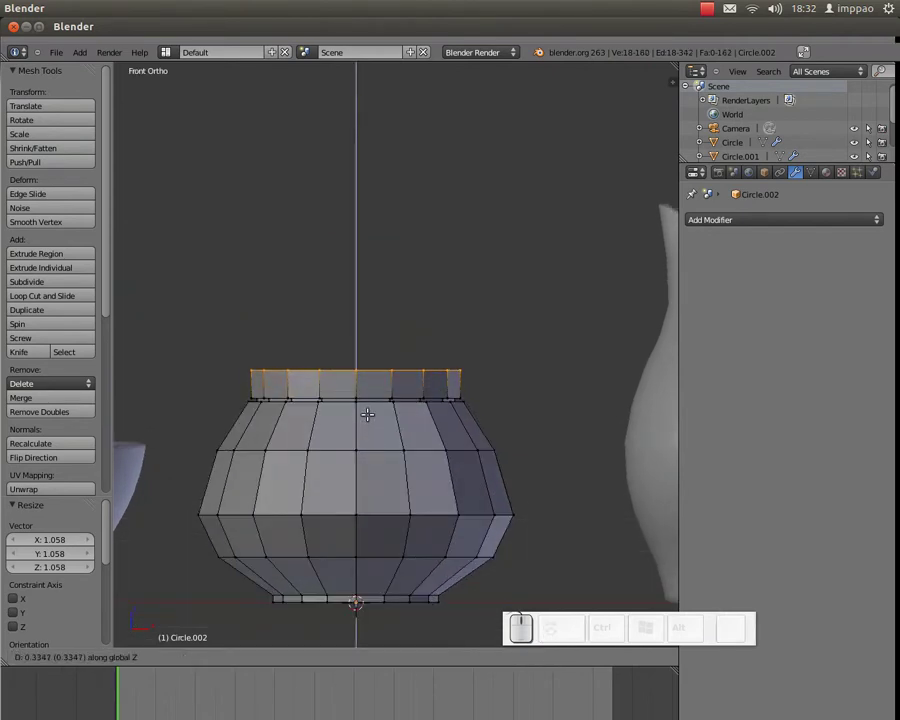
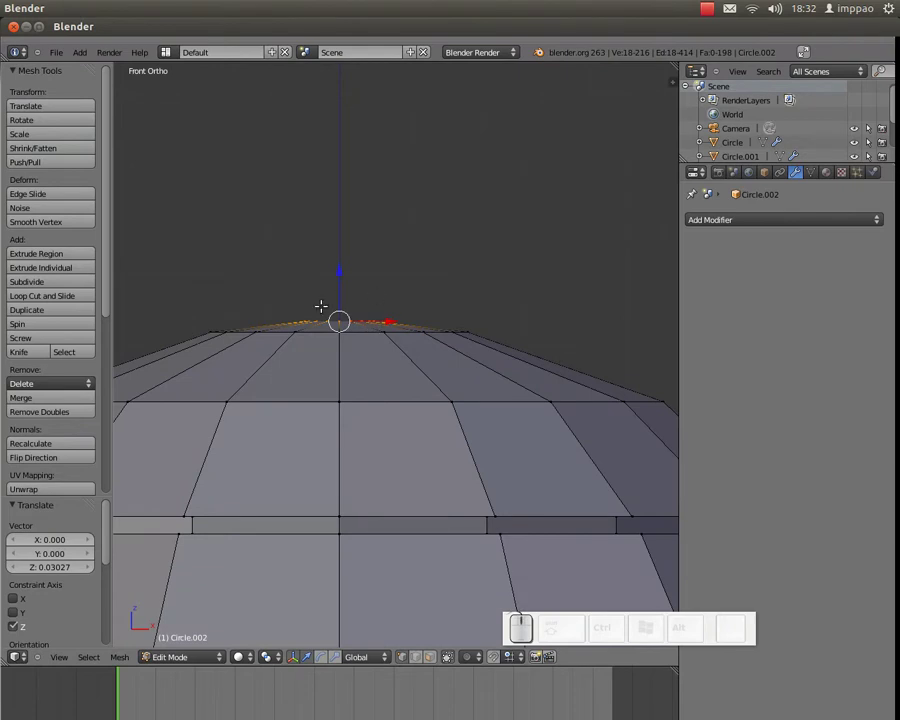
Step: Scale the top ring to 0 and remove doubles, closing the pot's top at one vertex
{"action": "key", "text": "s"}
{"action": "key", "text": "KP_0"}
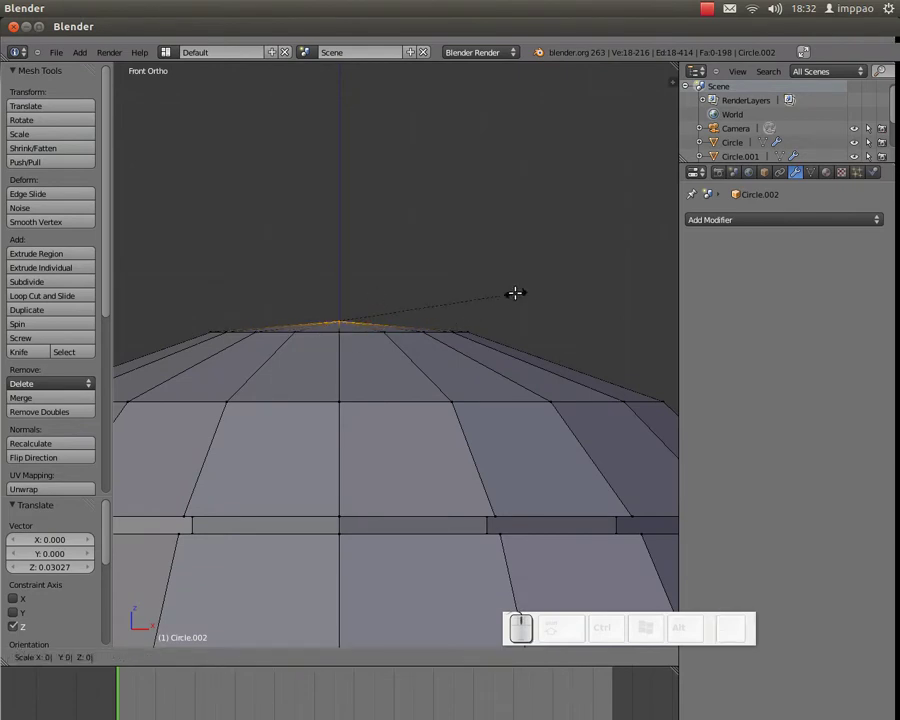
{"action": "key", "text": "KP_Enter"}
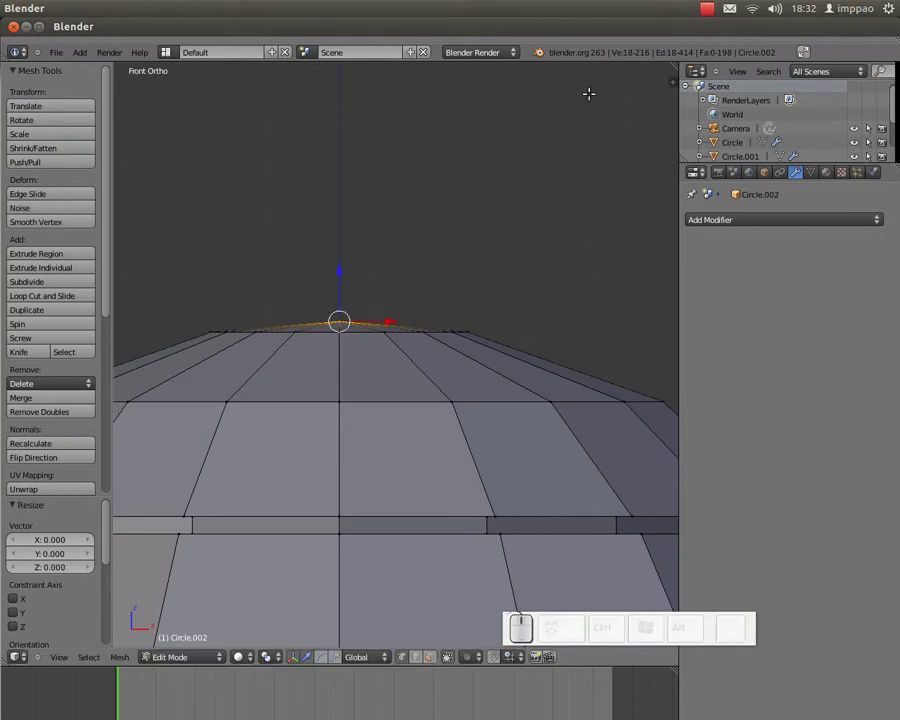
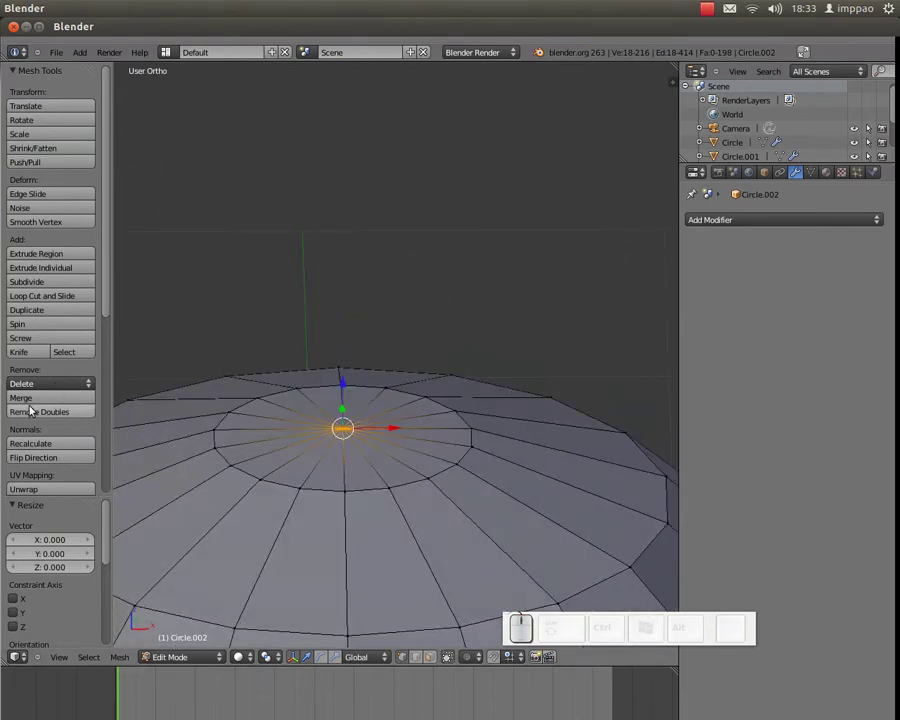
{"action": "left_click", "coordinate": [40, 411]}
Step: Snap the 3D cursor to the selected centre vertex on top of the lid
{"action": "scroll", "scroll_direction": "down", "scroll_amount": 3}
{"action": "key", "text": "Tab"}
{"action": "middle_click", "coordinate": [418, 458]}
{"action": "key", "text": "Tab"}
{"action": "scroll", "scroll_direction": "up", "scroll_amount": 3}
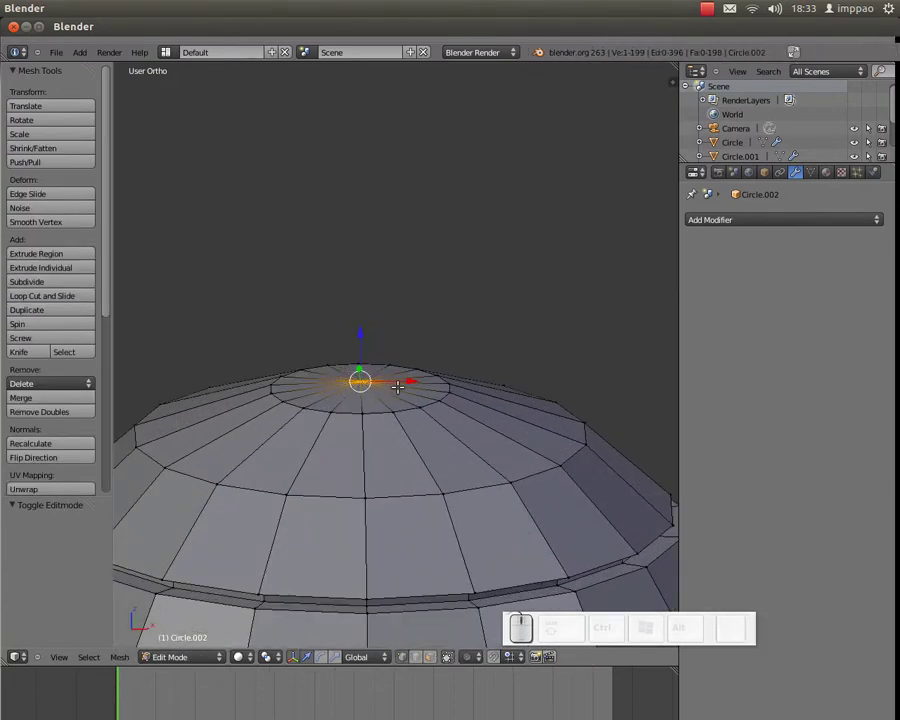
{"action": "key", "text": "shift+s"}
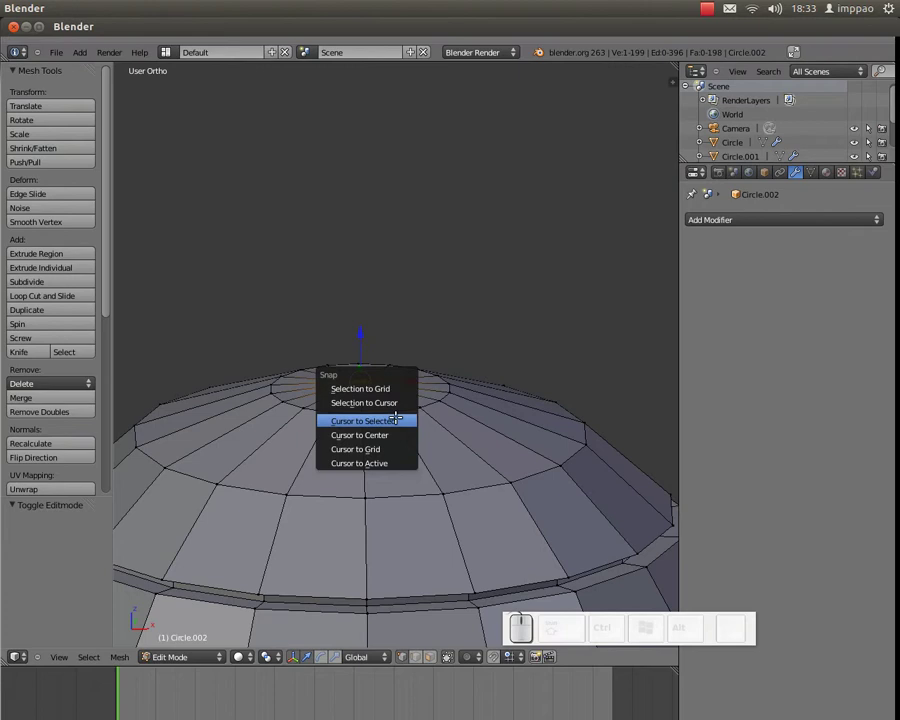
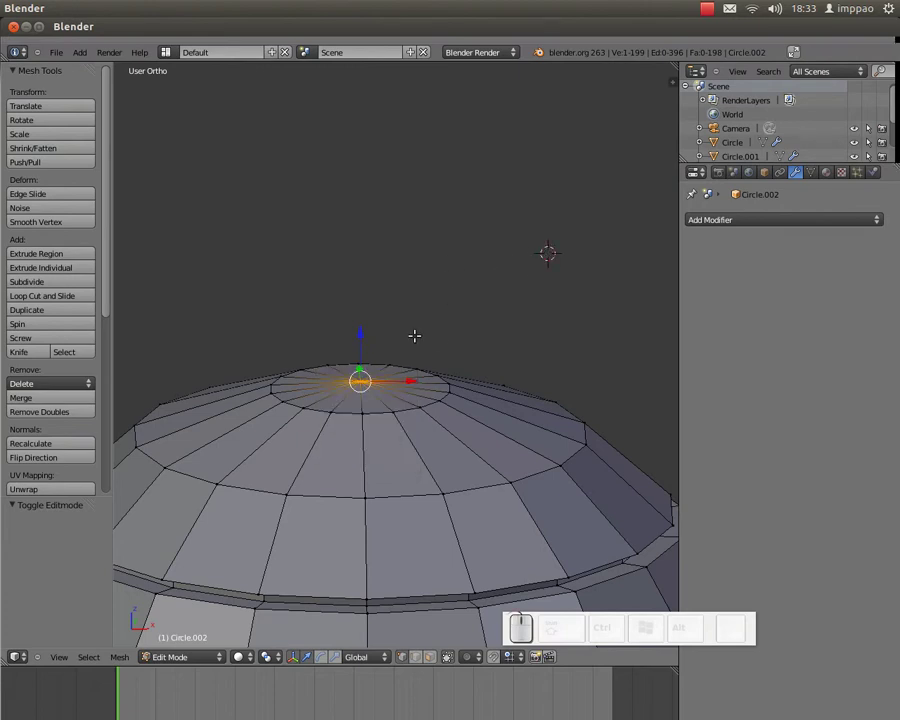
{"action": "key", "text": "shift+s"}
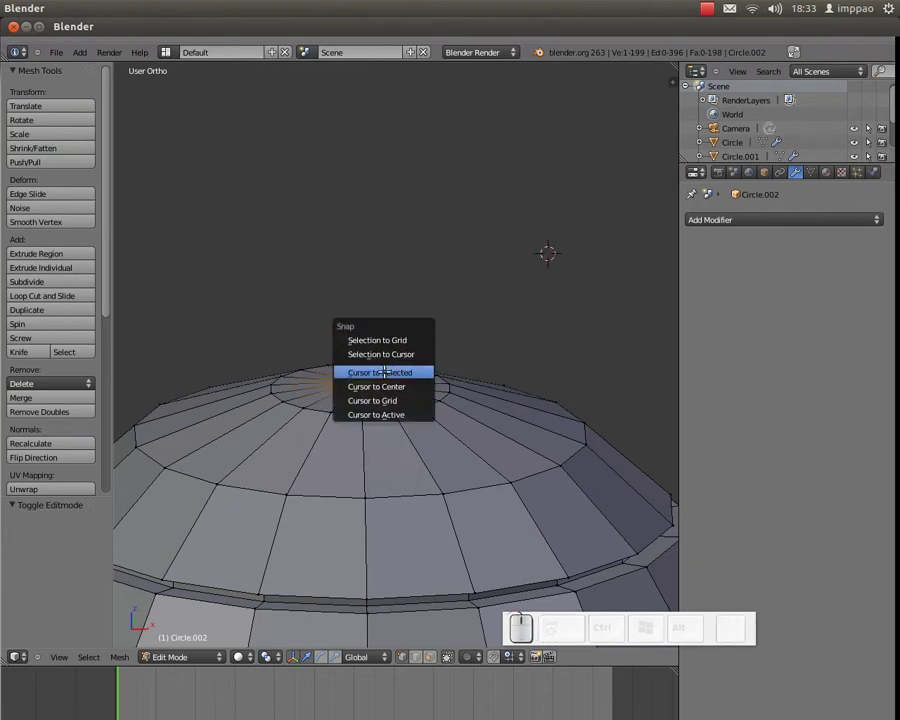
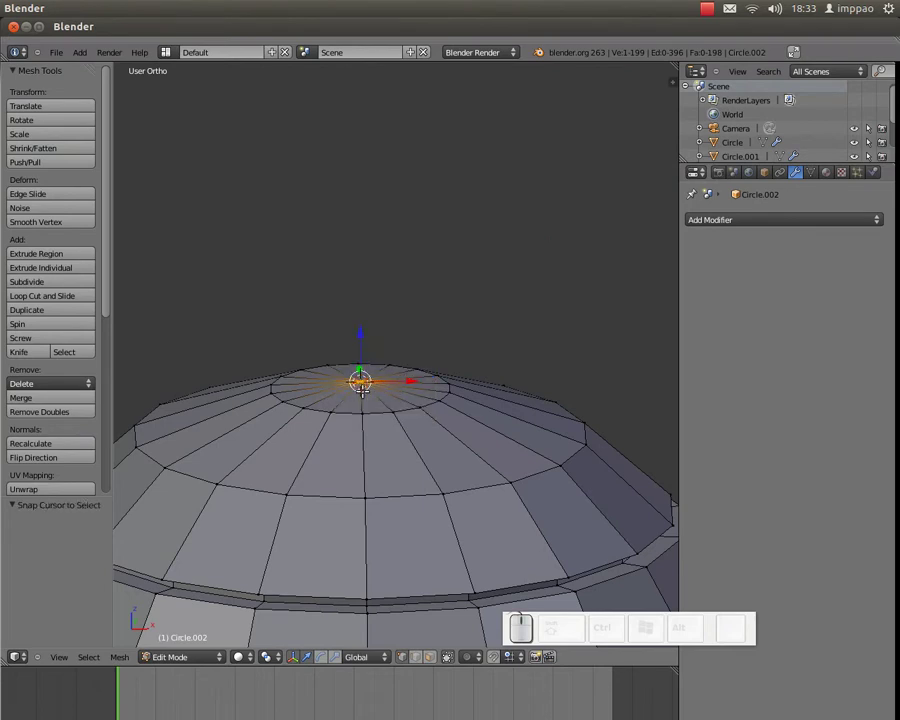
Step: Add a small mesh knob at the cursor on top of the teapot lid
{"action": "key", "text": "shift+a"}
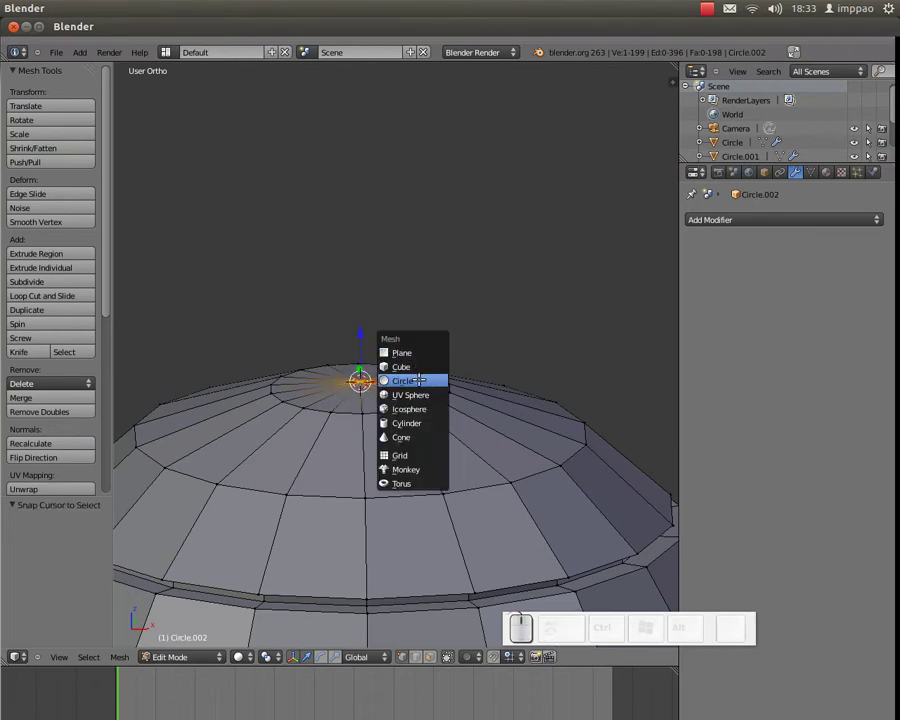
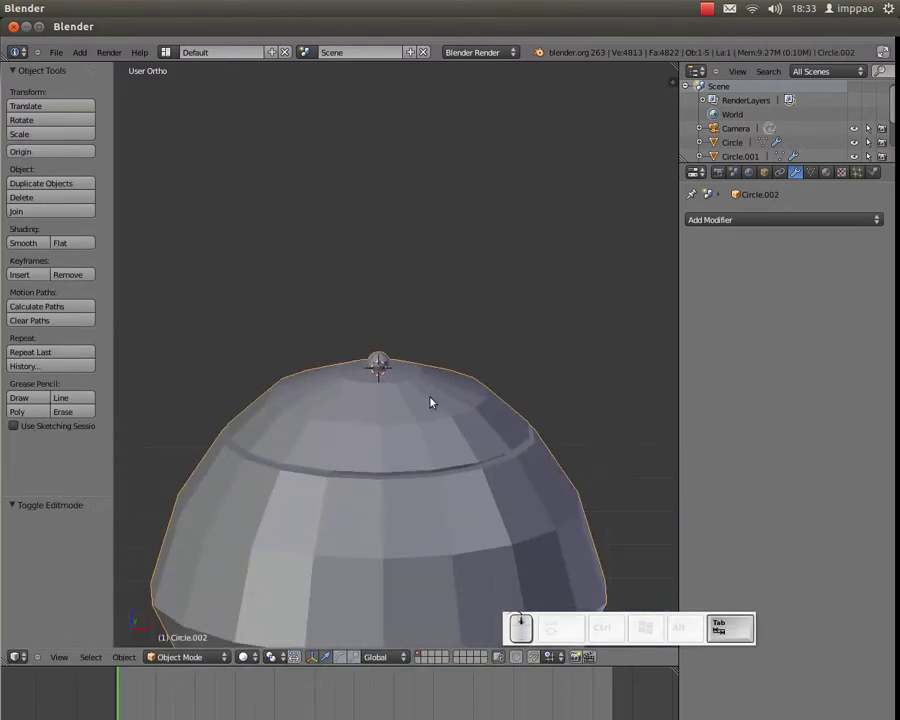
{"action": "middle_click", "coordinate": [443, 457]}
{"action": "scroll", "scroll_direction": "down", "scroll_amount": 3}
{"action": "middle_click", "coordinate": [390, 438]}
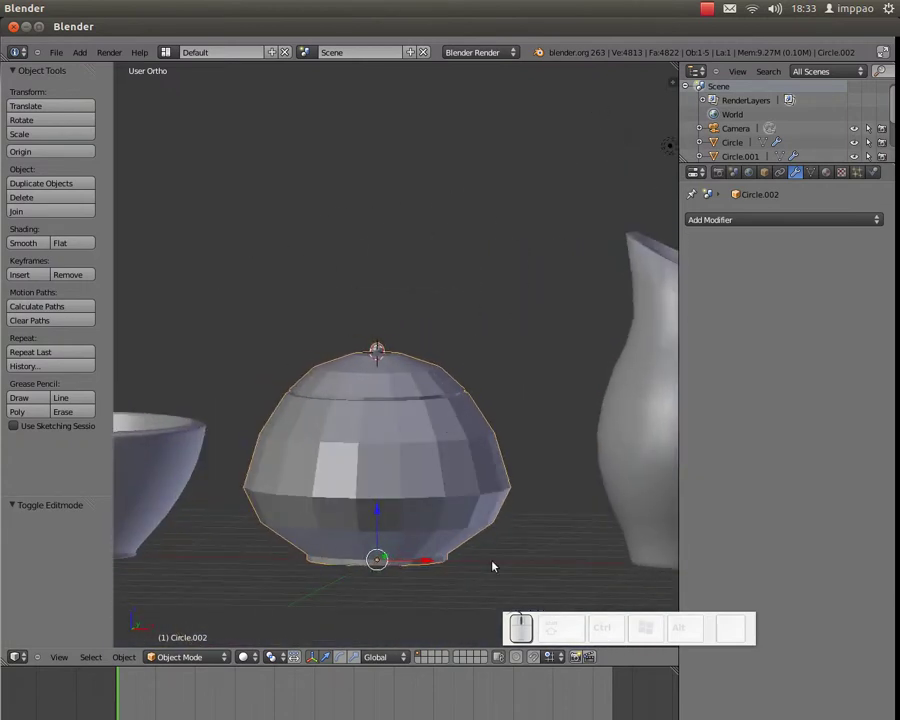
{"action": "middle_click", "coordinate": [417, 481]}
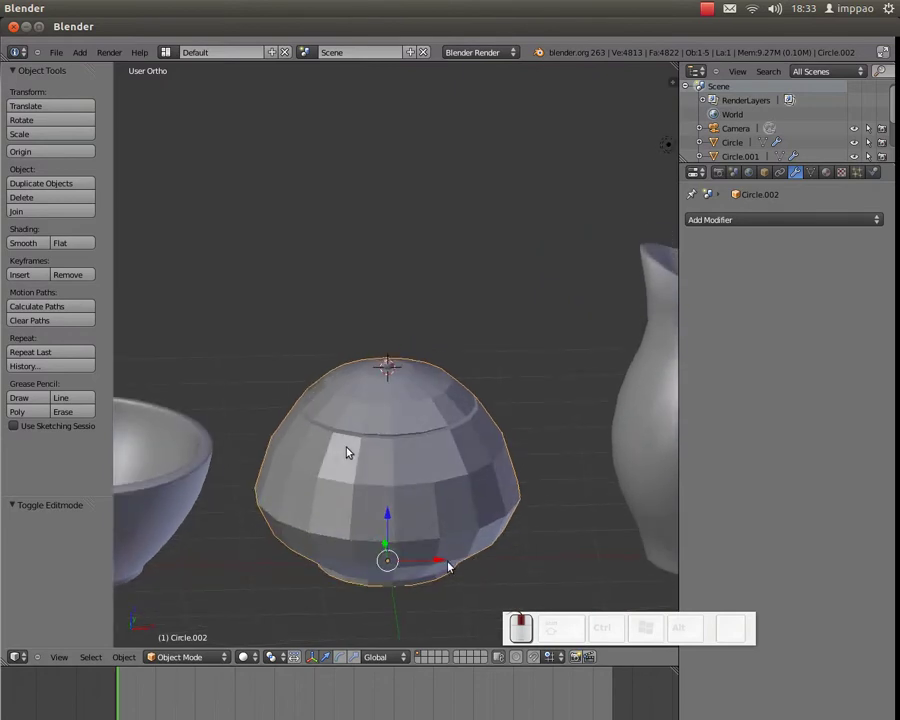
{"action": "left_click_drag", "start_coordinate": [435, 558], "coordinate": [429, 451]}
{"action": "middle_click", "coordinate": [416, 434]}
Step: Set the teapot's shading to smooth with a Subdivision Surface, then select the bowl in front
{"action": "left_click", "coordinate": [31, 244]}
{"action": "left_click_drag", "start_coordinate": [451, 416], "coordinate": [443, 367]}
{"action": "left_click_drag", "start_coordinate": [471, 356], "coordinate": [496, 443]}
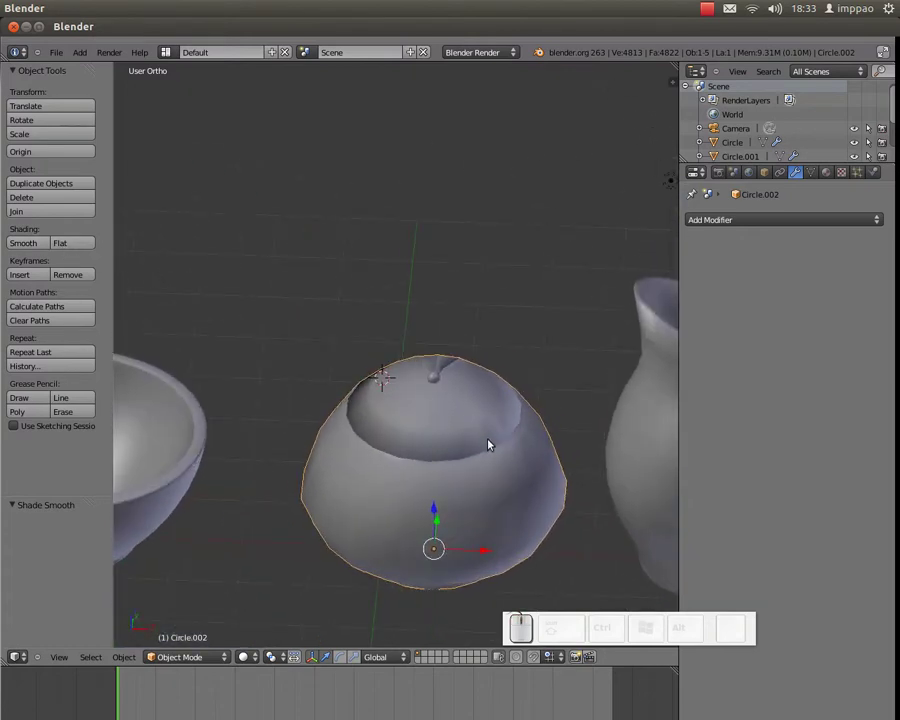
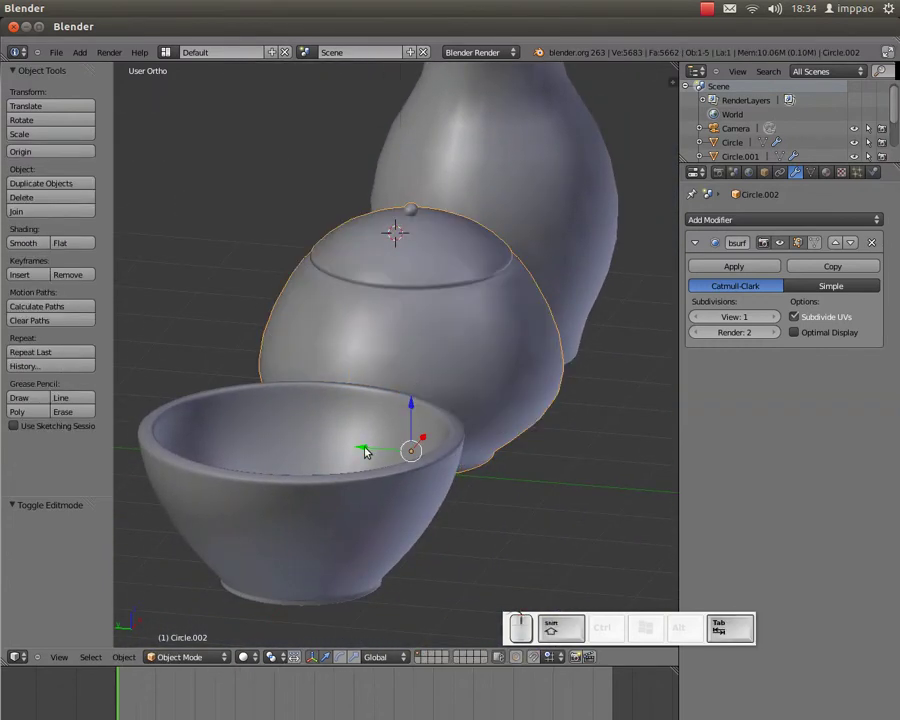
{"action": "right_click", "coordinate": [349, 450]}
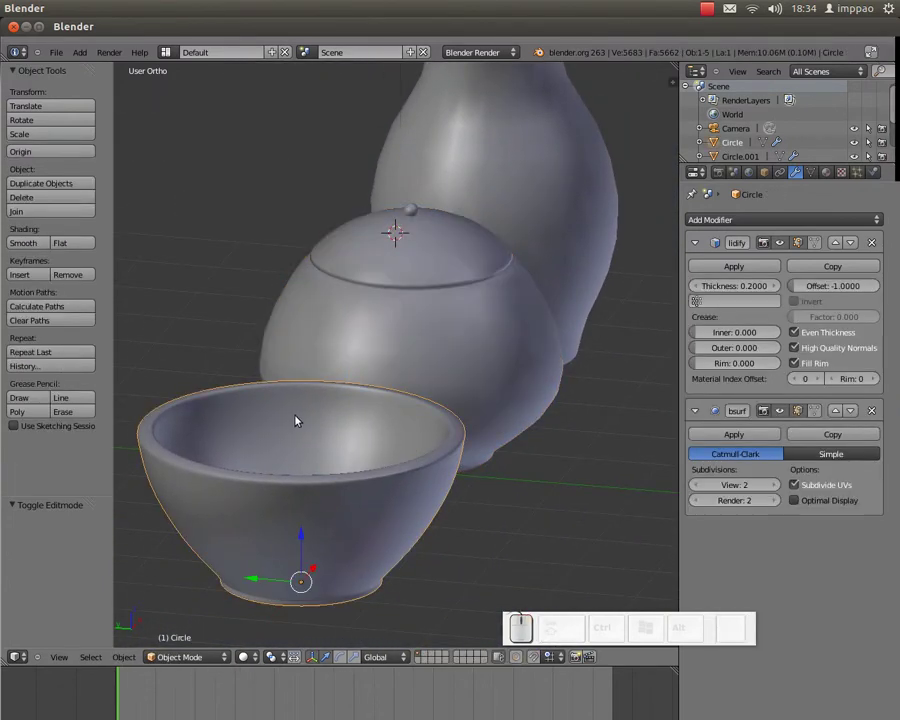
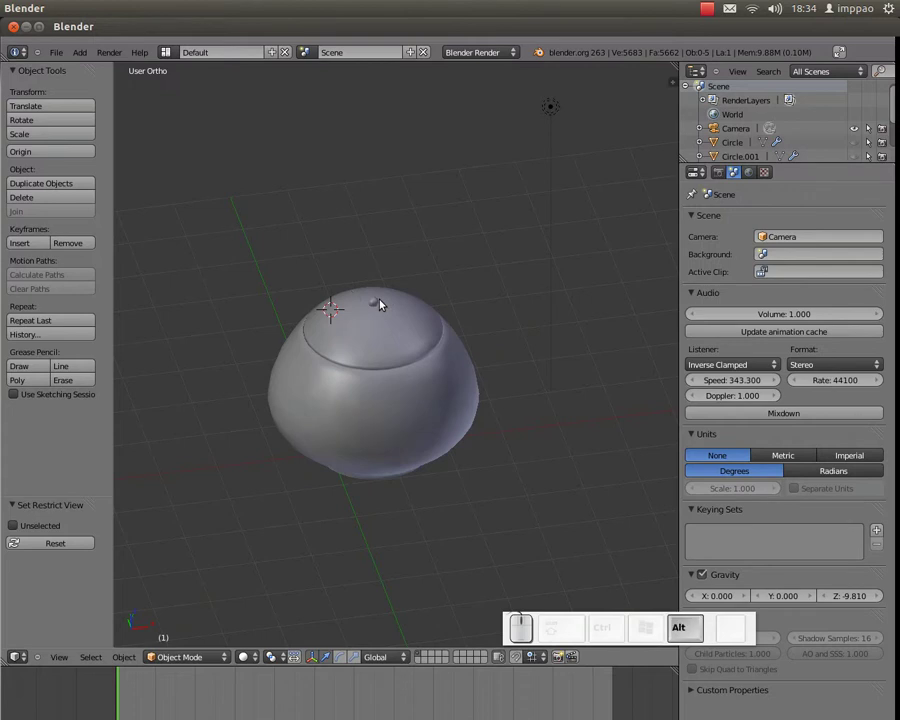
Step: Reveal all objects, then hide the jug and bowl so only the teapot remains visible
{"action": "key", "text": "alt+h"}
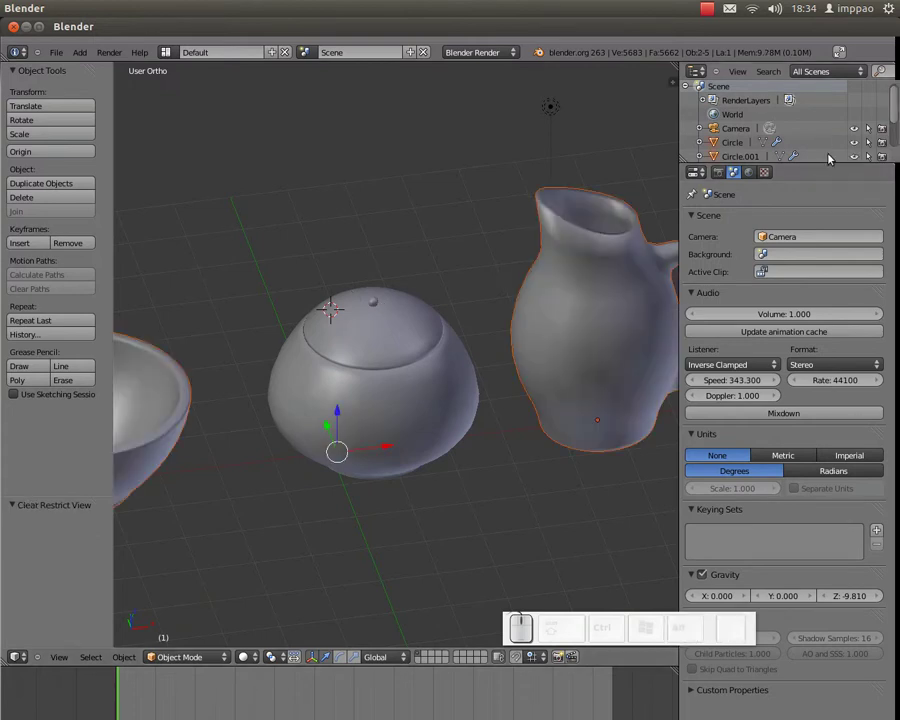
{"action": "key", "text": "h"}
{"action": "key", "text": "h"}
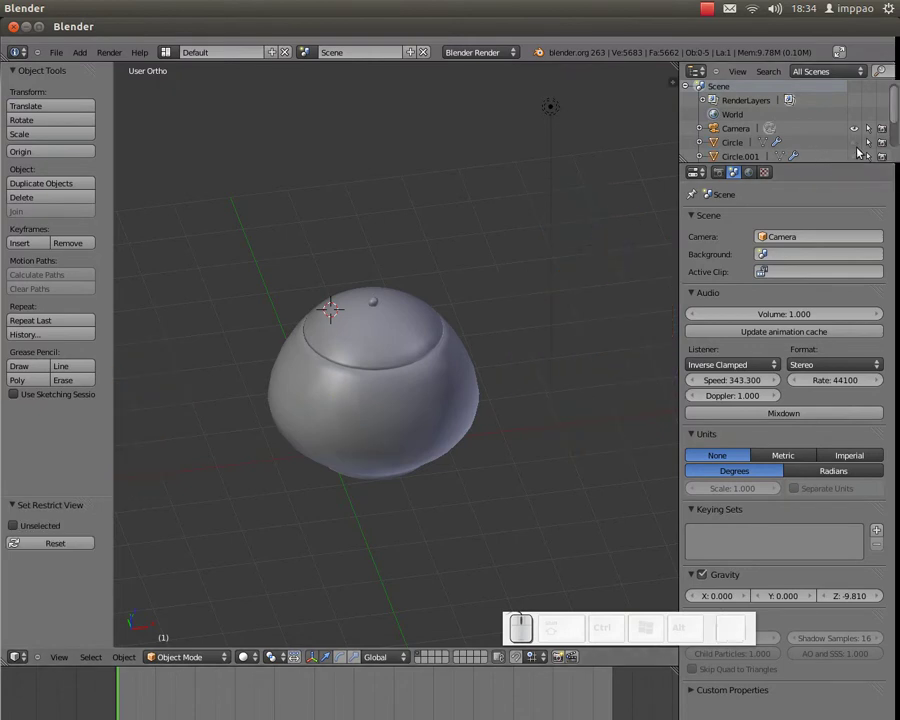
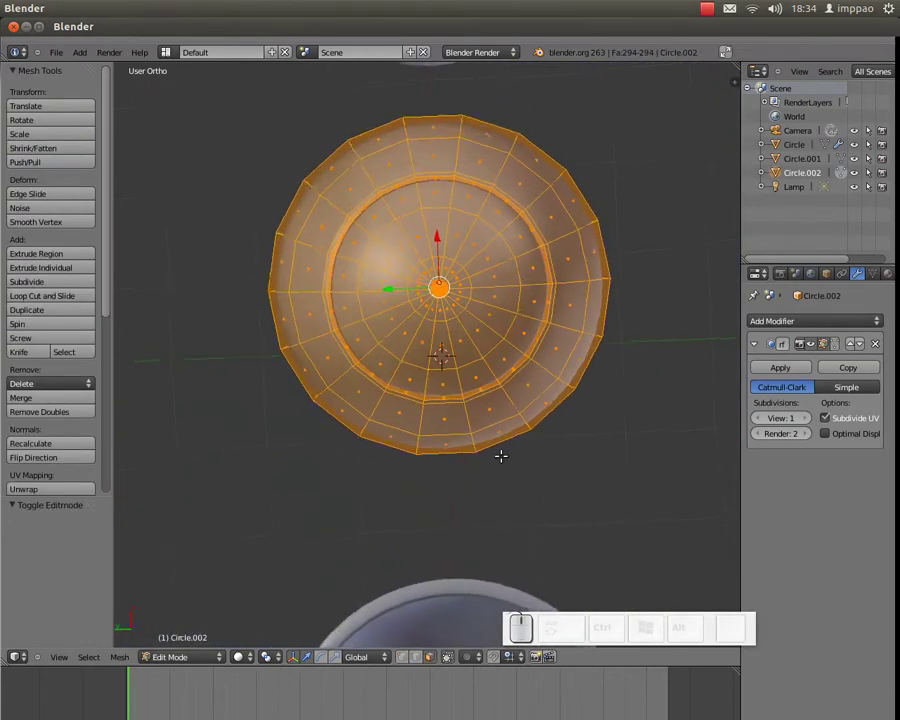
Step: From top and side views, extrude side faces outward and scale the end down into a spout stub
{"action": "key", "text": "KP_7"}
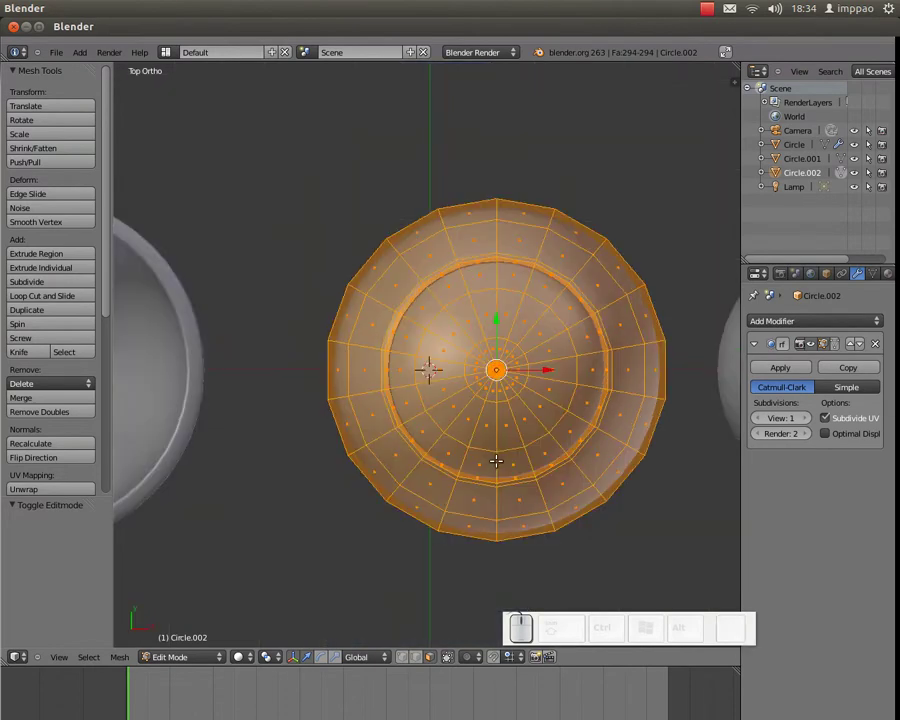
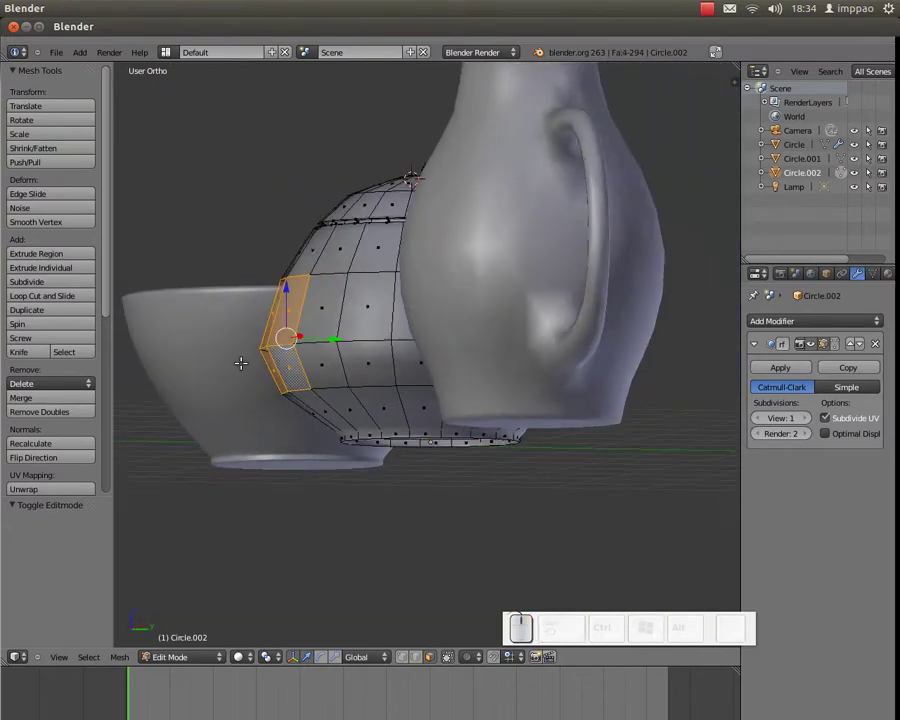
{"action": "key", "text": "KP_3"}
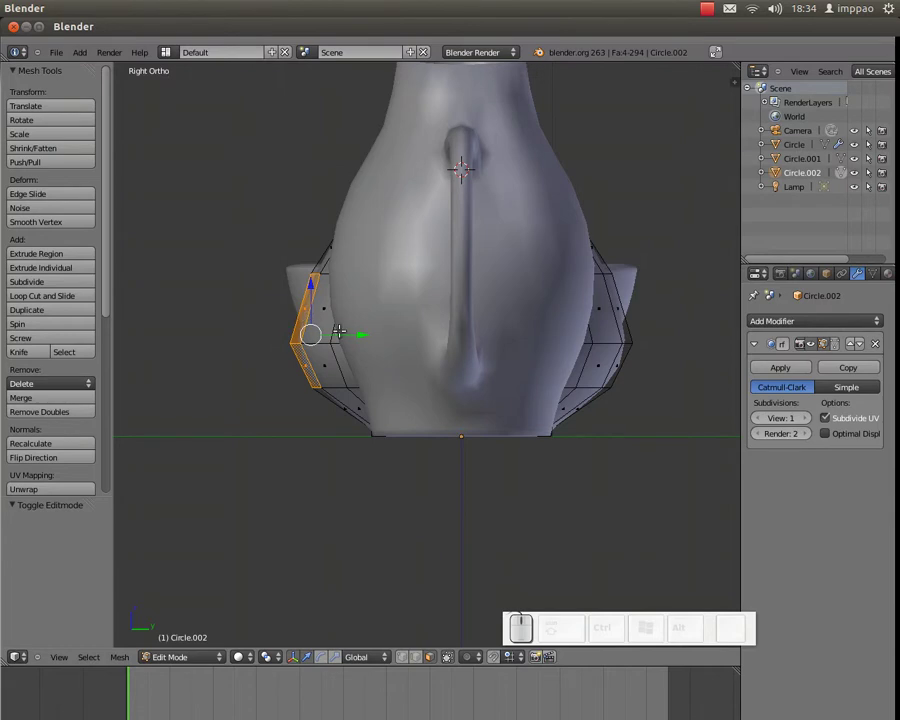
{"action": "key", "text": "e"}
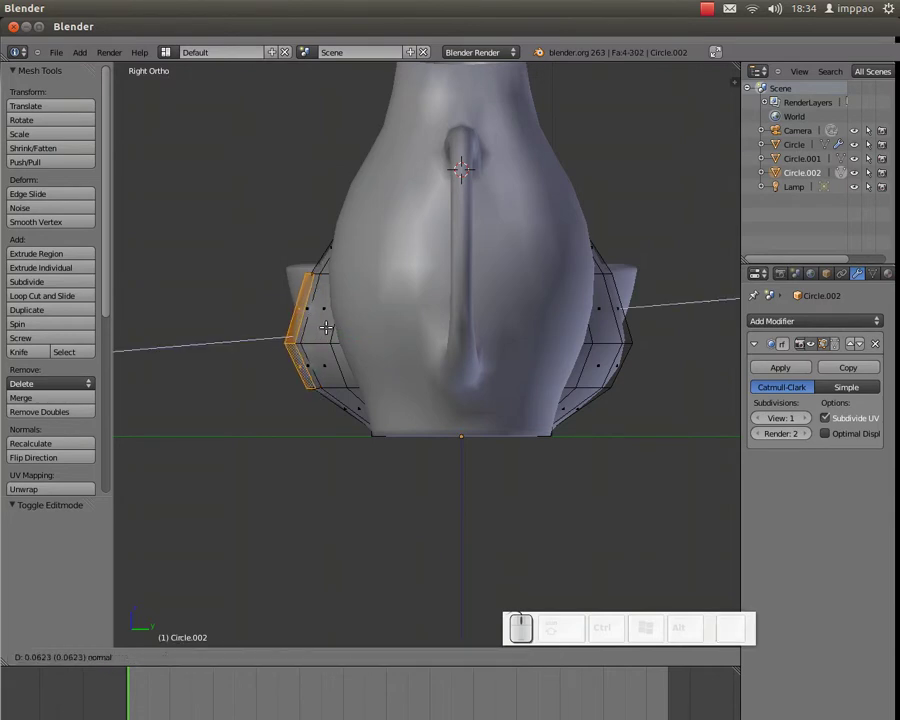
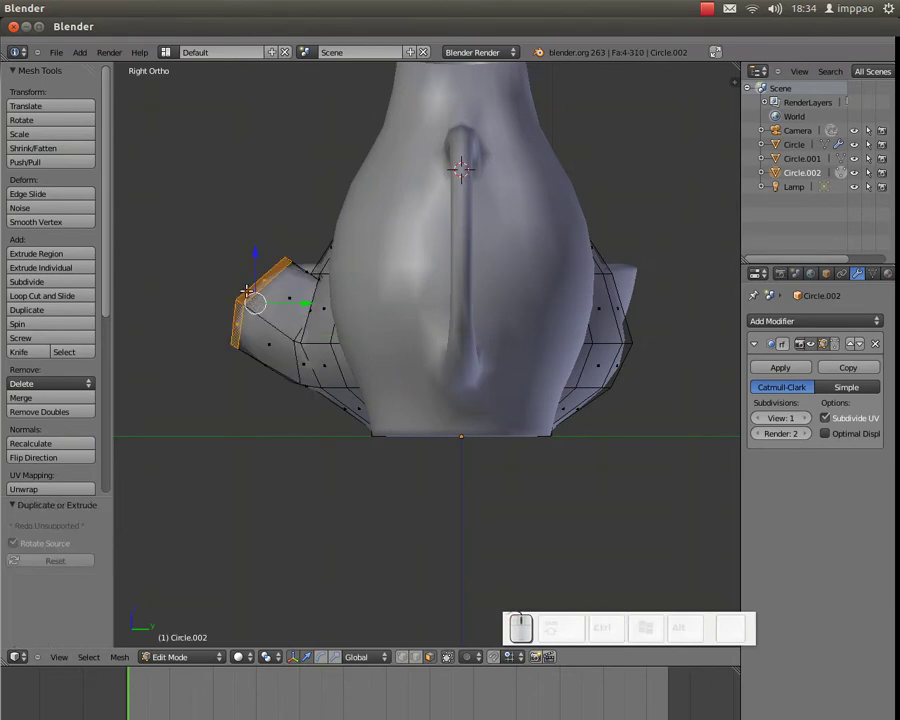
{"action": "key", "text": "s"}
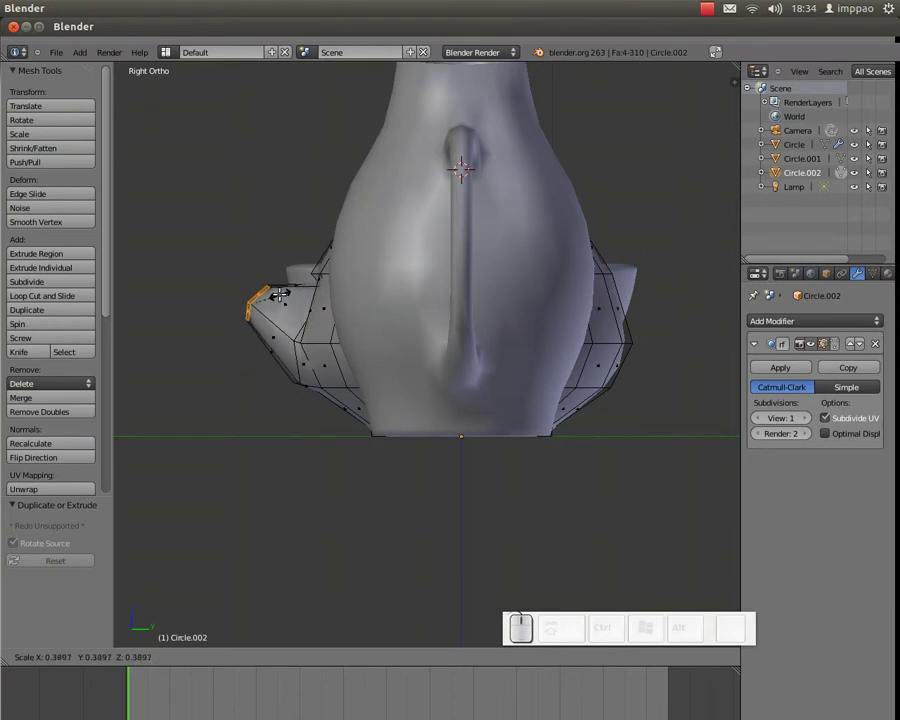
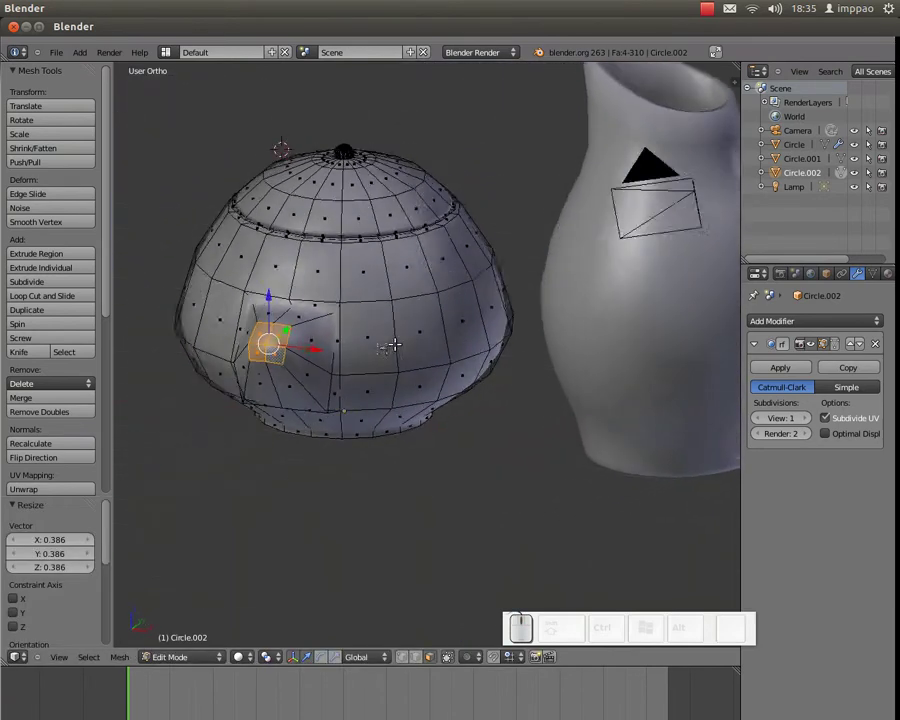
Step: Undo the last scale and refine the spout stub faces from the side view
{"action": "scroll", "scroll_direction": "up", "scroll_amount": 3}
{"action": "key", "text": "ctrl+z"}
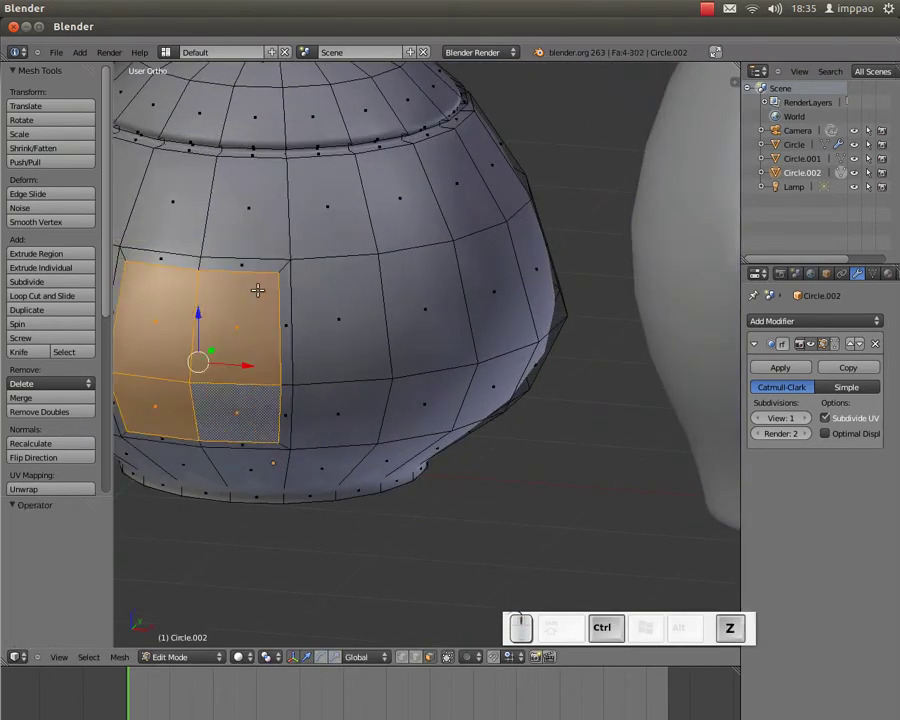
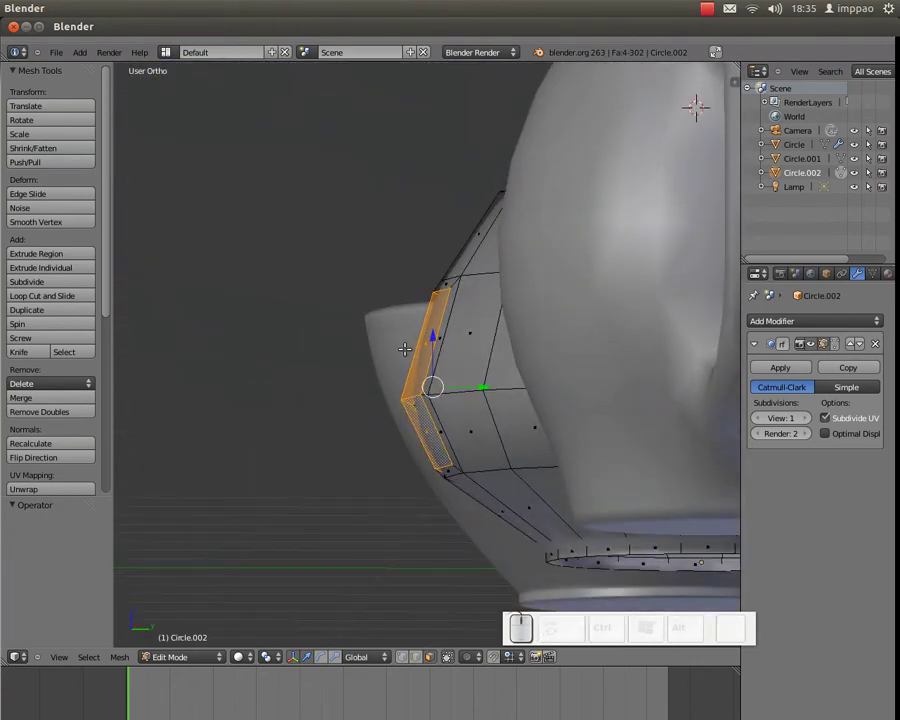
{"action": "key", "text": "KP_3"}
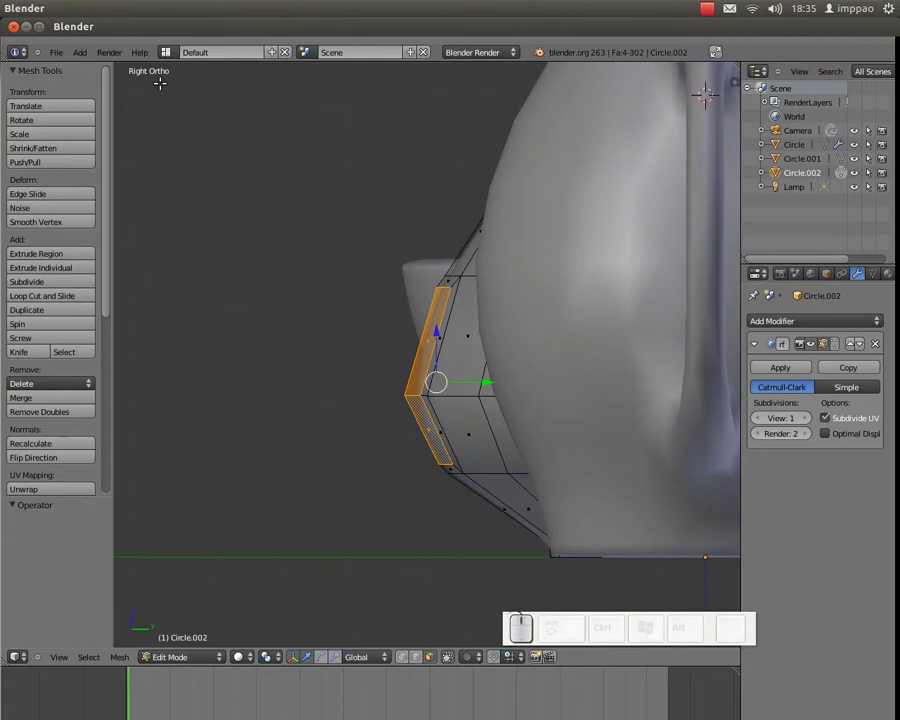
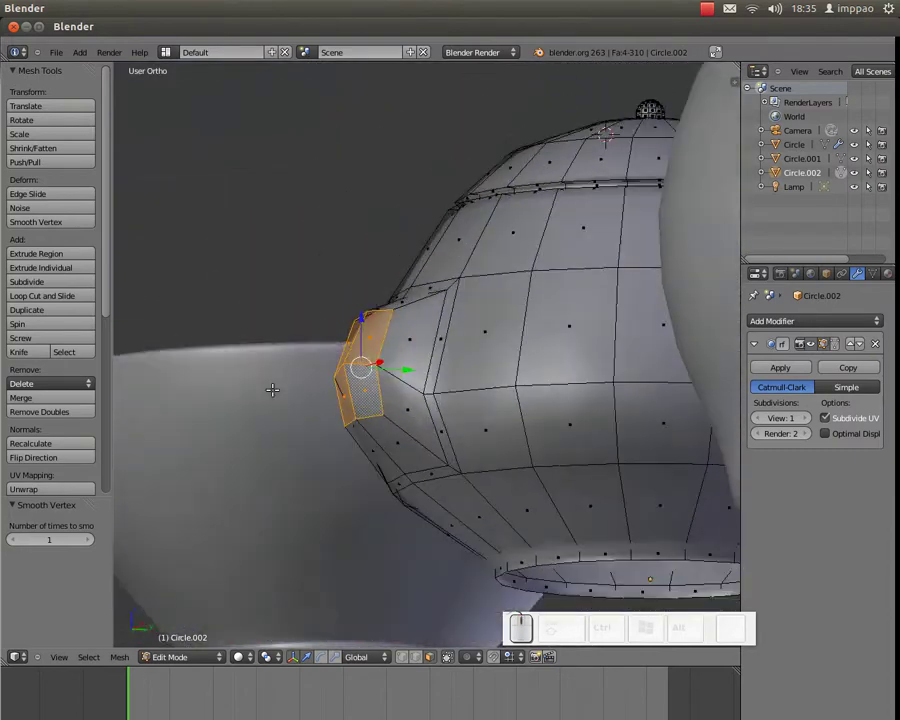
{"action": "key", "text": "KP_3"}
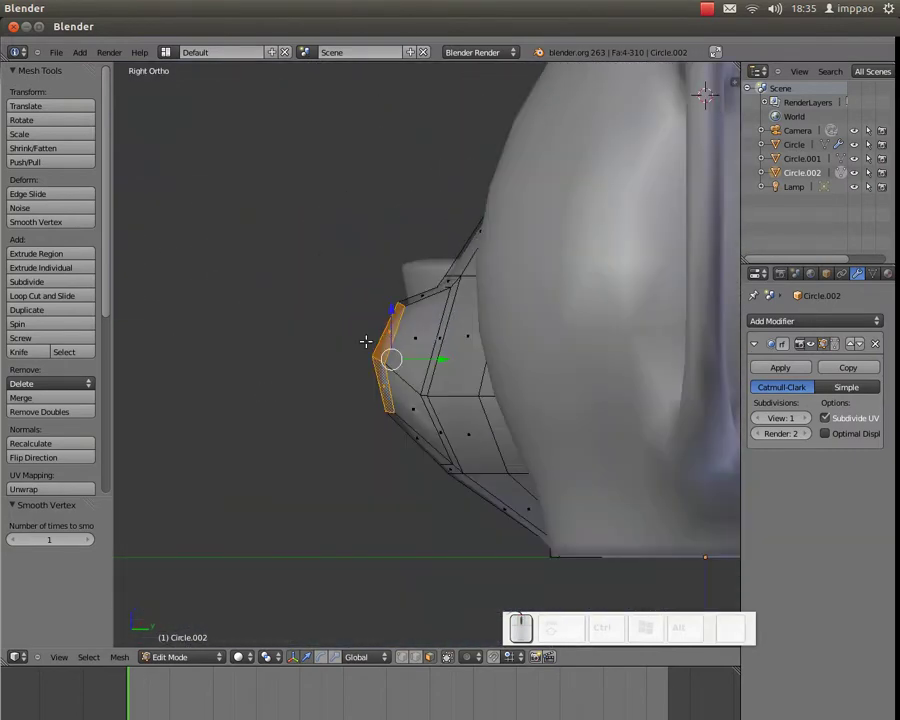
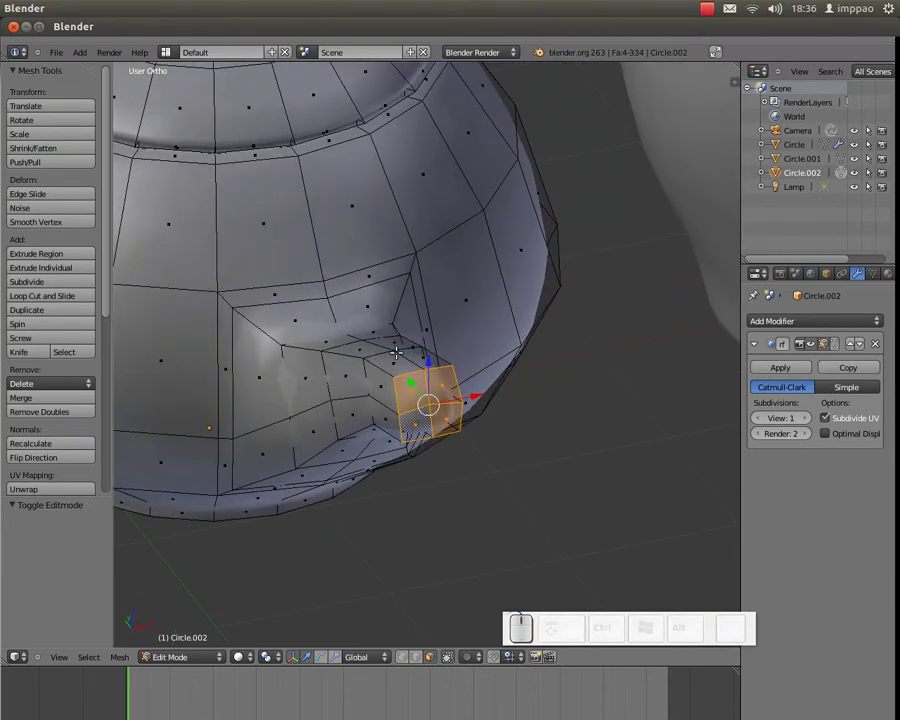
Step: Delete stray geometry and reposition the spout segments from the side view
{"action": "key", "text": "Delete"}
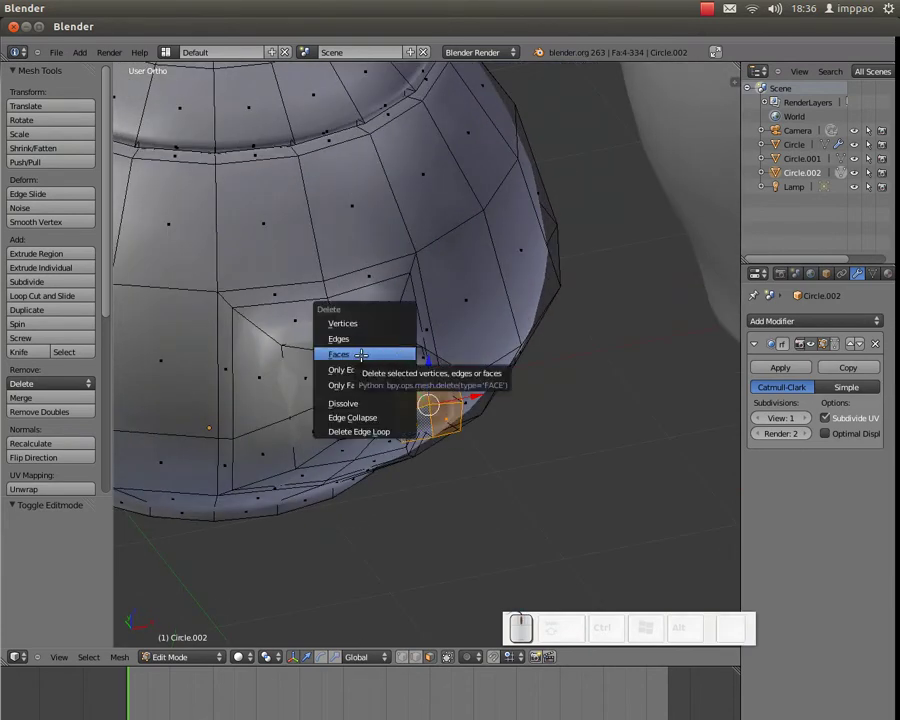
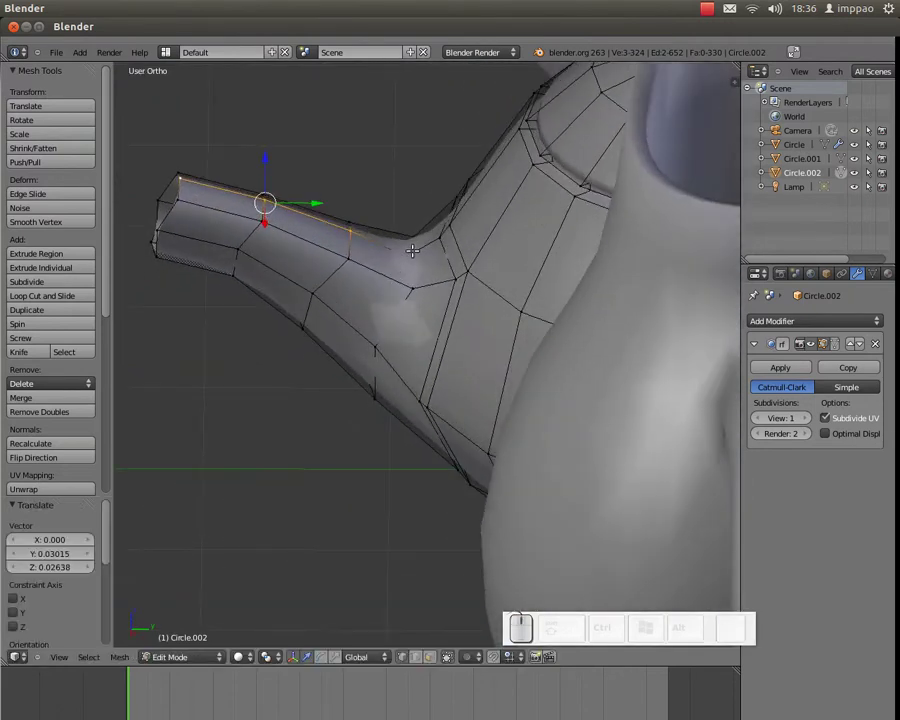
{"action": "key", "text": "g"}
{"action": "key", "text": "Escape"}
{"action": "key", "text": "KP_3"}
{"action": "key", "text": "g"}
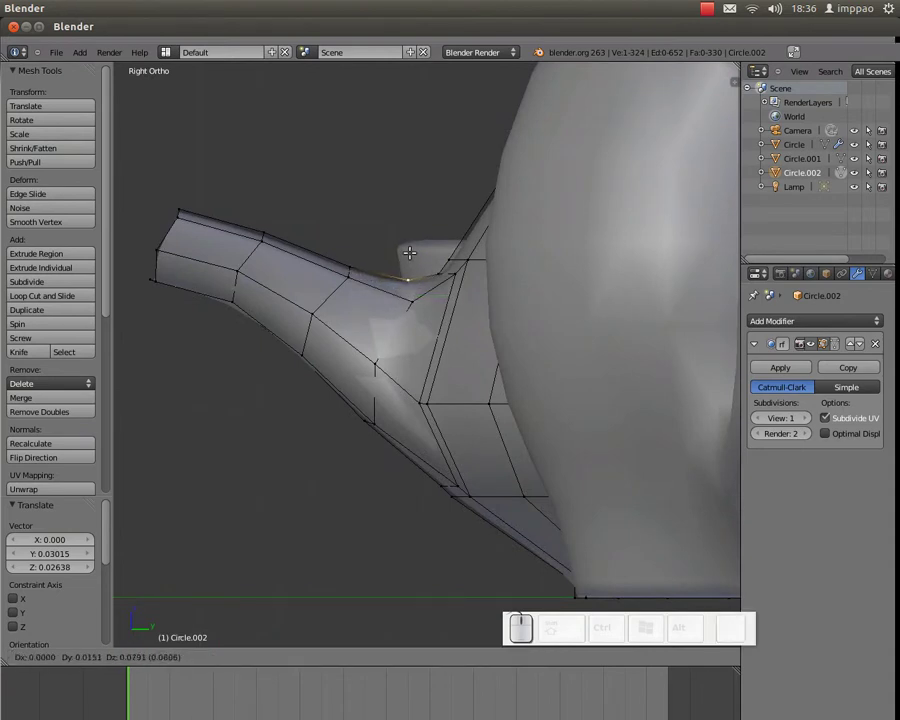
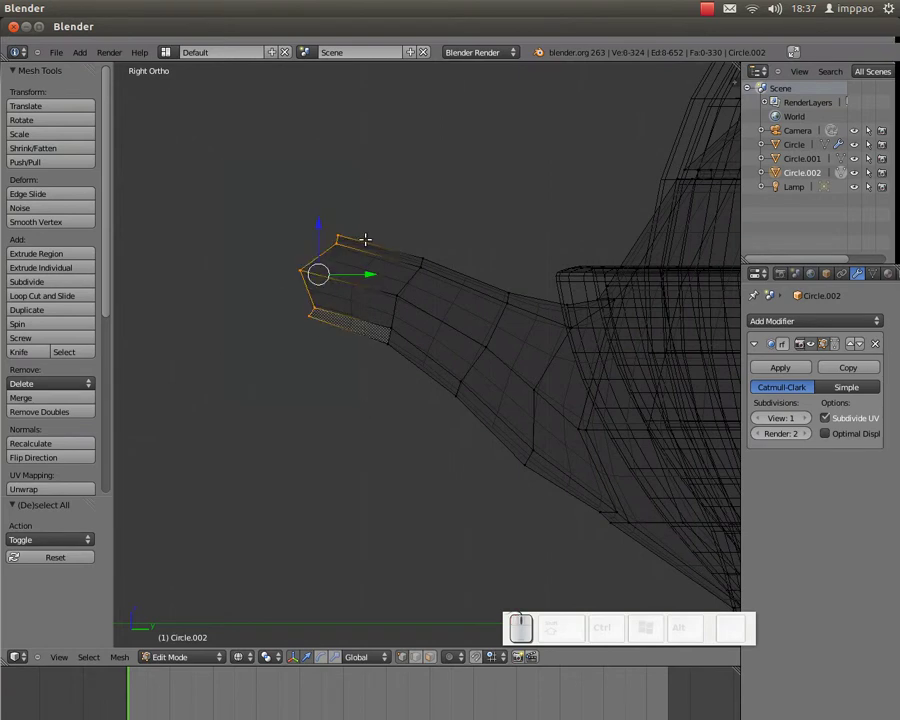
Step: Scale the spout tip vertices along Y to even out the opening
{"action": "key", "text": "s"}
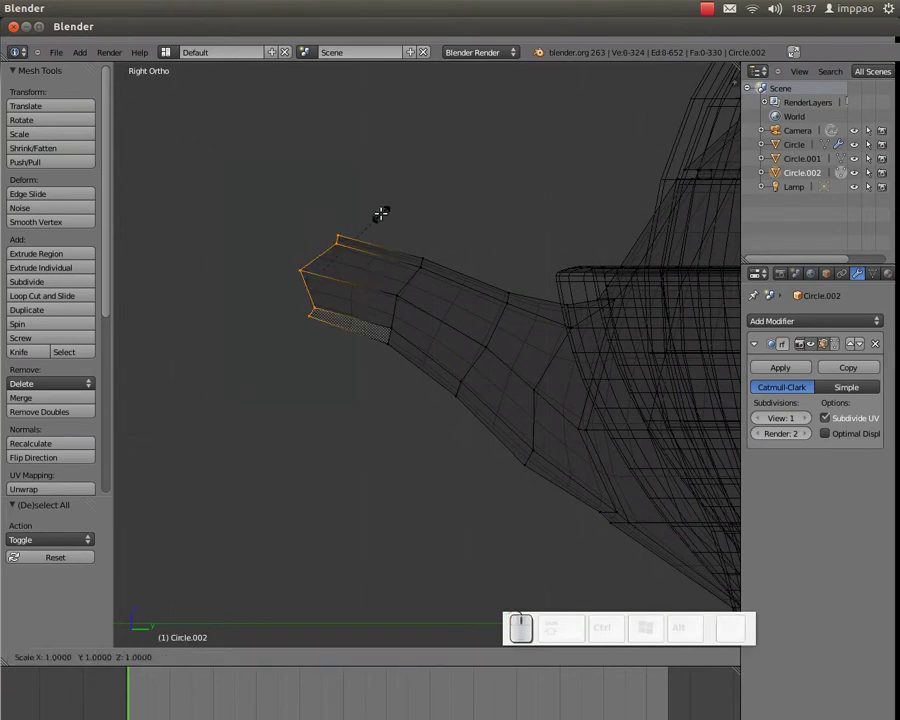
{"action": "key", "text": "y"}
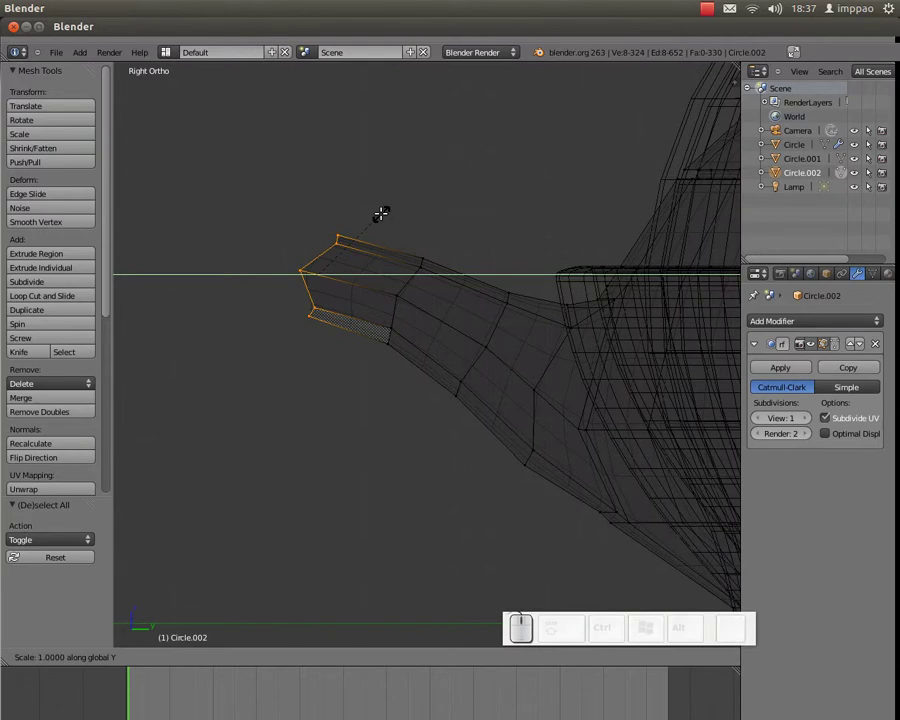
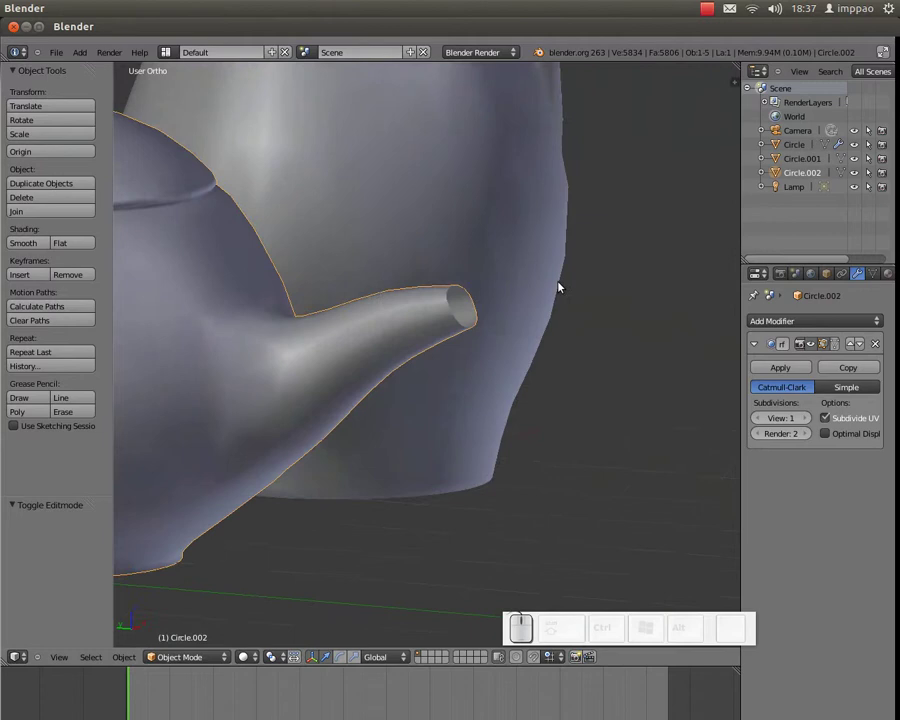
Step: Cancel the modifier menu, orbit into the spout opening and enter Edit Mode on the teapot
{"action": "left_click", "coordinate": [847, 325]}
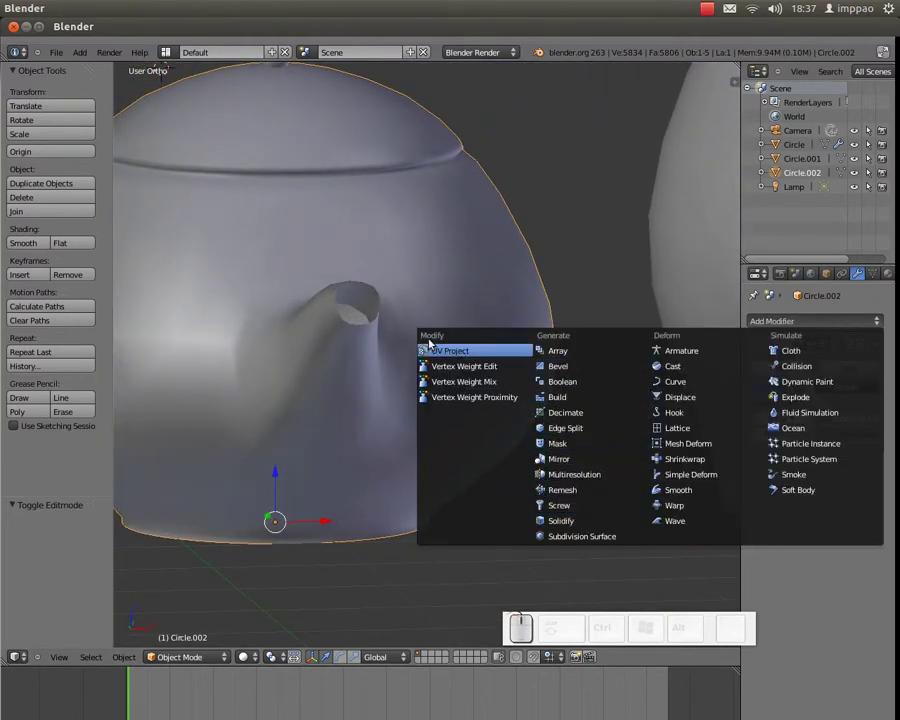
{"action": "key", "text": "Tab"}
{"action": "middle_click", "coordinate": [422, 303]}
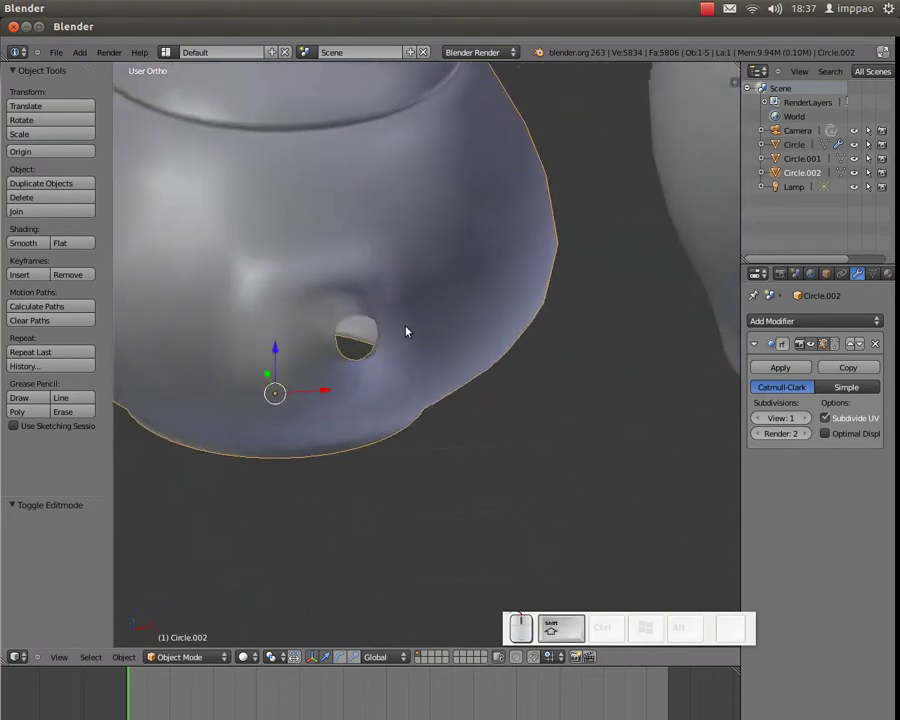
{"action": "middle_click", "coordinate": [385, 301]}
{"action": "left_click", "coordinate": [525, 306]}
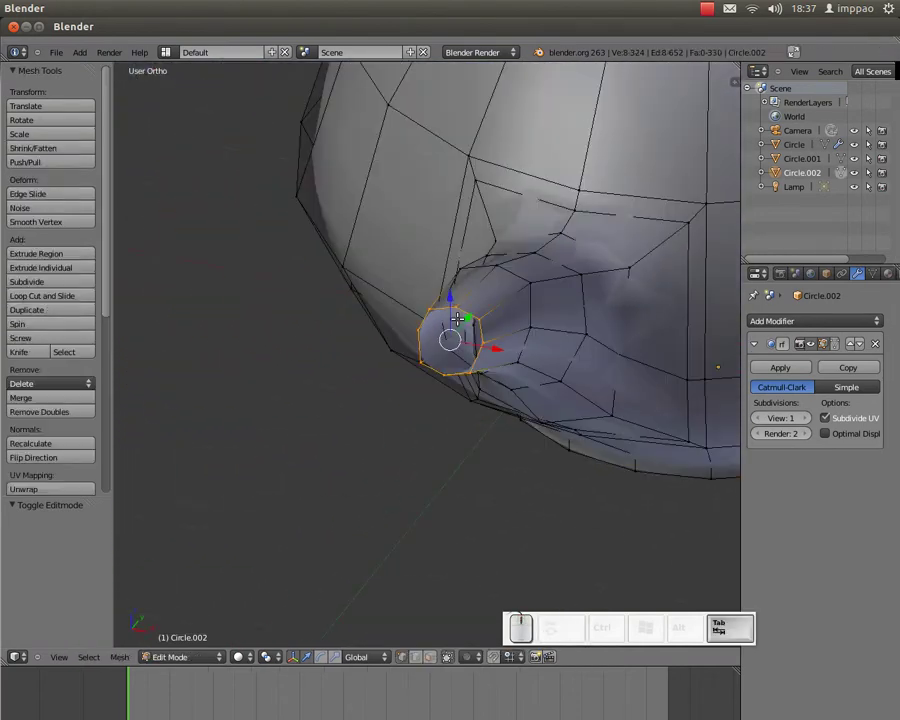
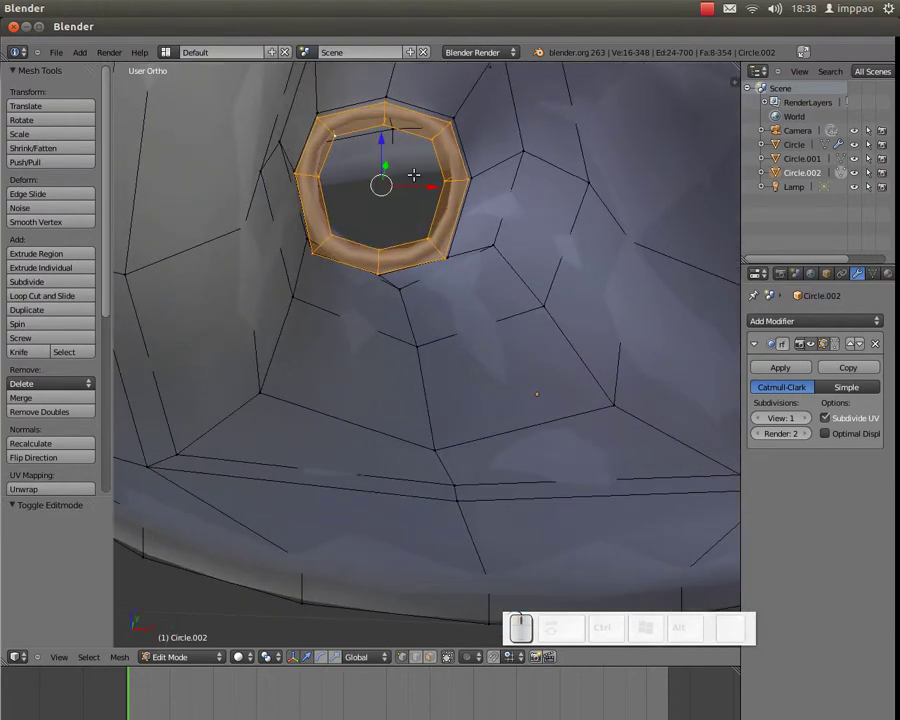
Step: Extrude the spout's opening ring inward into a rim and return to Object Mode
{"action": "key", "text": "ctrl+z"}
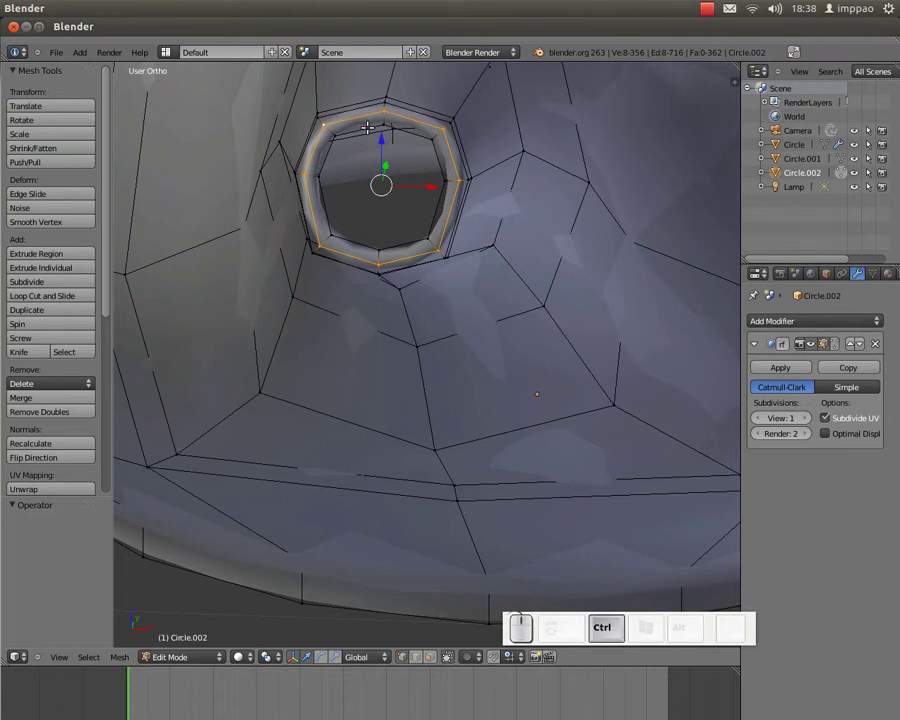
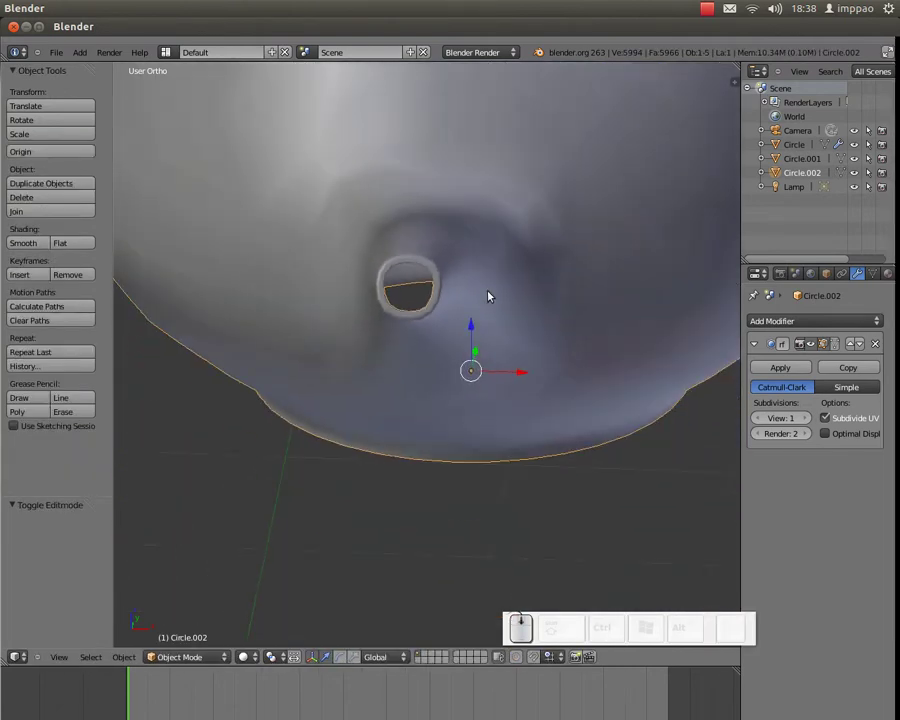
{"action": "left_click", "coordinate": [486, 328]}
{"action": "left_click", "coordinate": [572, 402]}
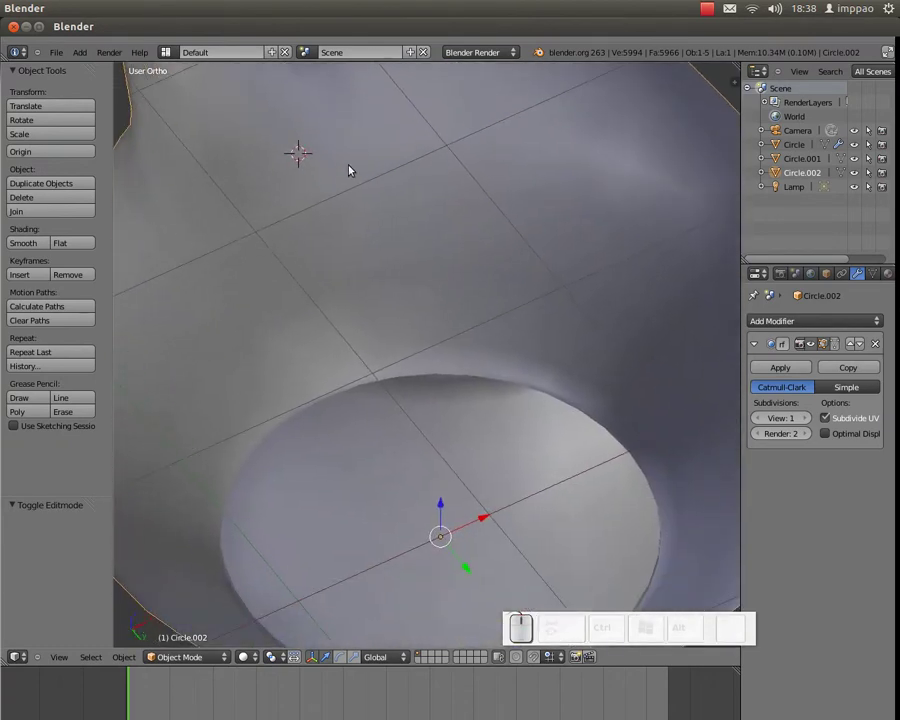
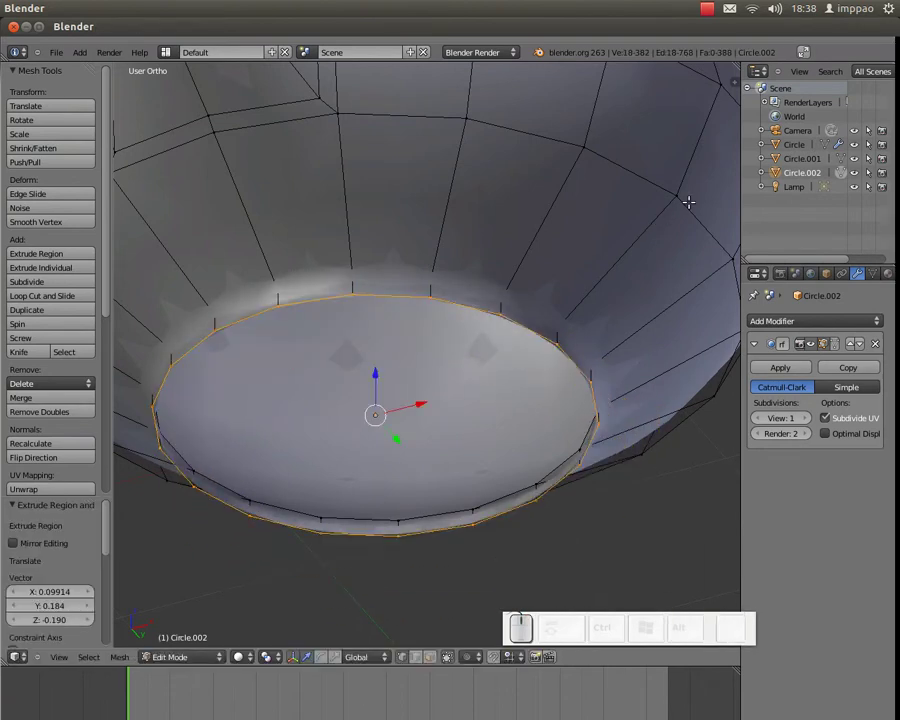
Step: Scale the teapot's bottom ring to 0 to close the base, then start a loop cut near the rim
{"action": "key", "text": "s"}
{"action": "key", "text": "KP_0"}
{"action": "key", "text": "KP_Enter"}
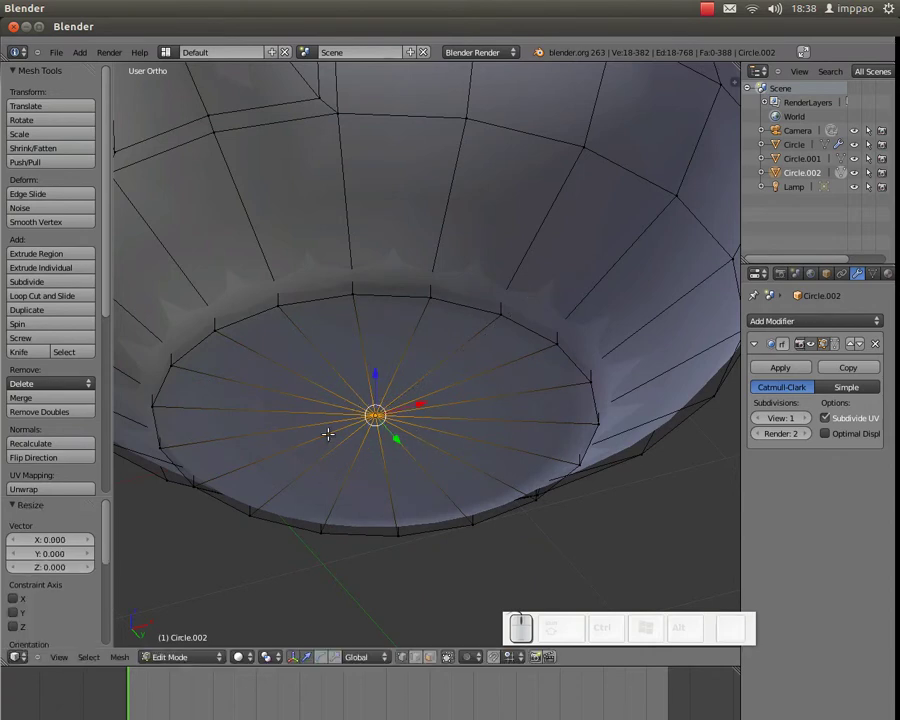
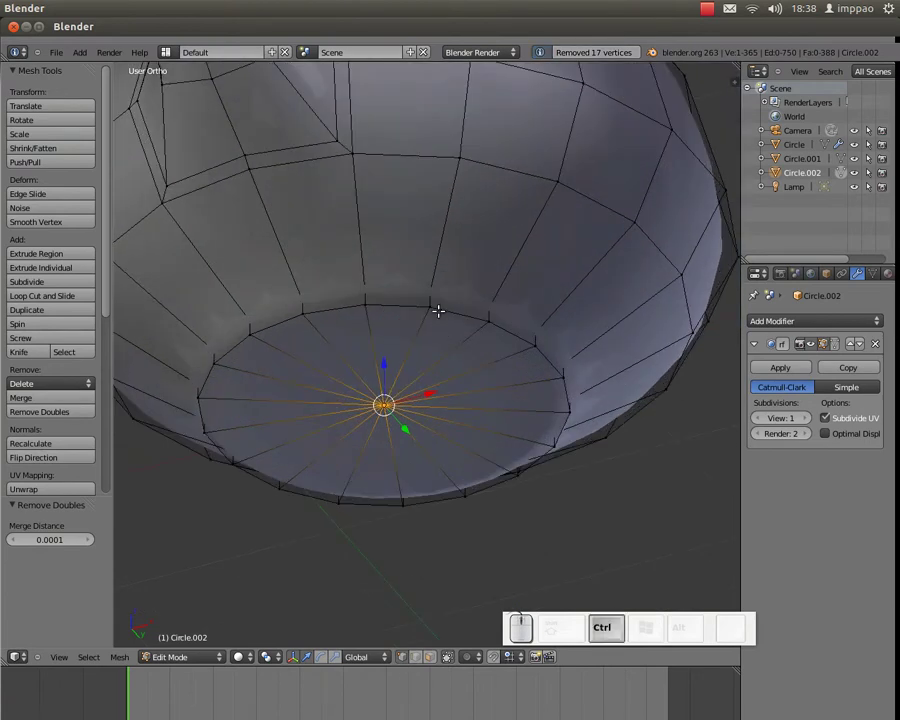
{"action": "key", "text": "ctrl+r"}
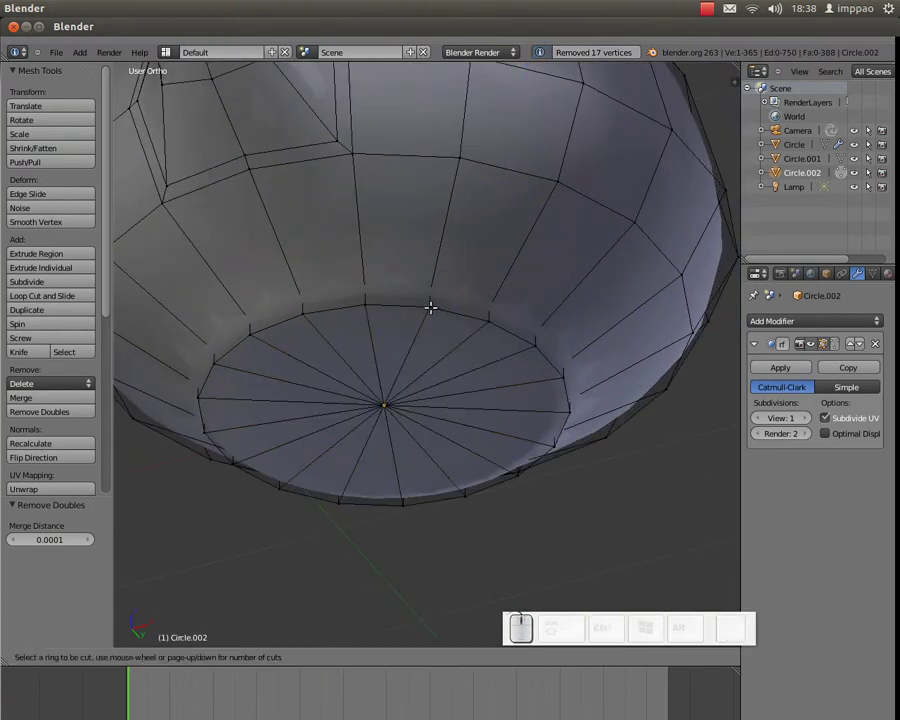
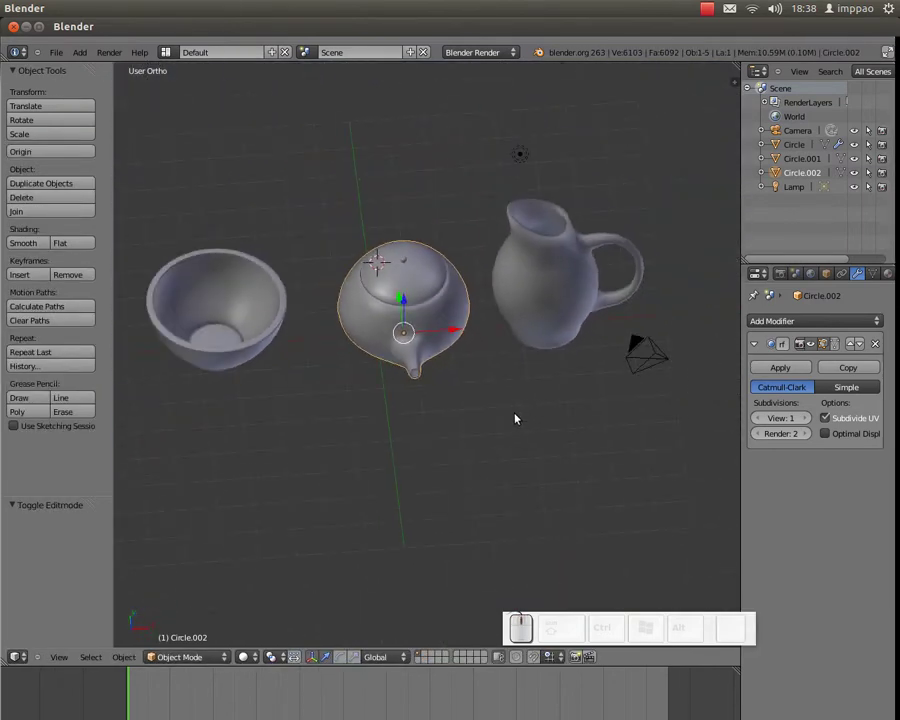
Step: Add a plane, then delete it because it landed in the wrong place
{"action": "left_click_drag", "start_coordinate": [401, 321], "coordinate": [336, 372]}
{"action": "key", "text": "shift+a"}
{"action": "left_click", "coordinate": [397, 373]}
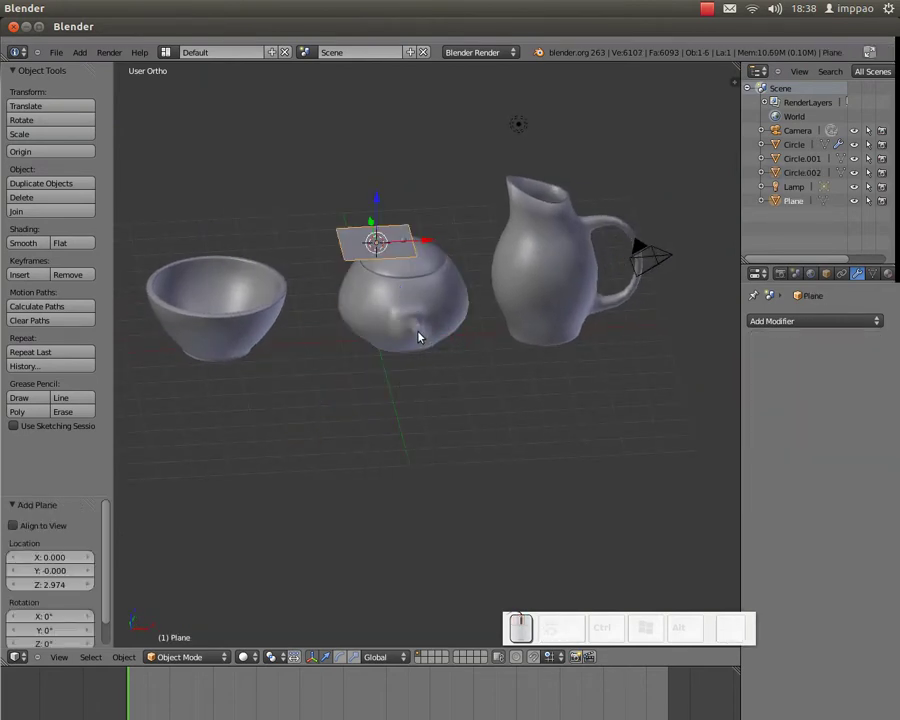
{"action": "key", "text": "Delete"}
{"action": "key", "text": "Return"}
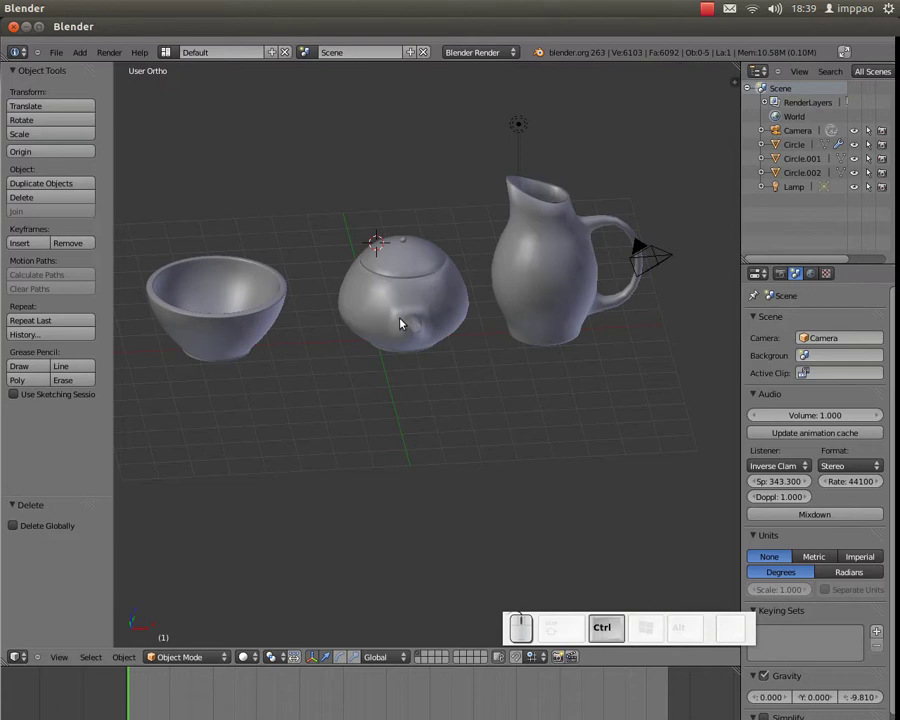
Step: Snap the 3D cursor to the world centre and add a new plane there
{"action": "key", "text": "ctrl+c"}
{"action": "key", "text": "shift+c"}
{"action": "left_click_drag", "start_coordinate": [409, 301], "coordinate": [422, 296]}
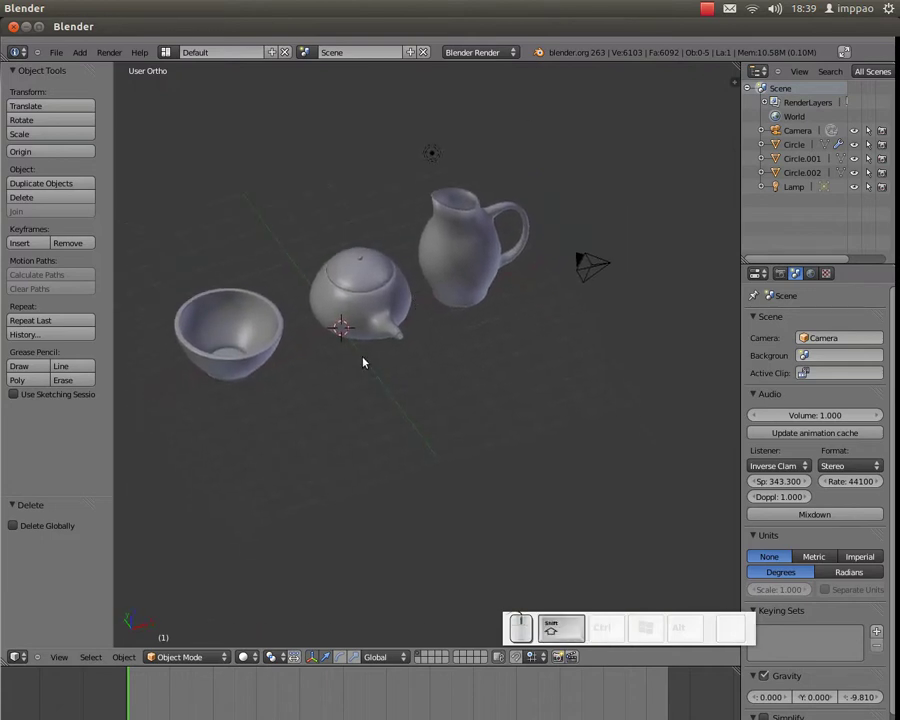
{"action": "key", "text": "shift+a"}
{"action": "left_click", "coordinate": [373, 340]}
Step: Scale the plane up about 7× into a tabletop and check it from the front view
{"action": "key", "text": "s"}
{"action": "left_click", "coordinate": [508, 397]}
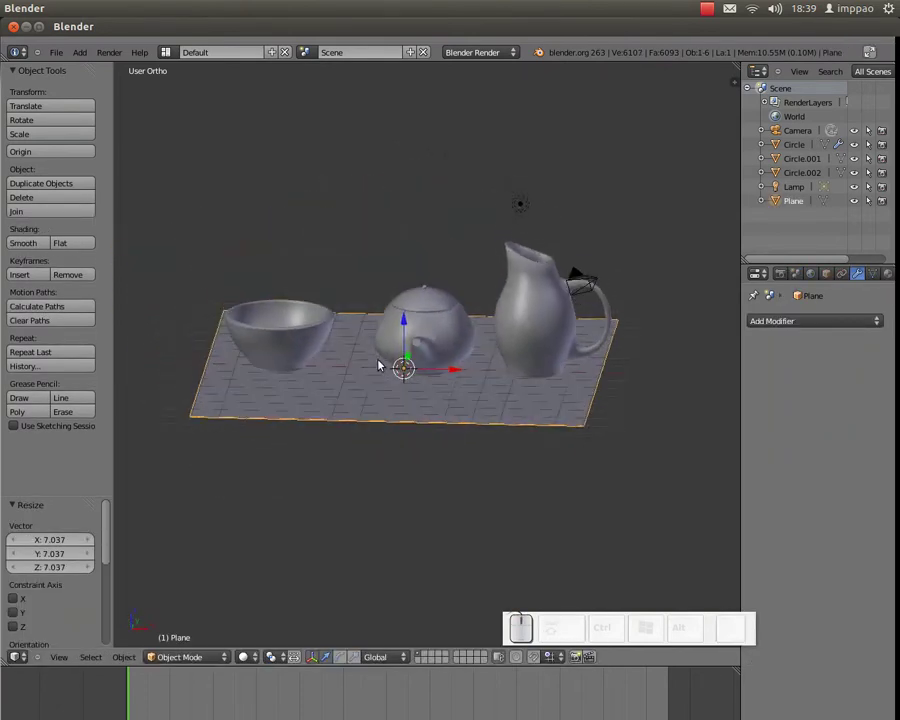
{"action": "left_click_drag", "start_coordinate": [390, 362], "coordinate": [391, 342]}
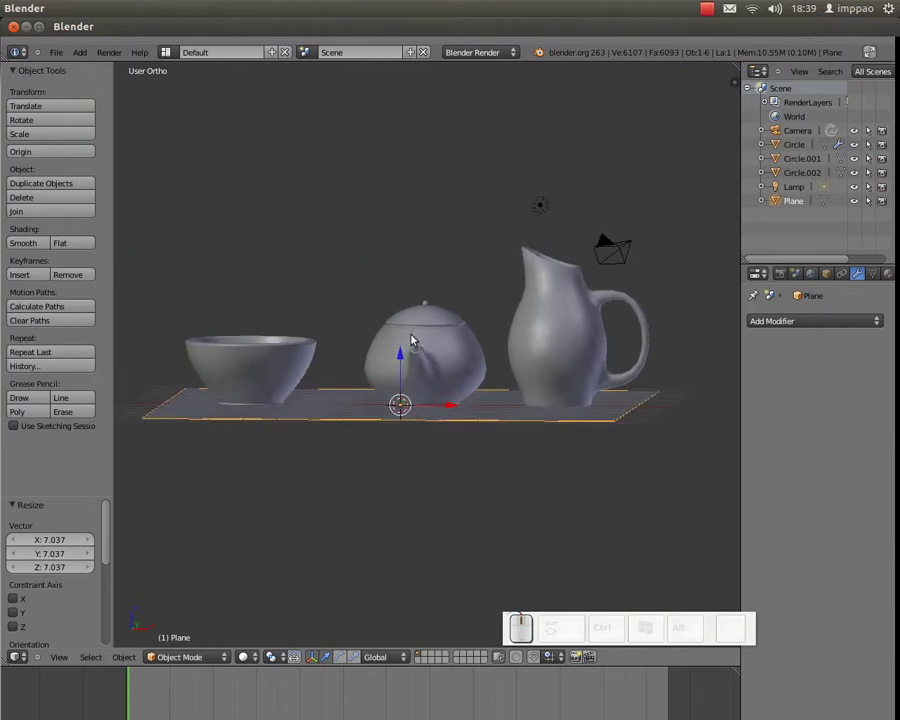
{"action": "key", "text": "KP_1"}
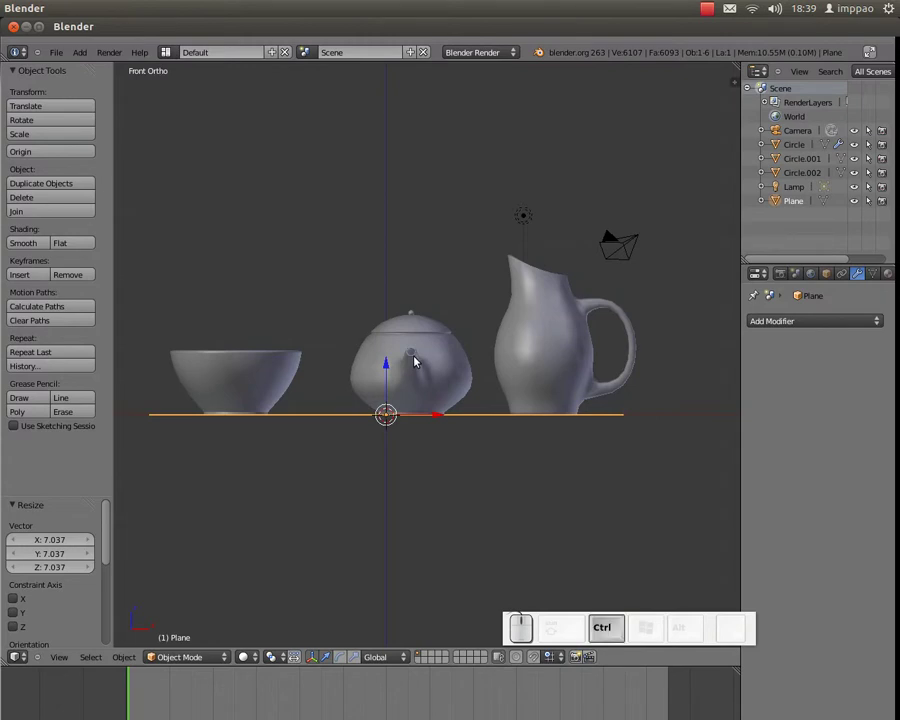
Step: Align the camera to the current view and reposition the bowl within the frame
{"action": "key", "text": "ctrl+alt+KP_0"}
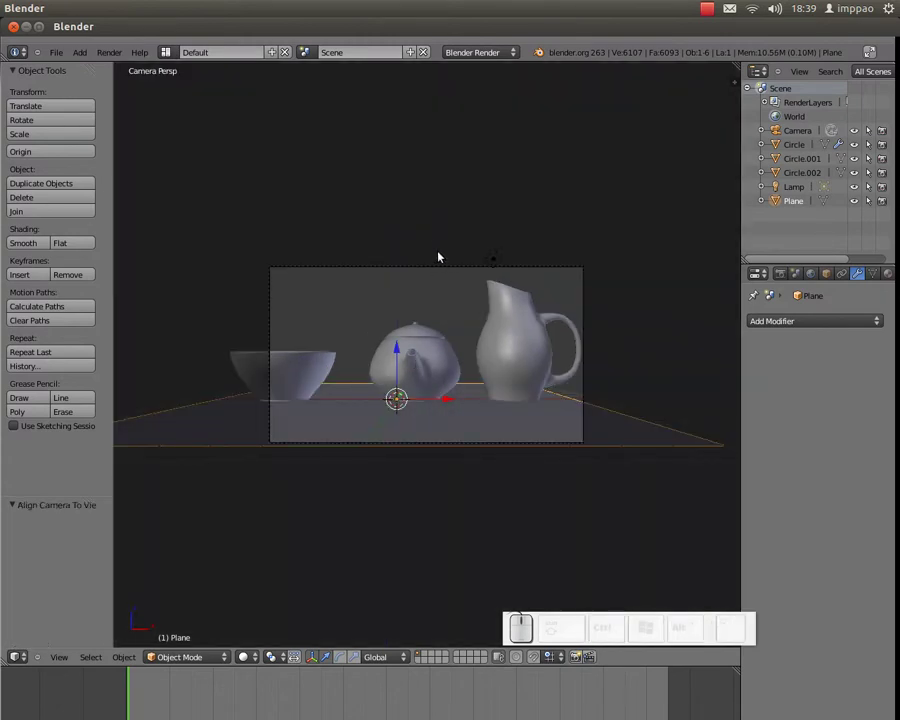
{"action": "right_click", "coordinate": [433, 270]}
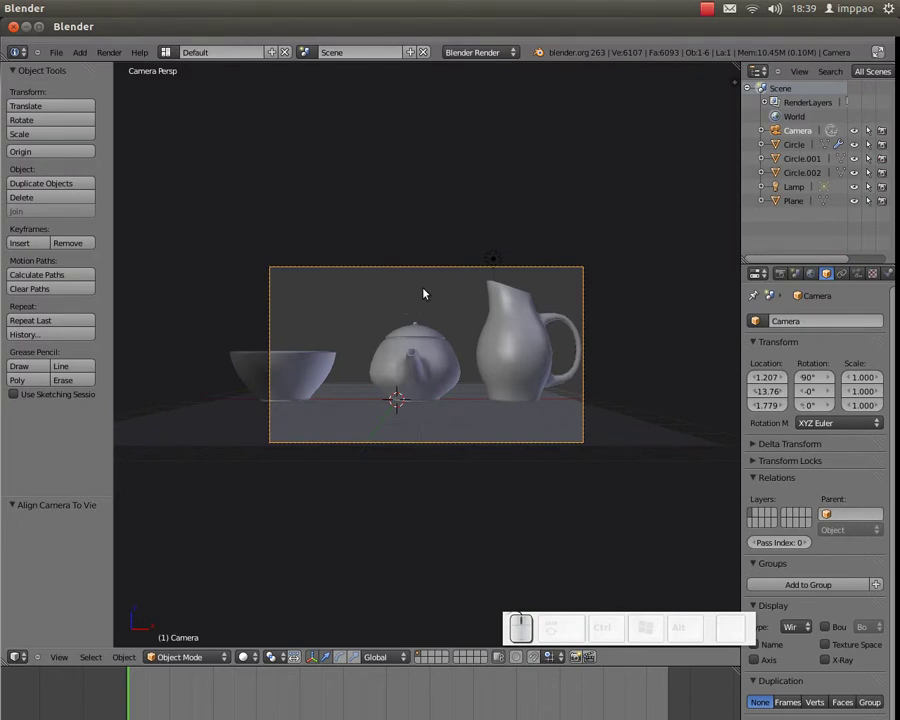
{"action": "right_click", "coordinate": [278, 377]}
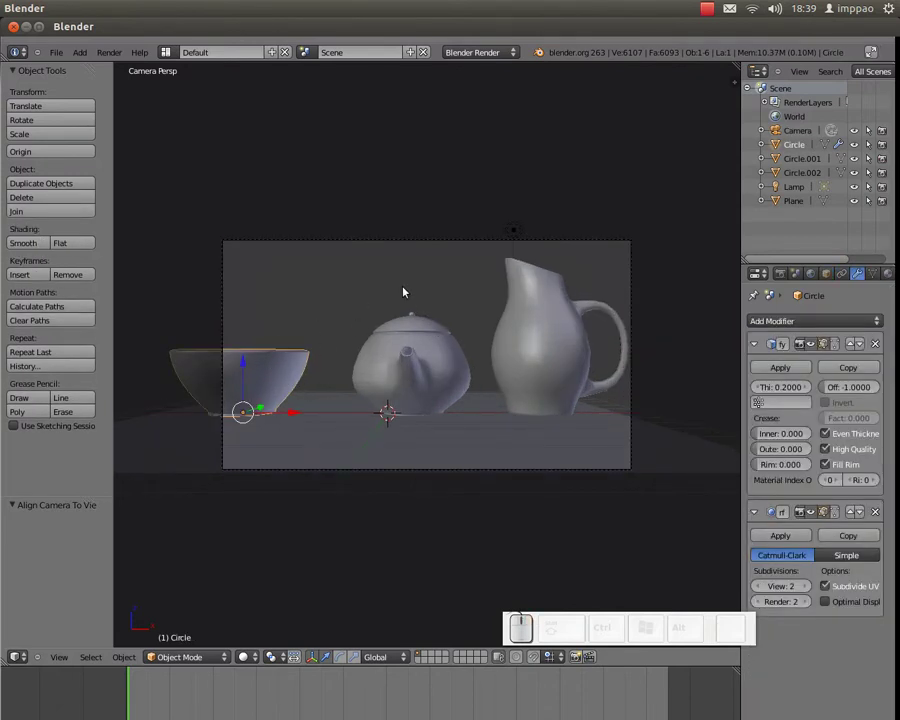
{"action": "key", "text": "s"}
{"action": "left_click", "coordinate": [328, 343]}
Step: Adjust the view and selection around the bowl and teapot
{"action": "left_click_drag", "start_coordinate": [301, 414], "coordinate": [376, 406]}
{"action": "right_click", "coordinate": [403, 386]}
{"action": "right_click", "coordinate": [345, 400]}
{"action": "left_click_drag", "start_coordinate": [377, 416], "coordinate": [493, 350]}
Step: Rotate the teapot about the vertical axis so its spout faces the bowl
{"action": "right_click", "coordinate": [417, 360]}
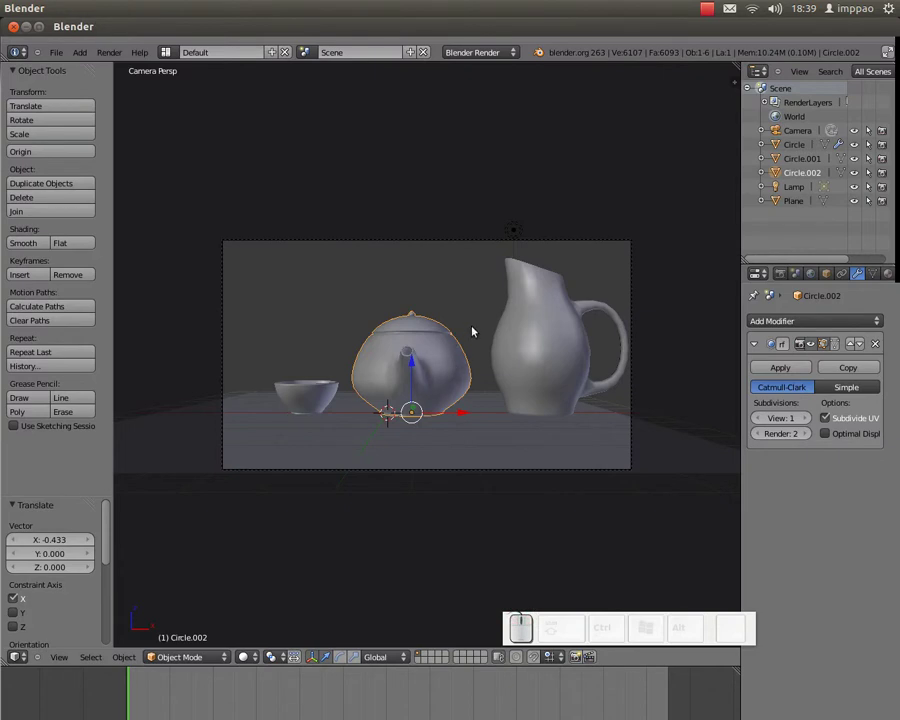
{"action": "key", "text": "r"}
{"action": "key", "text": "z"}
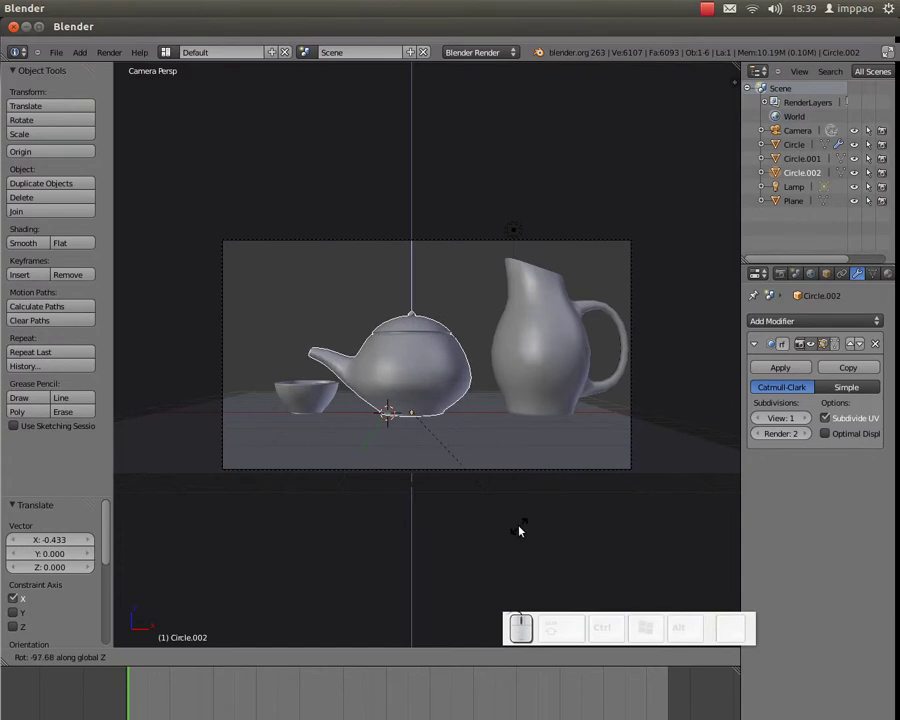
{"action": "key", "text": "Escape"}
{"action": "left_click", "coordinate": [468, 385]}
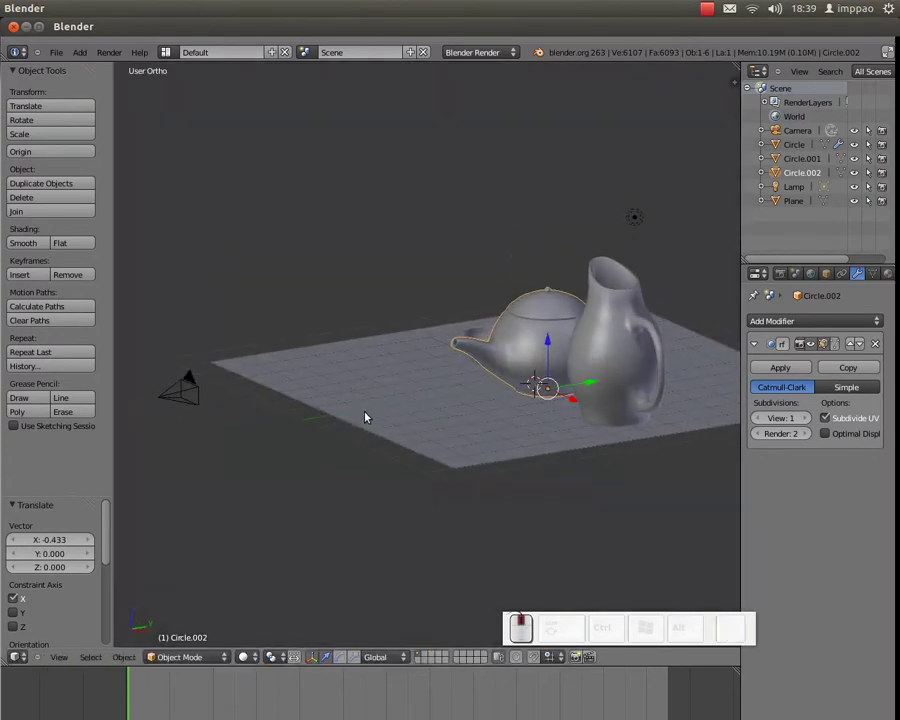
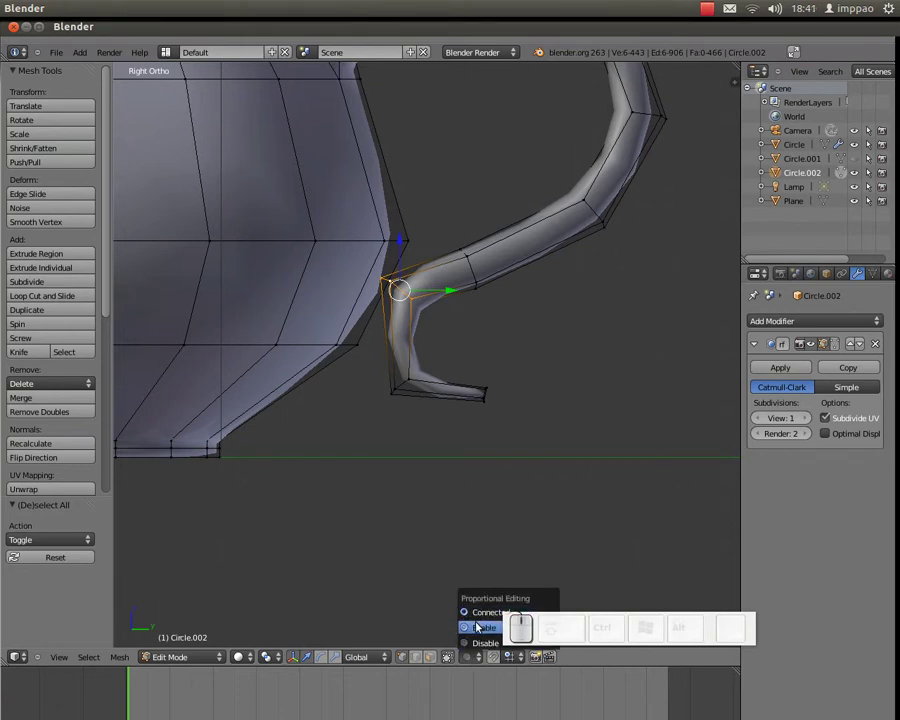
Step: Nudge the handle's joint with the teapot body using a tighter proportional falloff
{"action": "left_click", "coordinate": [475, 622]}
{"action": "key", "text": "g"}
{"action": "scroll", "scroll_direction": "up", "scroll_amount": 3}
{"action": "scroll", "scroll_direction": "up", "scroll_amount": 3}
{"action": "scroll", "scroll_direction": "up", "scroll_amount": 3}
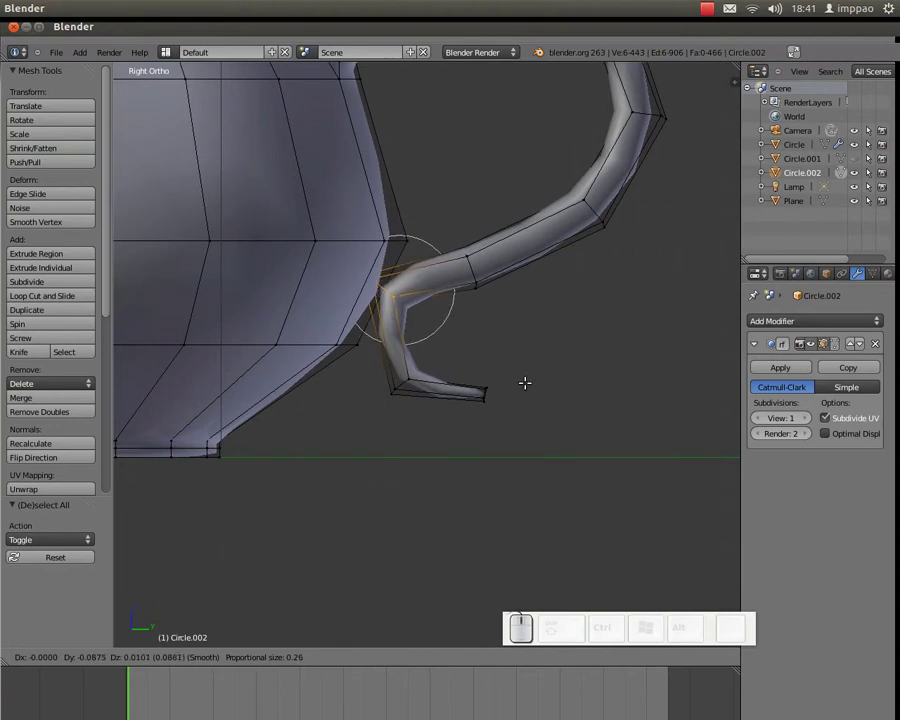
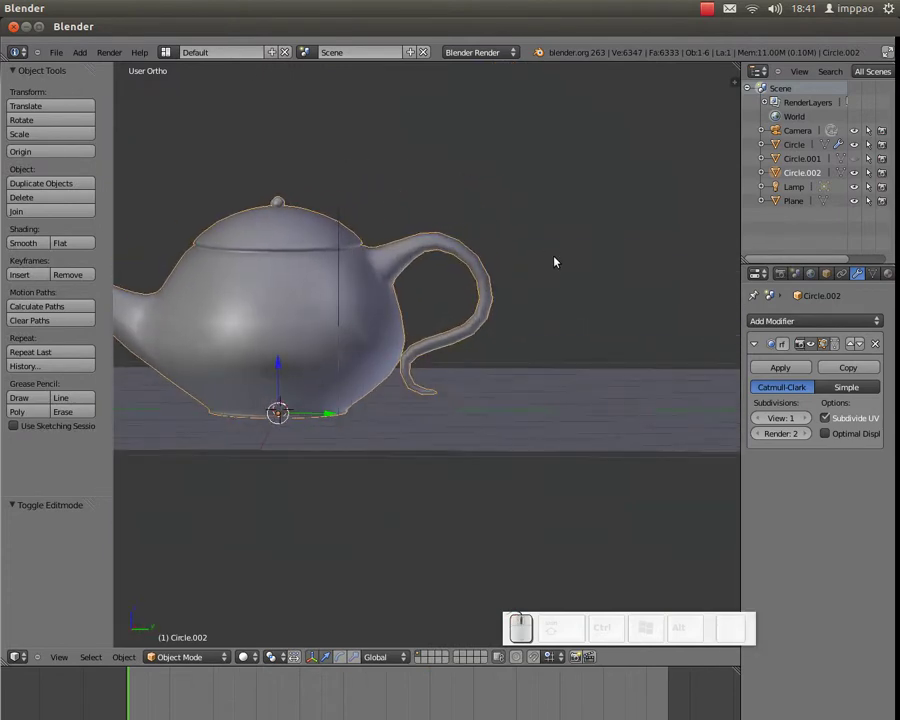
Step: Check the teapot's rotation through the camera, unhide objects and re-centre the view on the scene
{"action": "key", "text": "KP_0"}
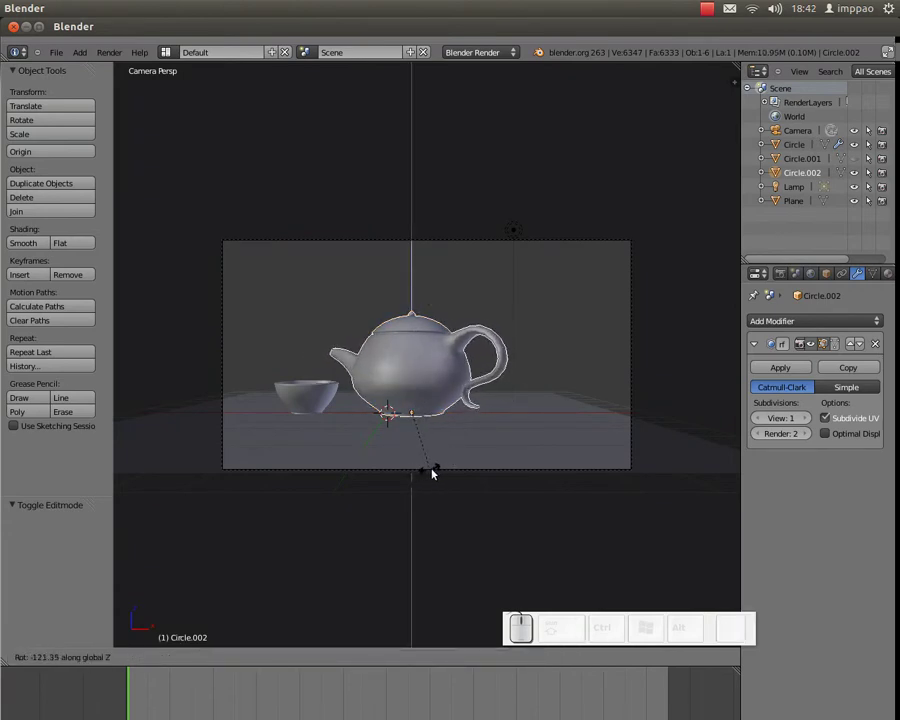
{"action": "left_click", "coordinate": [488, 408]}
{"action": "key", "text": "alt+h"}
{"action": "middle_click", "coordinate": [447, 243]}
{"action": "key", "text": "KP_Decimal"}
{"action": "scroll", "scroll_direction": "down", "scroll_amount": 3}
{"action": "scroll", "scroll_direction": "up", "scroll_amount": 3}
{"action": "middle_click", "coordinate": [449, 400]}
{"action": "key", "text": "g"}
{"action": "key", "text": "Escape"}
Step: Move the teapot in front of the jug, shrink it and set it beside the bowl
{"action": "right_click", "coordinate": [543, 317]}
{"action": "right_click", "coordinate": [582, 350]}
{"action": "key", "text": "g"}
{"action": "left_click", "coordinate": [459, 304]}
{"action": "right_click", "coordinate": [451, 345]}
{"action": "key", "text": "s"}
{"action": "left_click", "coordinate": [550, 253]}
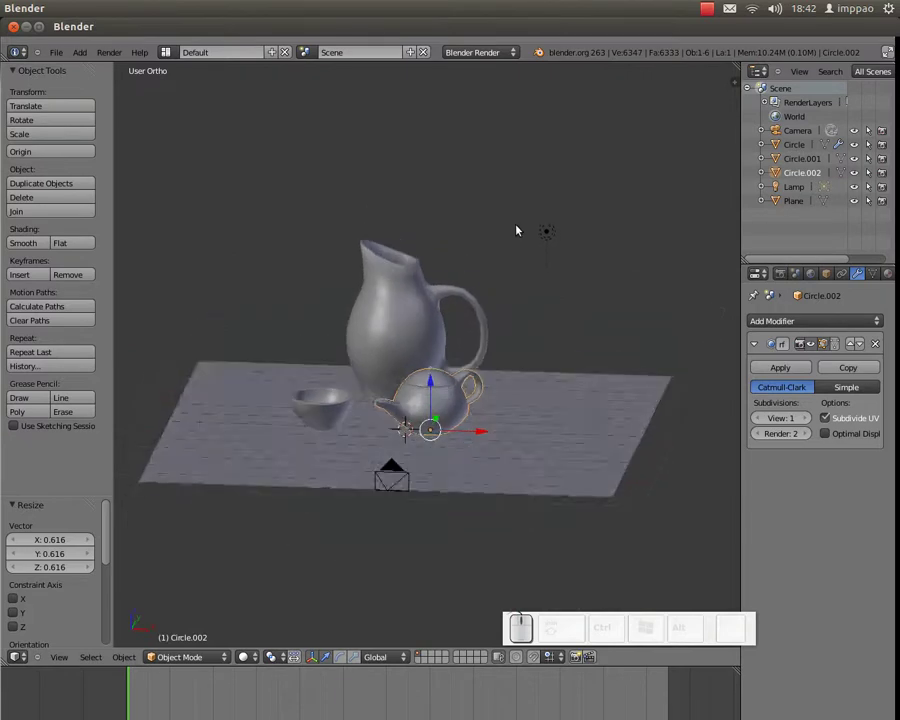
{"action": "key", "text": "s"}
{"action": "left_click", "coordinate": [528, 449]}
Step: Slightly shrink the bowl next to the teapot
{"action": "right_click", "coordinate": [324, 409]}
{"action": "left_click", "coordinate": [428, 371]}
{"action": "key", "text": "s"}
{"action": "left_click", "coordinate": [463, 417]}
Step: Switch to a top view centred on the objects with the bowl selected
{"action": "key", "text": "KP_7"}
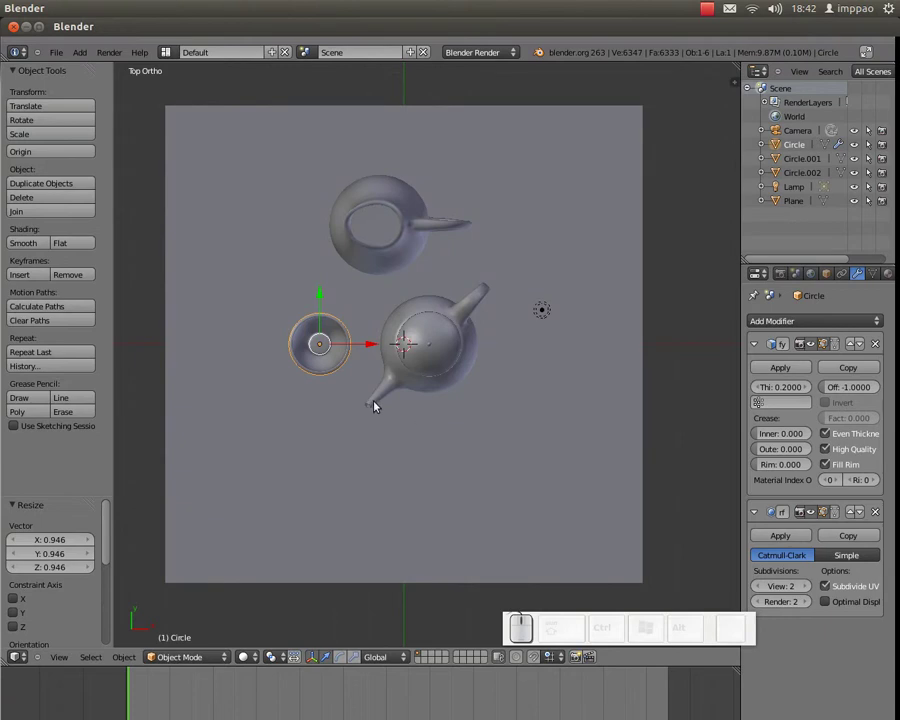
{"action": "middle_click", "coordinate": [366, 403]}
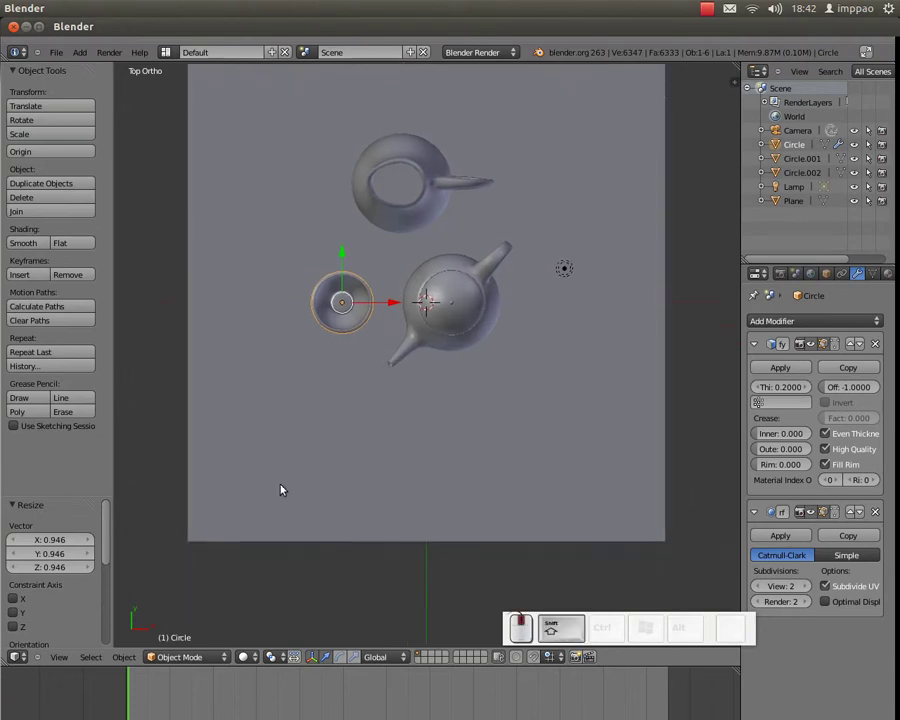
{"action": "key", "text": "5"}
{"action": "left_click", "coordinate": [133, 659]}
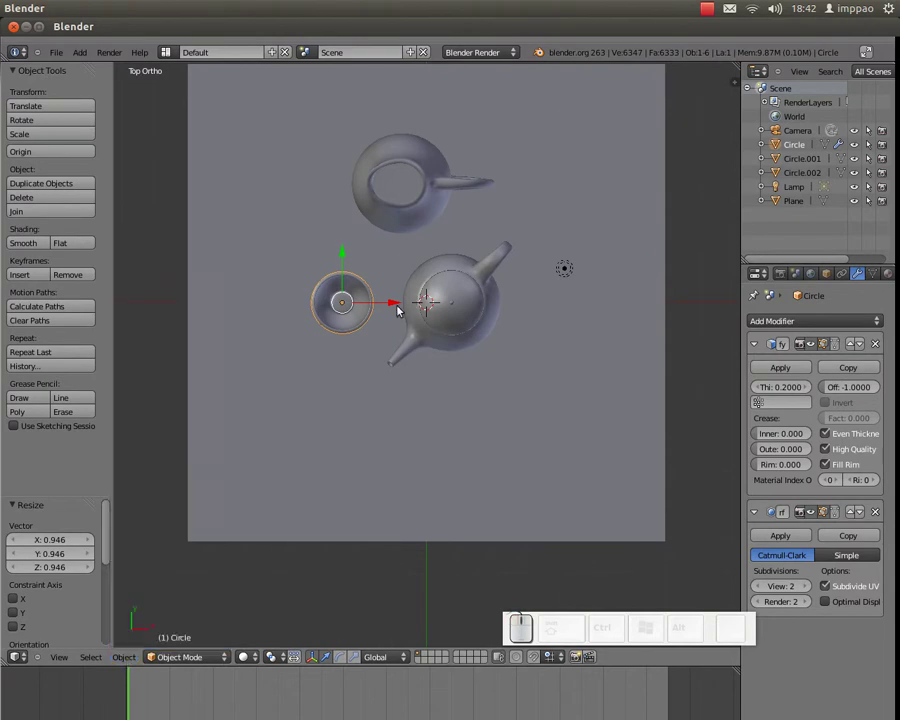
Step: Duplicate the bowl twice so three bowls sit around the teapot
{"action": "key", "text": "alt+d"}
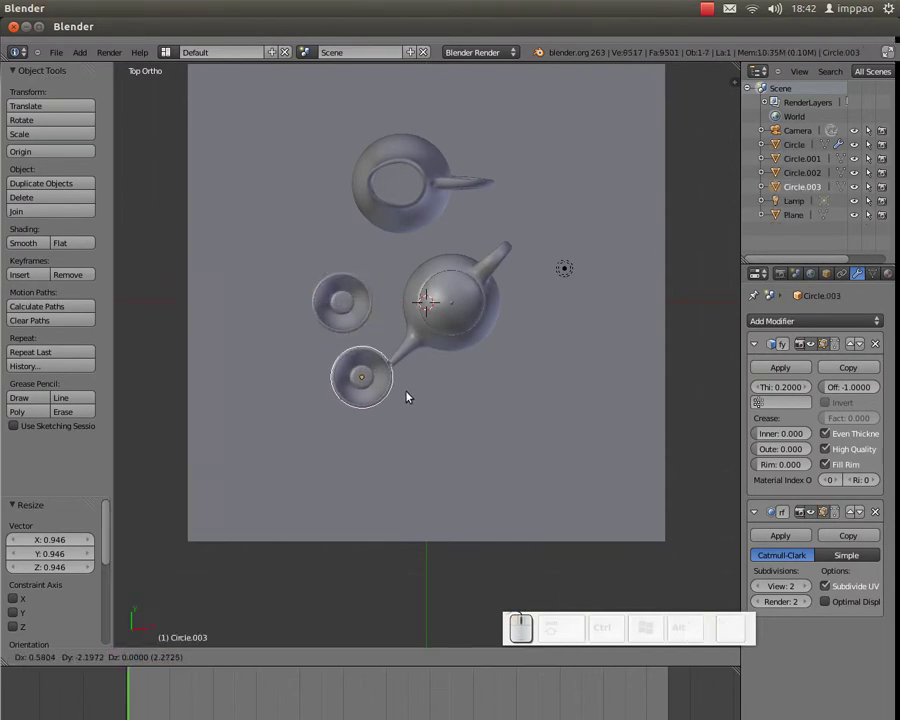
{"action": "left_click", "coordinate": [419, 386]}
{"action": "key", "text": "alt+d"}
{"action": "left_click", "coordinate": [503, 413]}
{"action": "key", "text": "Tab"}
{"action": "key", "text": "Tab"}
{"action": "left_click", "coordinate": [492, 457]}
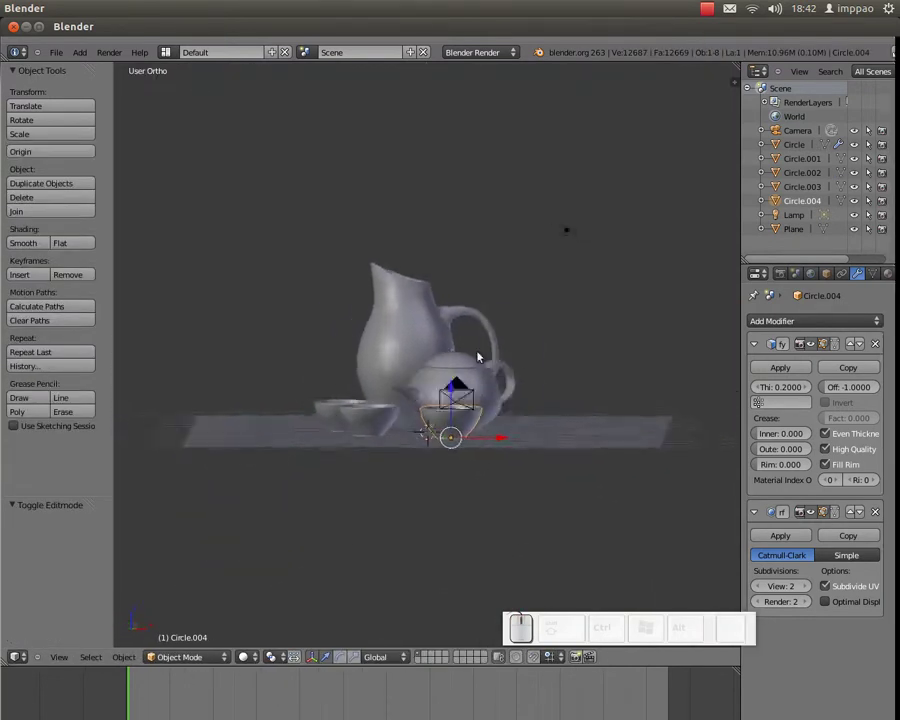
Step: In camera view, select everything except the ground plane and shift the objects into frame
{"action": "key", "text": "KP_0"}
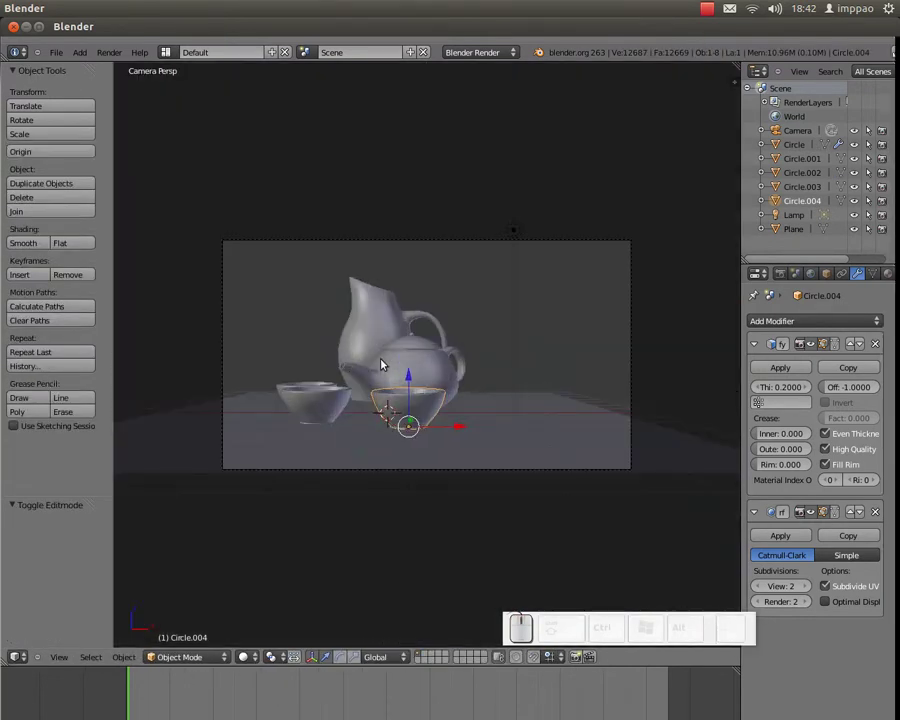
{"action": "key", "text": "a"}
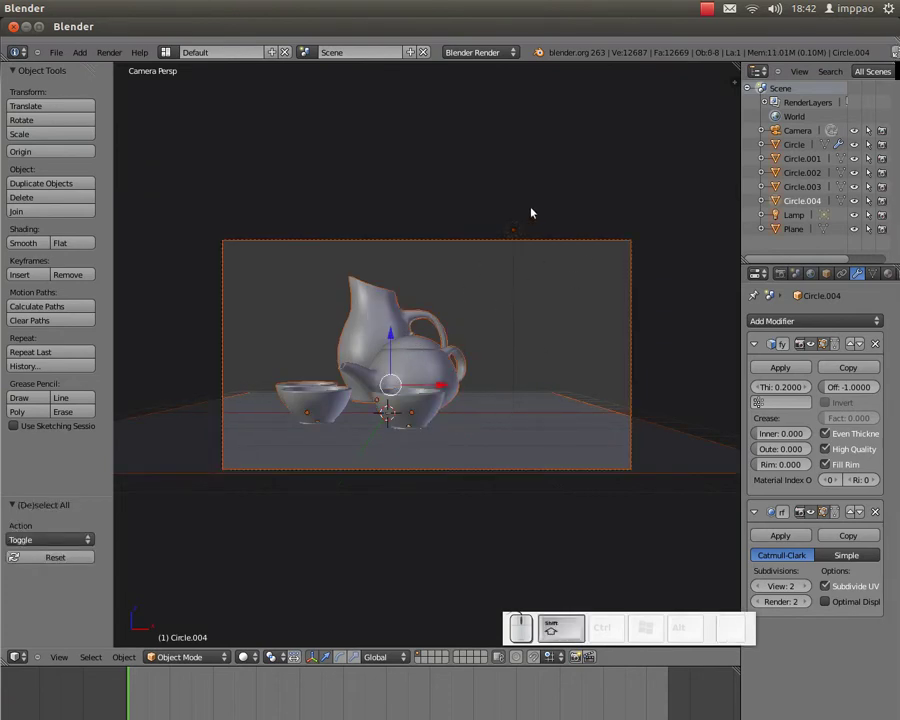
{"action": "right_click", "coordinate": [550, 240]}
{"action": "right_click", "coordinate": [541, 407]}
{"action": "right_click", "coordinate": [541, 407]}
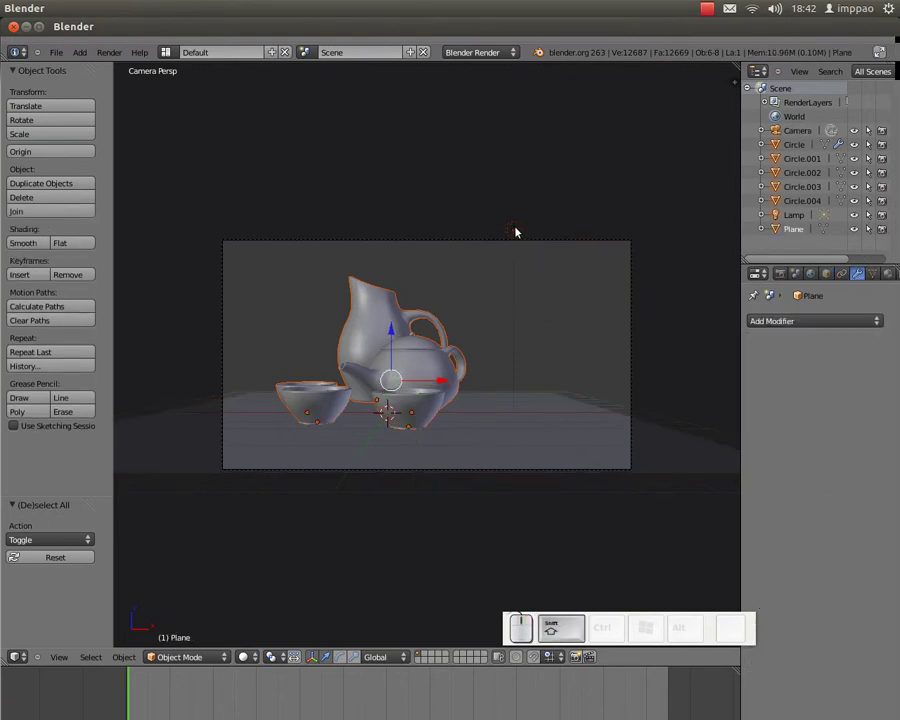
{"action": "left_click_drag", "start_coordinate": [442, 377], "coordinate": [526, 249]}
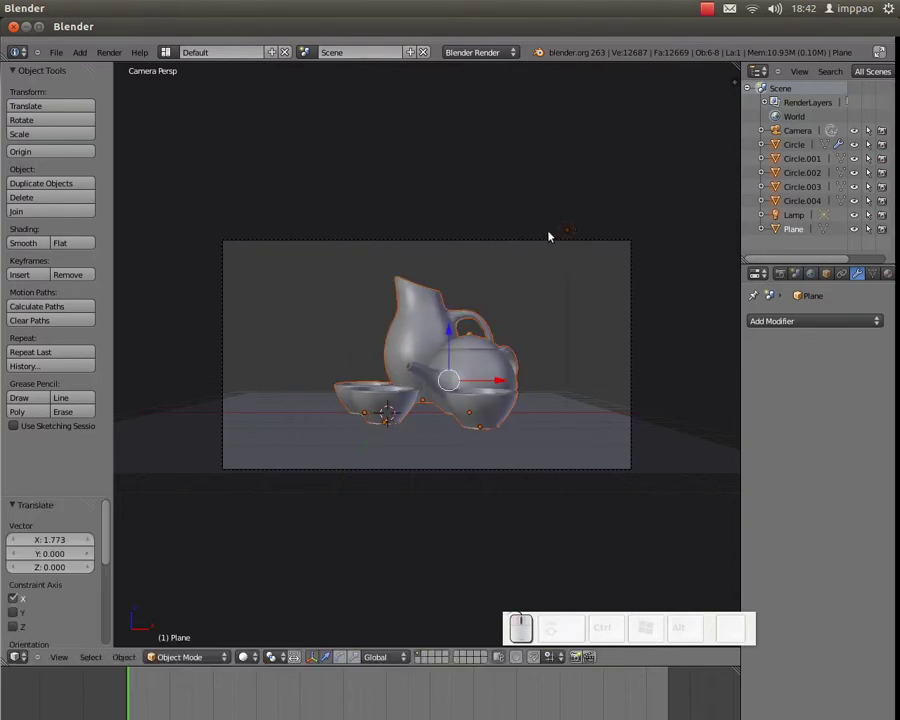
Step: Delete the lamp from the scene
{"action": "right_click", "coordinate": [569, 232]}
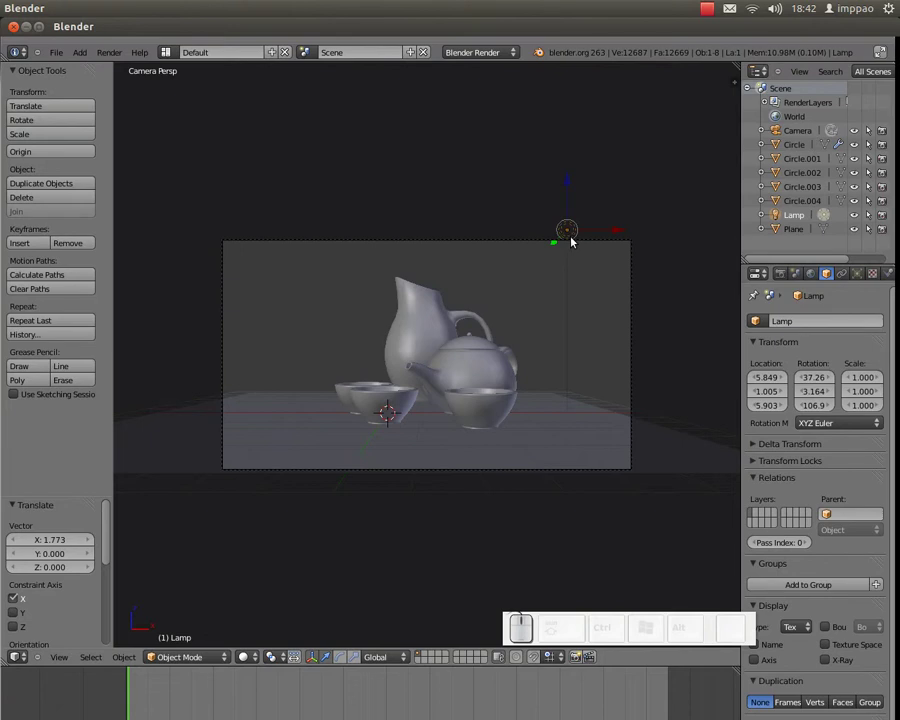
{"action": "key", "text": "Delete"}
{"action": "left_click", "coordinate": [564, 237]}
Step: Move the camera closer to the objects along its viewing axis
{"action": "right_click", "coordinate": [543, 240]}
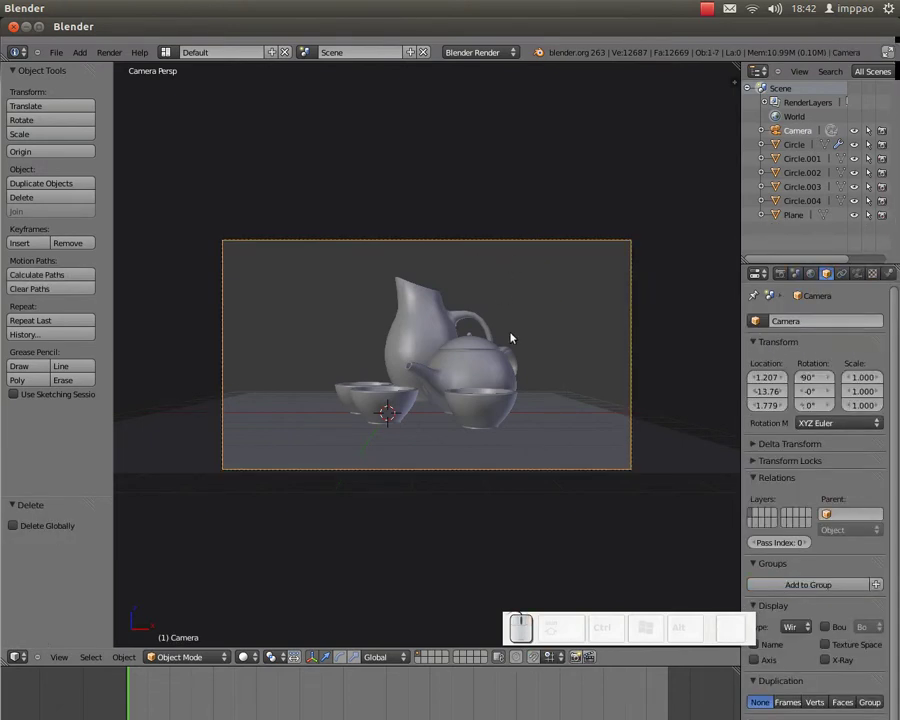
{"action": "key", "text": "g"}
{"action": "middle_click", "coordinate": [517, 334]}
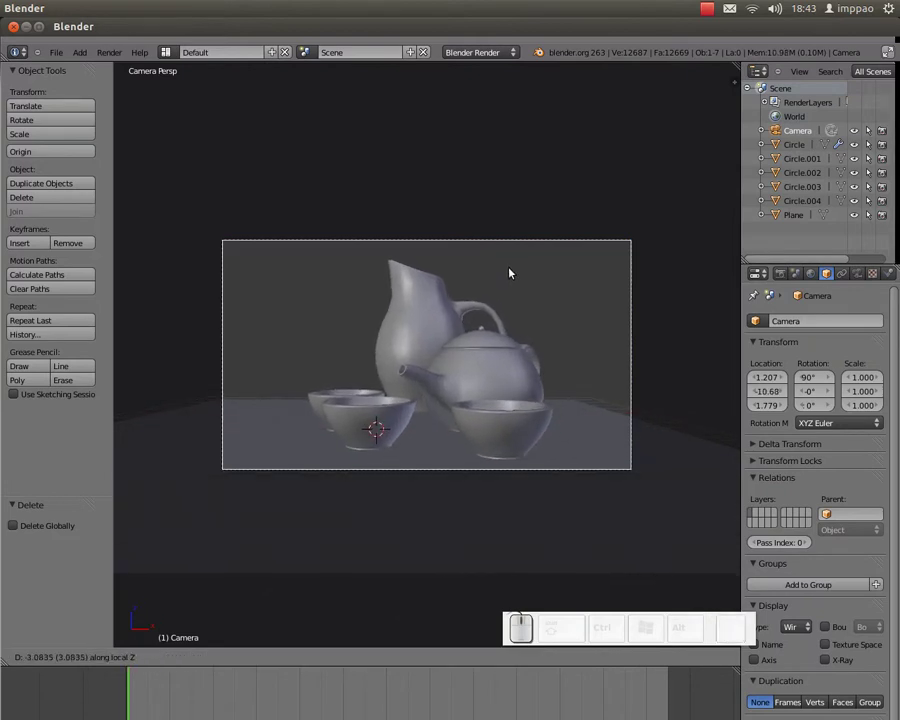
{"action": "left_click", "coordinate": [514, 275]}
Step: Bring up the save browser and start editing the file name
{"action": "key", "text": "ctrl+w"}
{"action": "left_click", "coordinate": [461, 345]}
{"action": "left_click", "coordinate": [242, 100]}
Step: Replace the default name with 12dc_the for the still-life .blend file
{"action": "key", "text": "KP_1"}
{"action": "key", "text": "d"}
{"action": "key", "text": "shift+c"}
{"action": "key", "text": "BackSpace"}
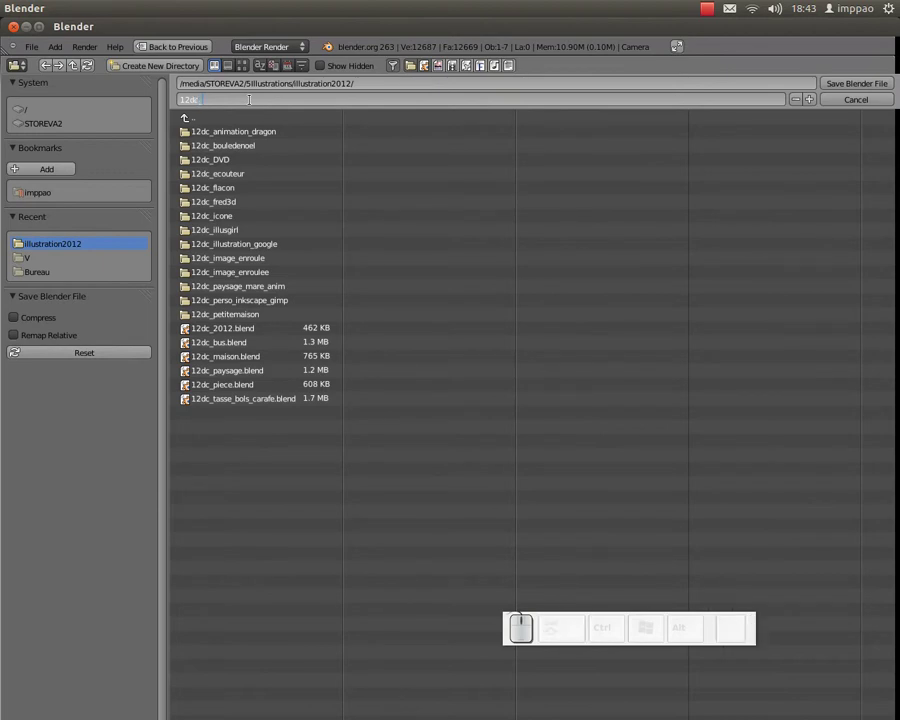
{"action": "key", "text": "BackSpace"}
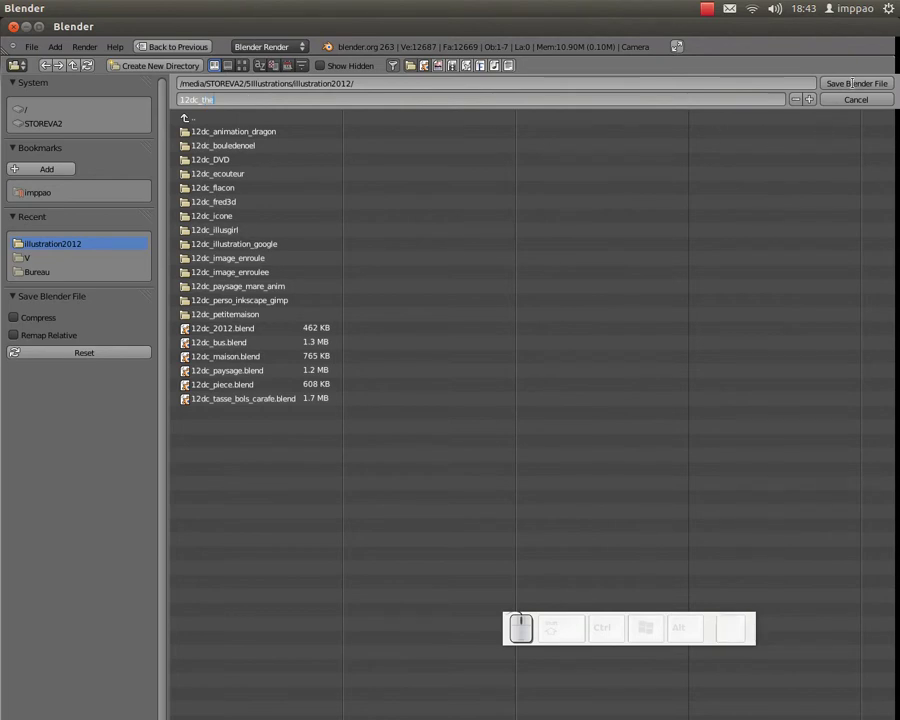
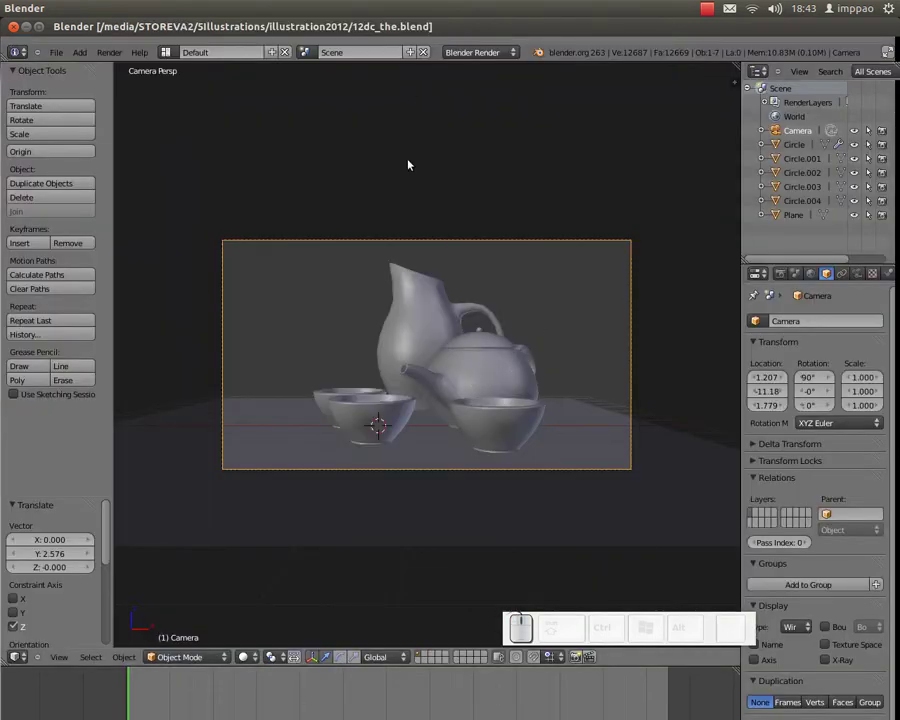
Step: Render a test image, then enlarge the ground plane behind the objects
{"action": "key", "text": "F12"}
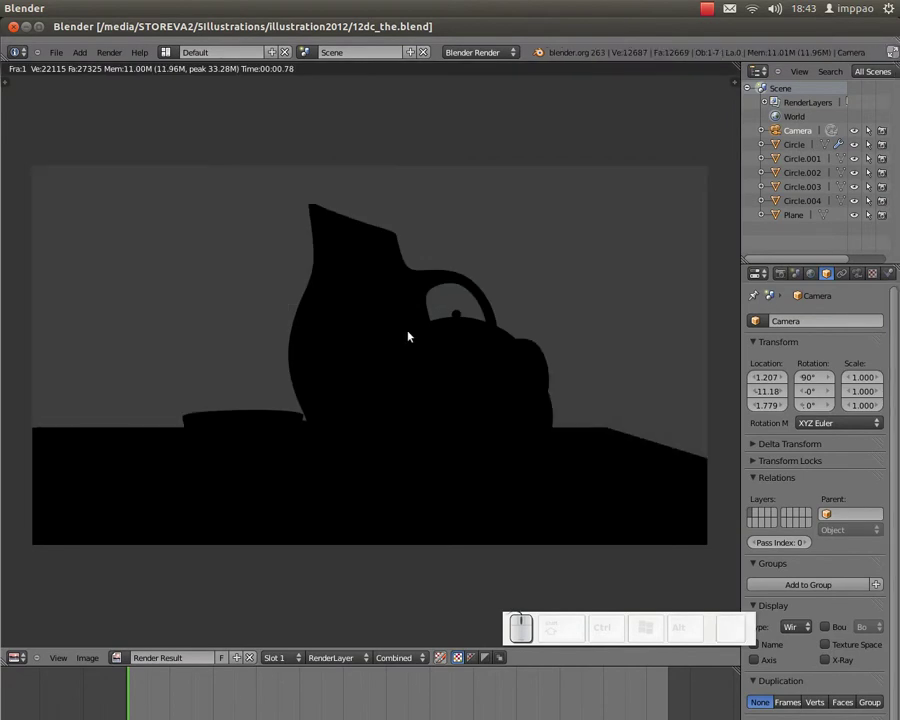
{"action": "key", "text": "Escape"}
{"action": "middle_click", "coordinate": [602, 420]}
{"action": "key", "text": "s"}
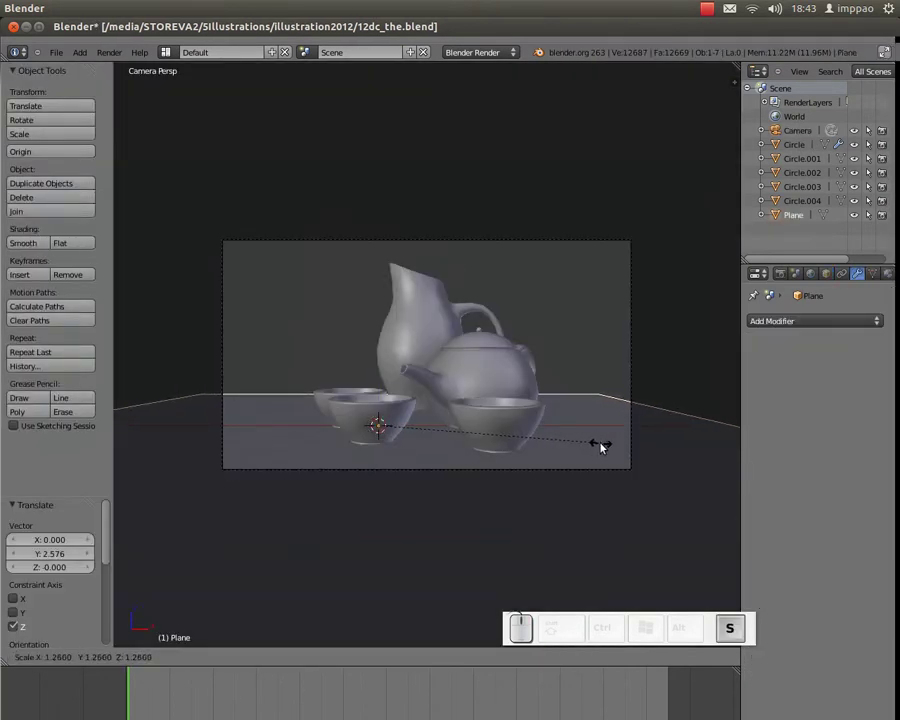
{"action": "left_click", "coordinate": [601, 442]}
Step: Resize the ground plane once more and save over 12dc_the.blend
{"action": "middle_click", "coordinate": [586, 422]}
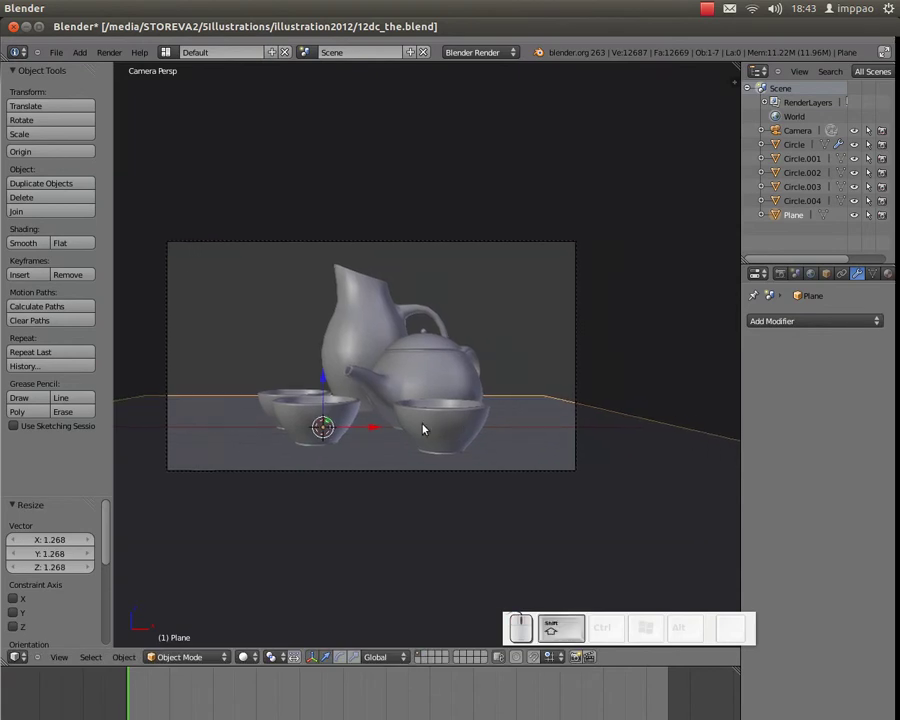
{"action": "left_click_drag", "start_coordinate": [369, 428], "coordinate": [462, 436]}
{"action": "key", "text": "s"}
{"action": "left_click", "coordinate": [460, 436]}
{"action": "key", "text": "ctrl+w"}
{"action": "left_click", "coordinate": [452, 426]}
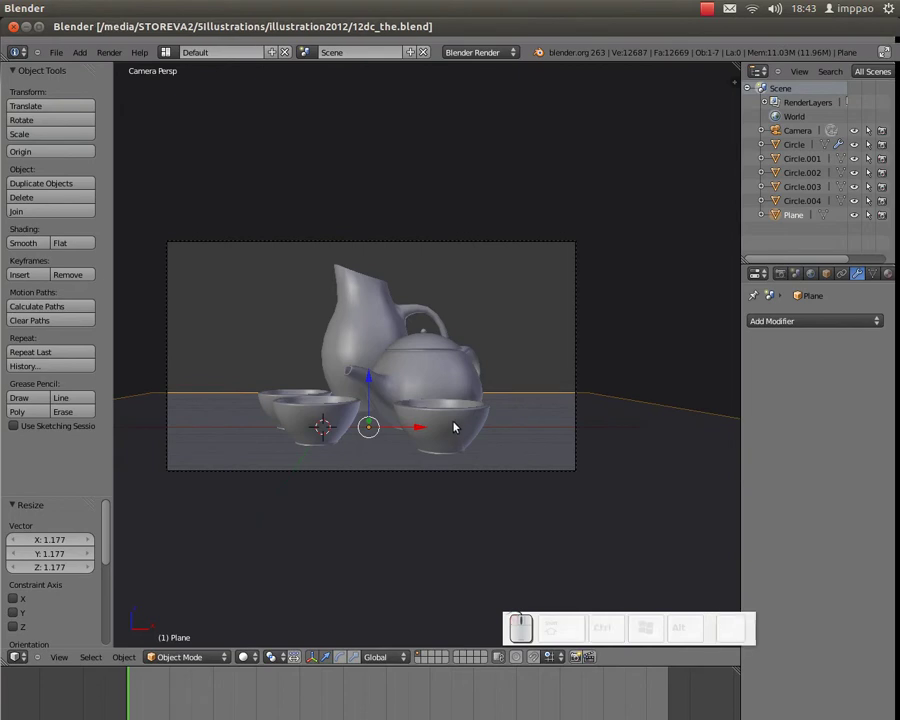